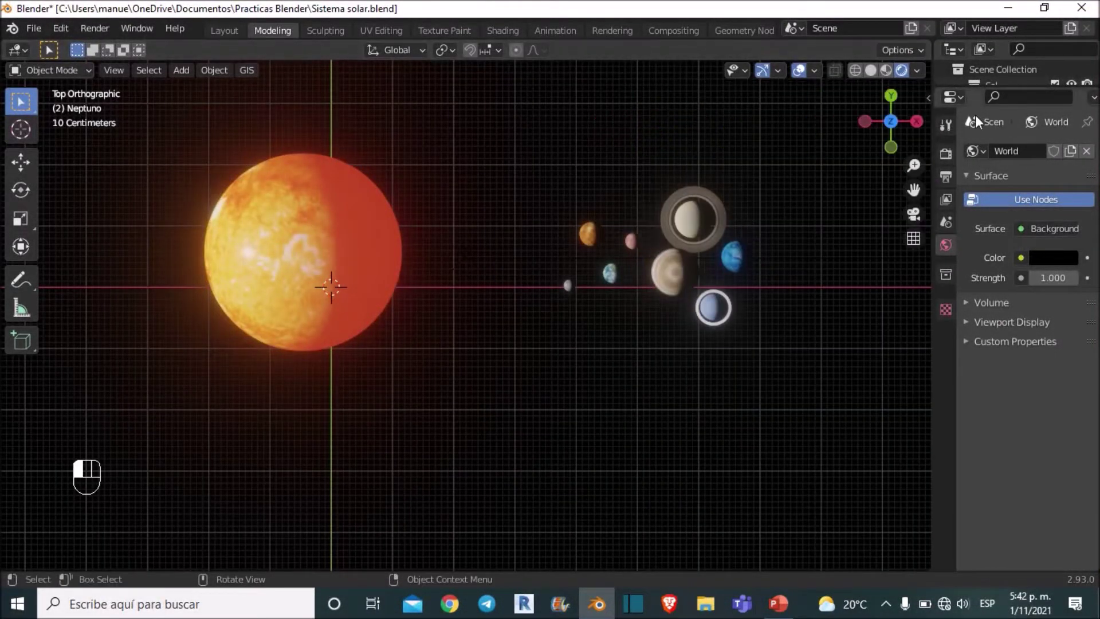
Add a mesh circle in solid shading and move it to the sun's centre.
{"action": "right_click", "coordinate": [863, 85]}
{"action": "left_click_drag", "start_coordinate": [500, 265], "coordinate": [558, 275]}
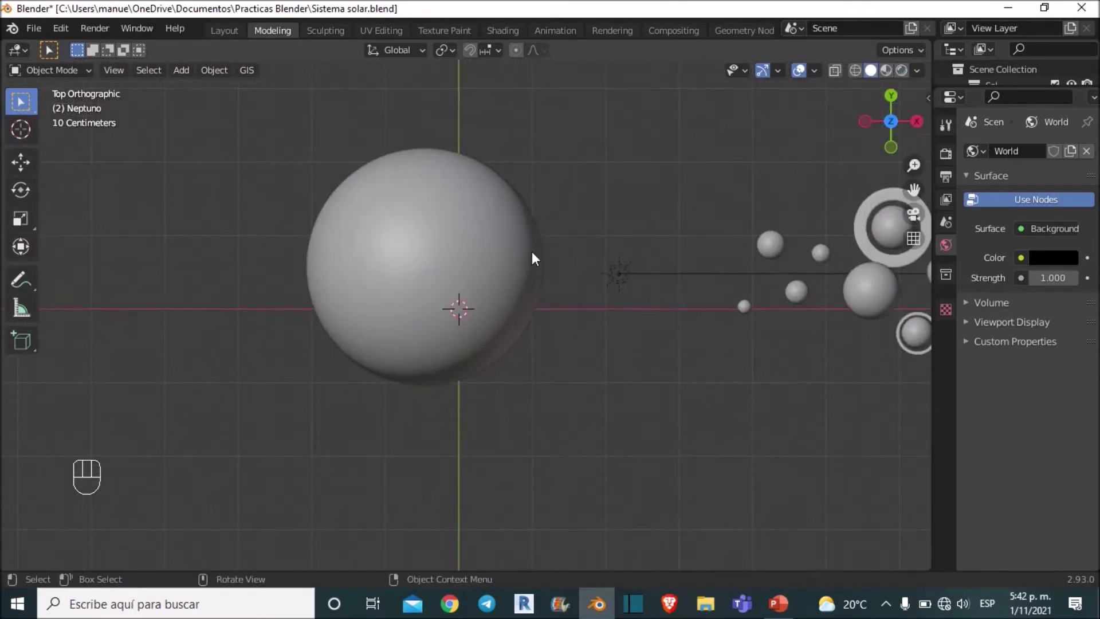
{"action": "left_click_drag", "start_coordinate": [189, 75], "coordinate": [455, 159]}
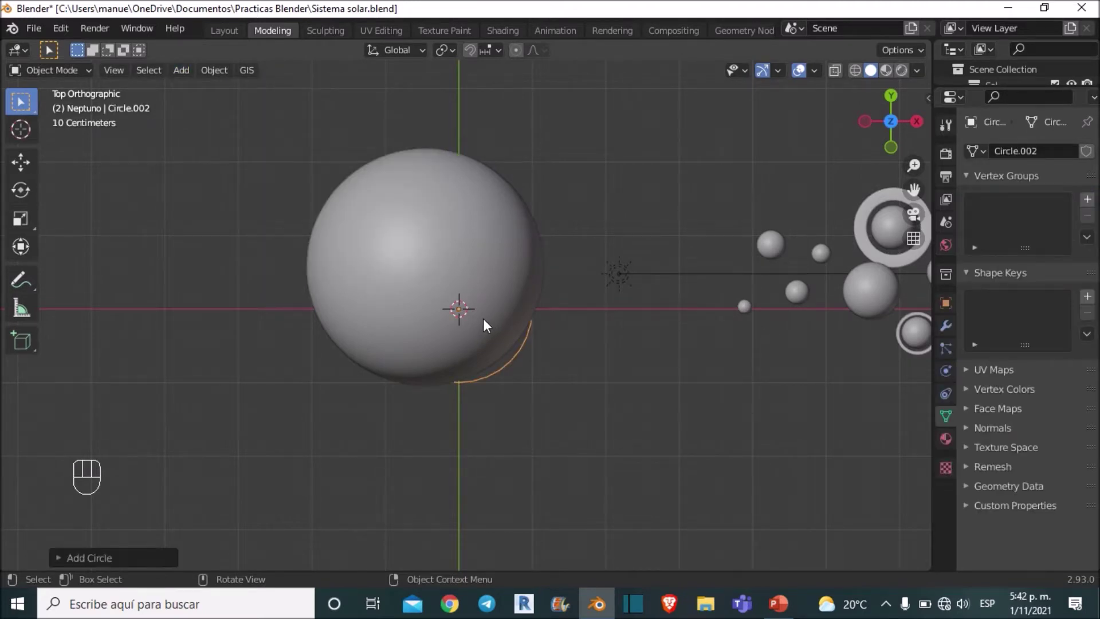
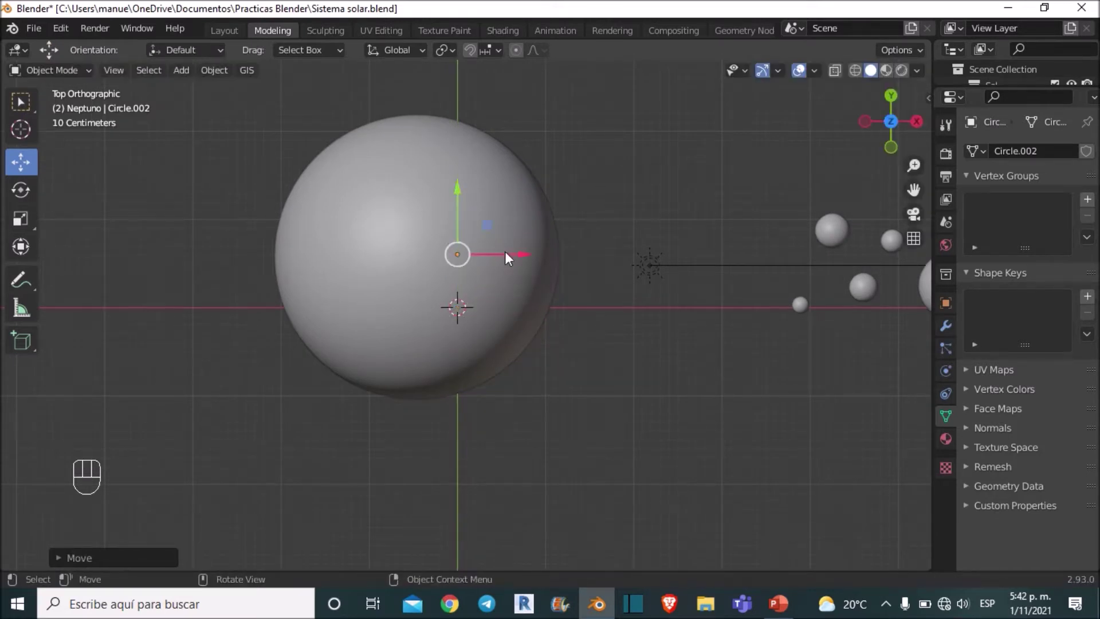
{"action": "left_click_drag", "start_coordinate": [509, 257], "coordinate": [435, 267]}
Zoom in and around to verify the circle sits at the sun's centre.
{"action": "left_click_drag", "start_coordinate": [429, 286], "coordinate": [443, 315]}
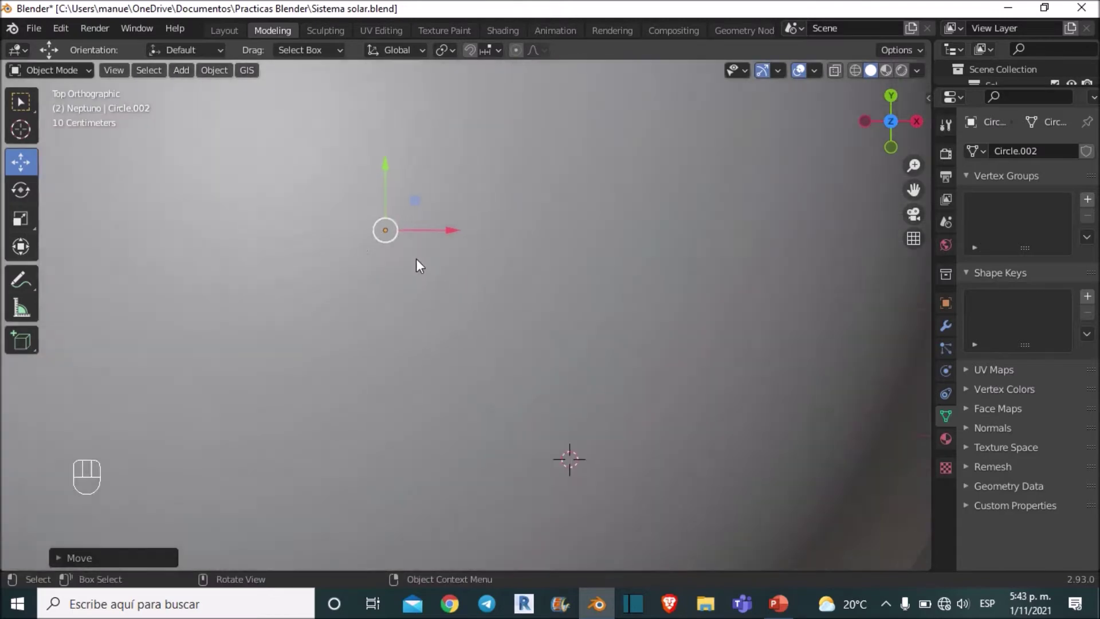
{"action": "left_click_drag", "start_coordinate": [384, 200], "coordinate": [395, 196]}
{"action": "left_click_drag", "start_coordinate": [366, 172], "coordinate": [368, 194]}
{"action": "left_click_drag", "start_coordinate": [451, 198], "coordinate": [468, 235]}
{"action": "left_click_drag", "start_coordinate": [450, 253], "coordinate": [529, 278]}
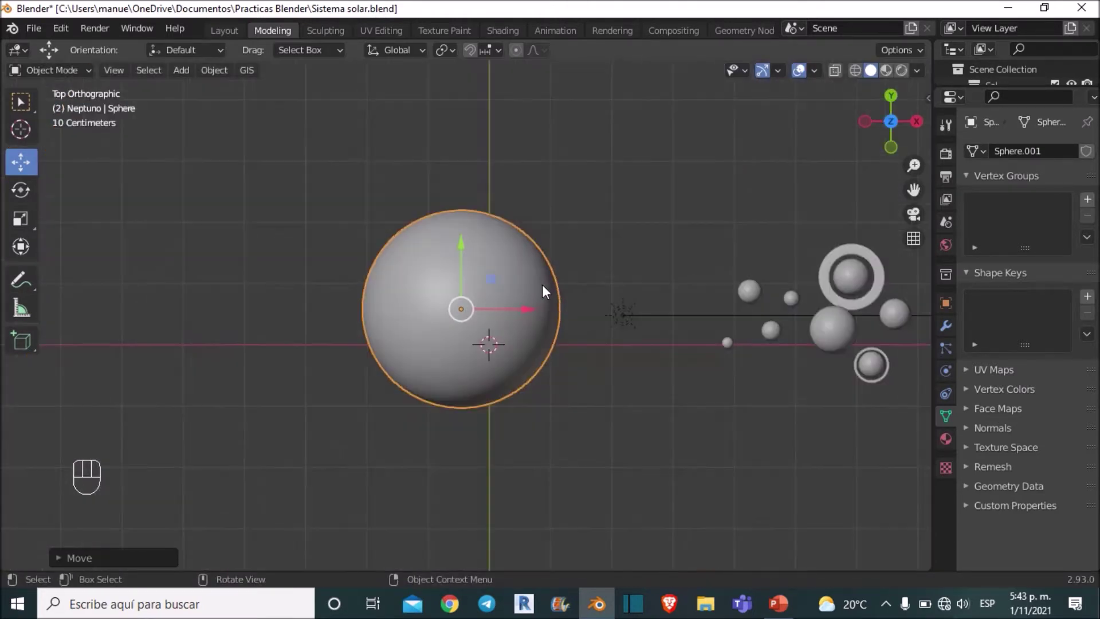
Scale the circle up beyond the sun and check it in wireframe.
{"action": "key", "text": "s"}
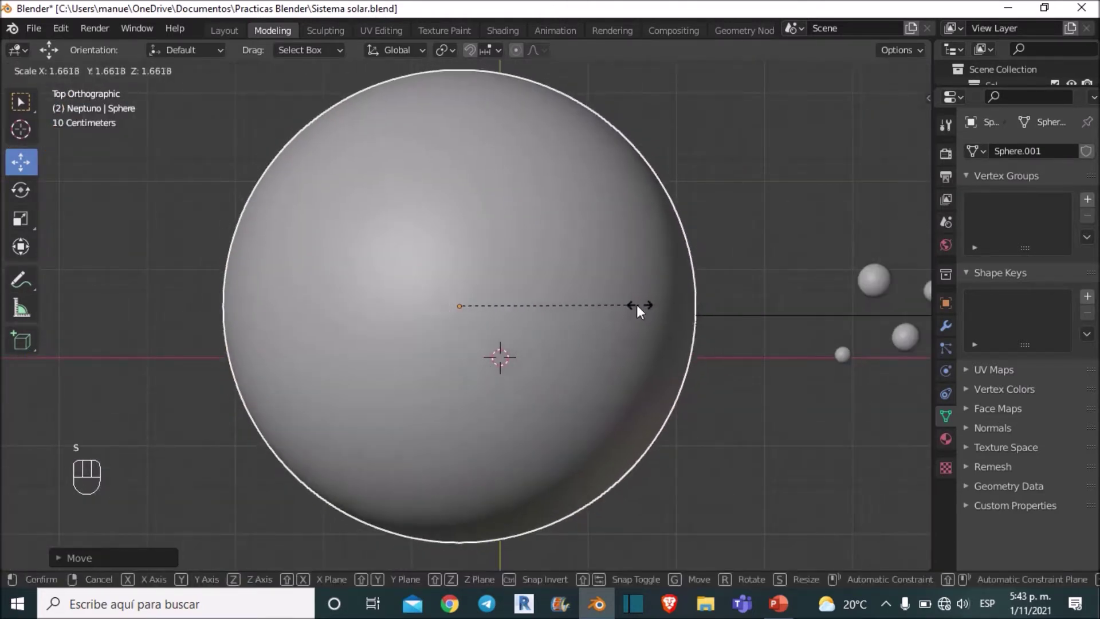
{"action": "left_click_drag", "start_coordinate": [612, 333], "coordinate": [590, 219]}
{"action": "key", "text": "z"}
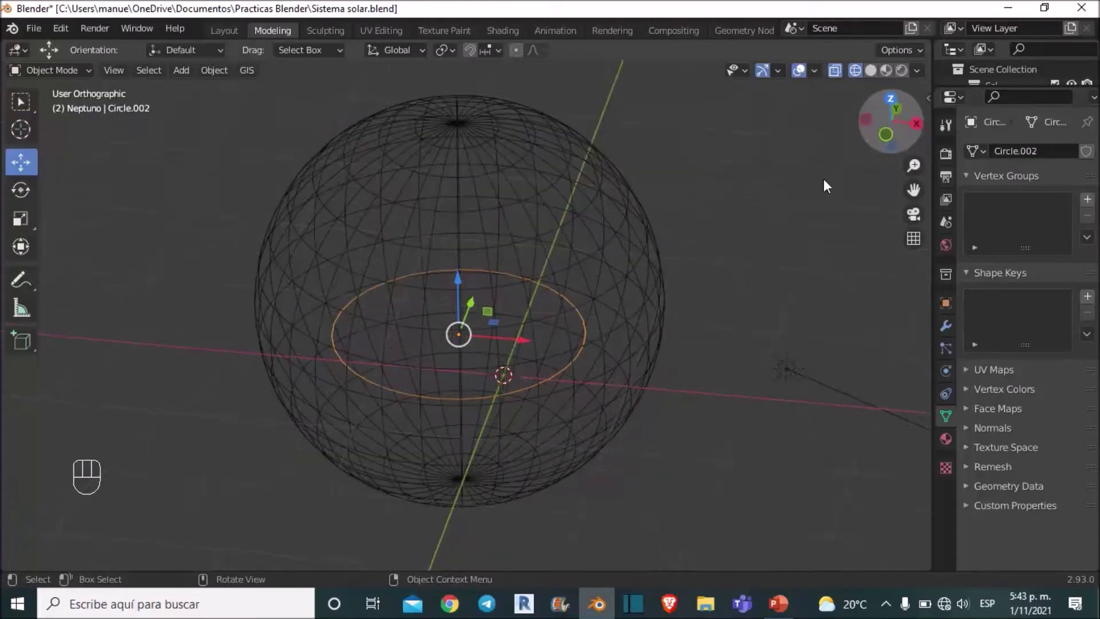
{"action": "key", "text": "s"}
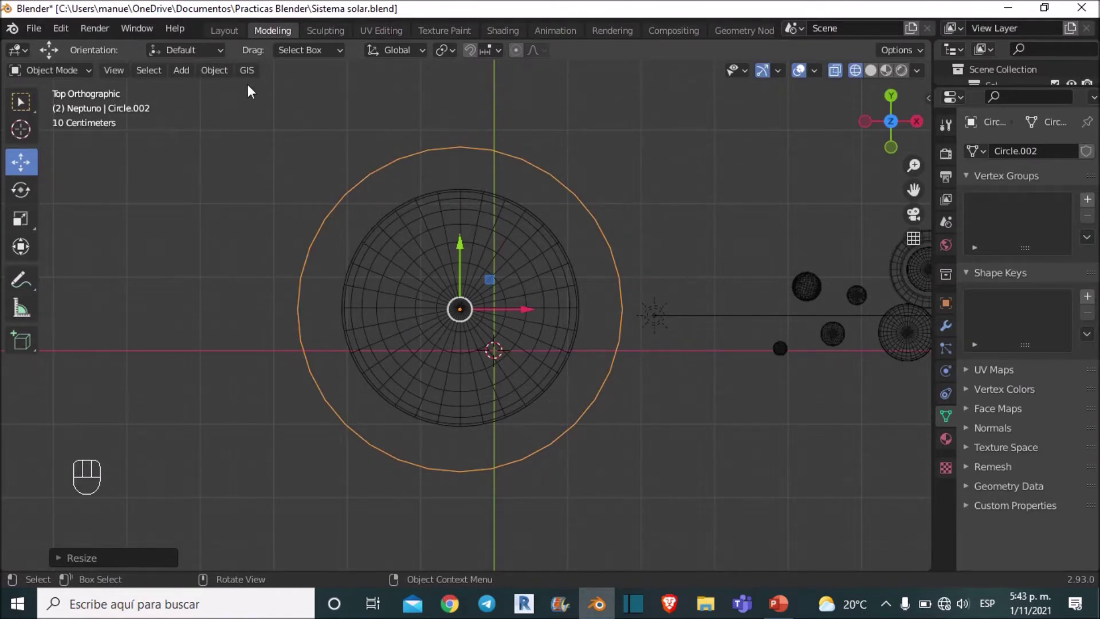
Return to solid shading and view the ring around the sun.
{"action": "left_click", "coordinate": [880, 76]}
{"action": "left_click", "coordinate": [726, 201]}
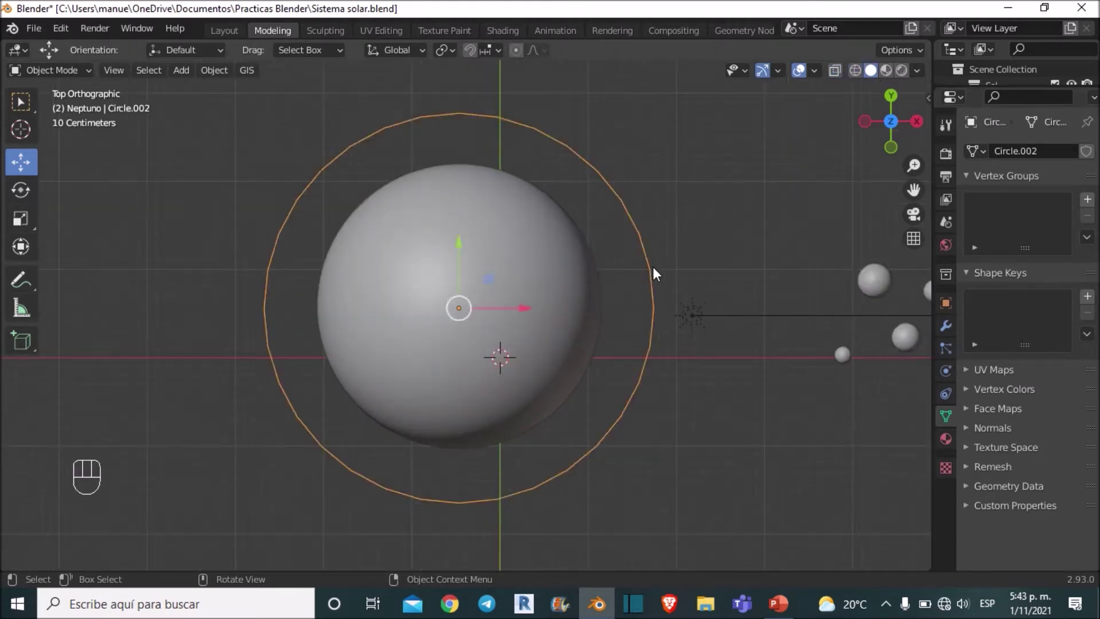
{"action": "middle_click", "coordinate": [668, 250]}
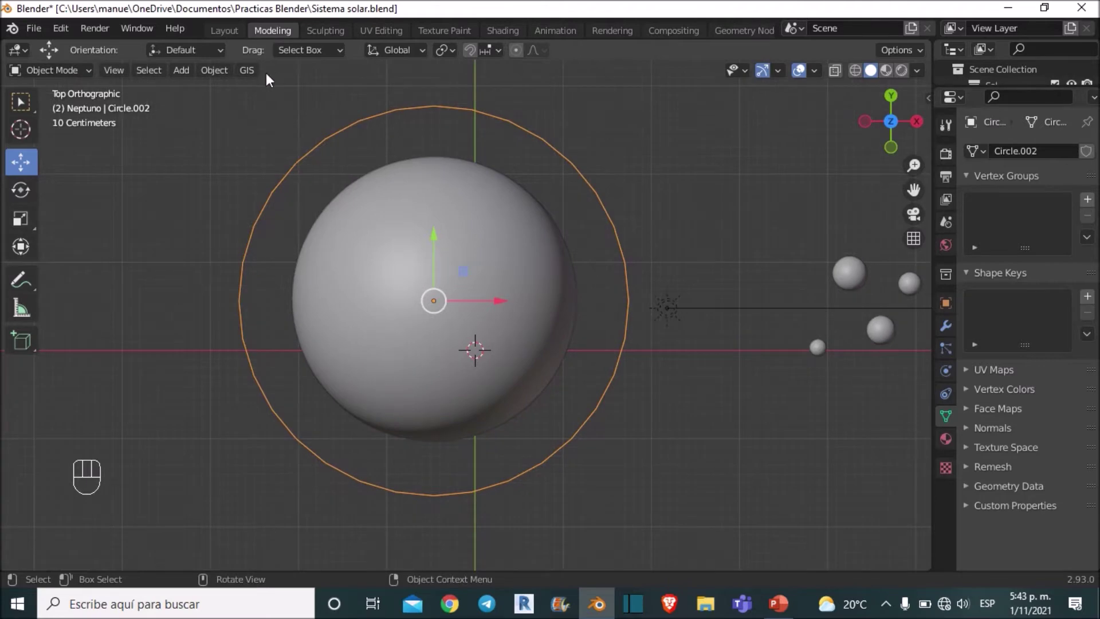
Convert the circle to a curve and give it a 0.005 m bevel depth.
{"action": "left_click_drag", "start_coordinate": [226, 75], "coordinate": [435, 498]}
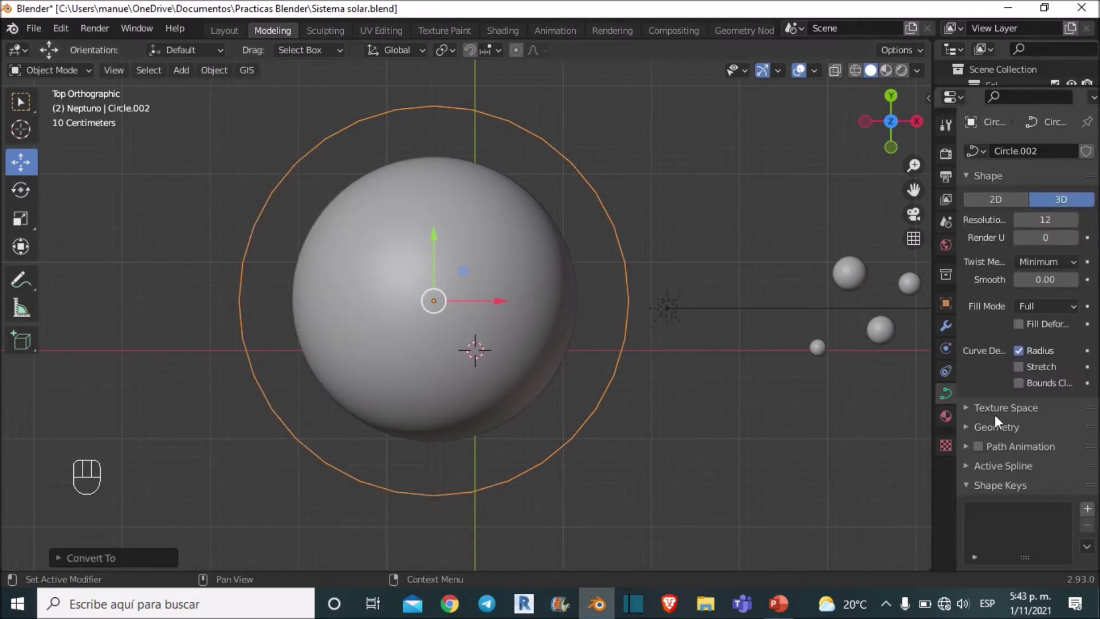
{"action": "left_click", "coordinate": [1004, 431]}
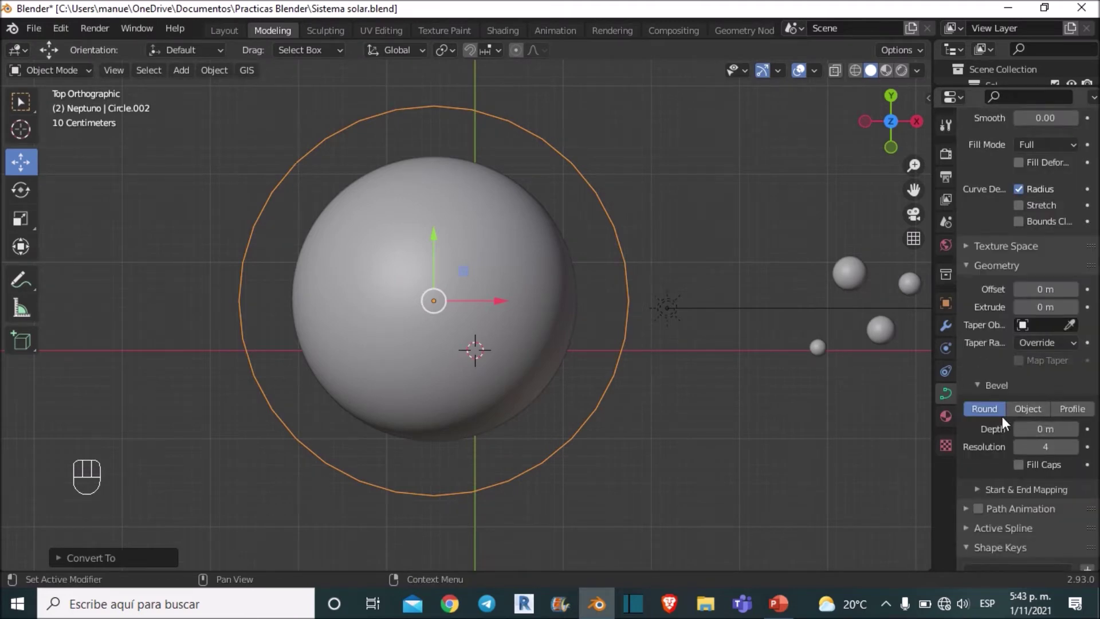
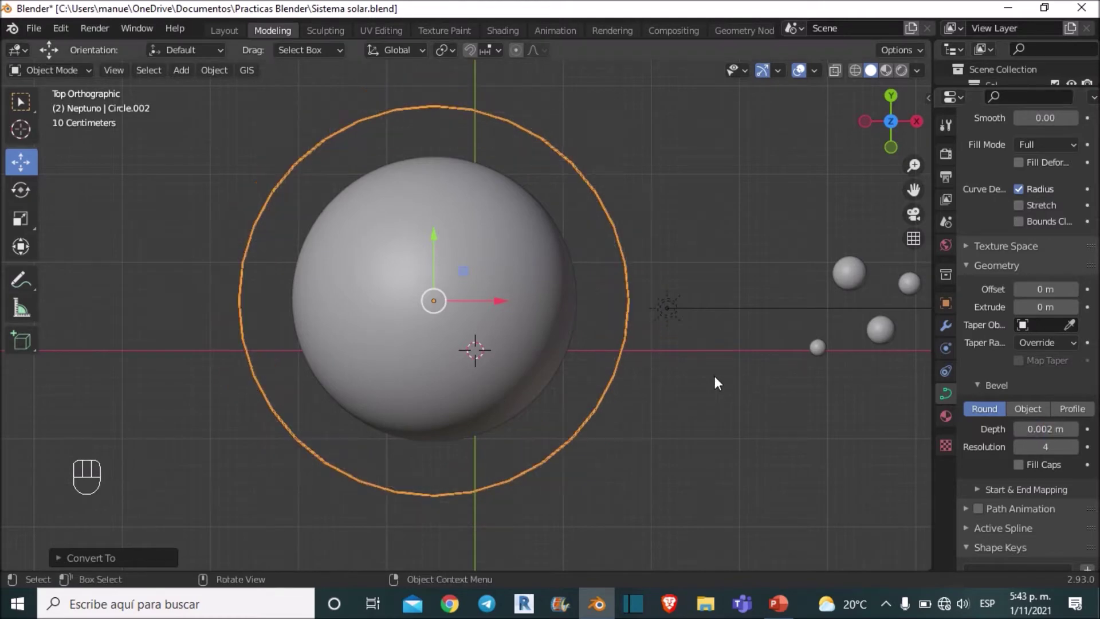
{"action": "middle_click", "coordinate": [778, 347]}
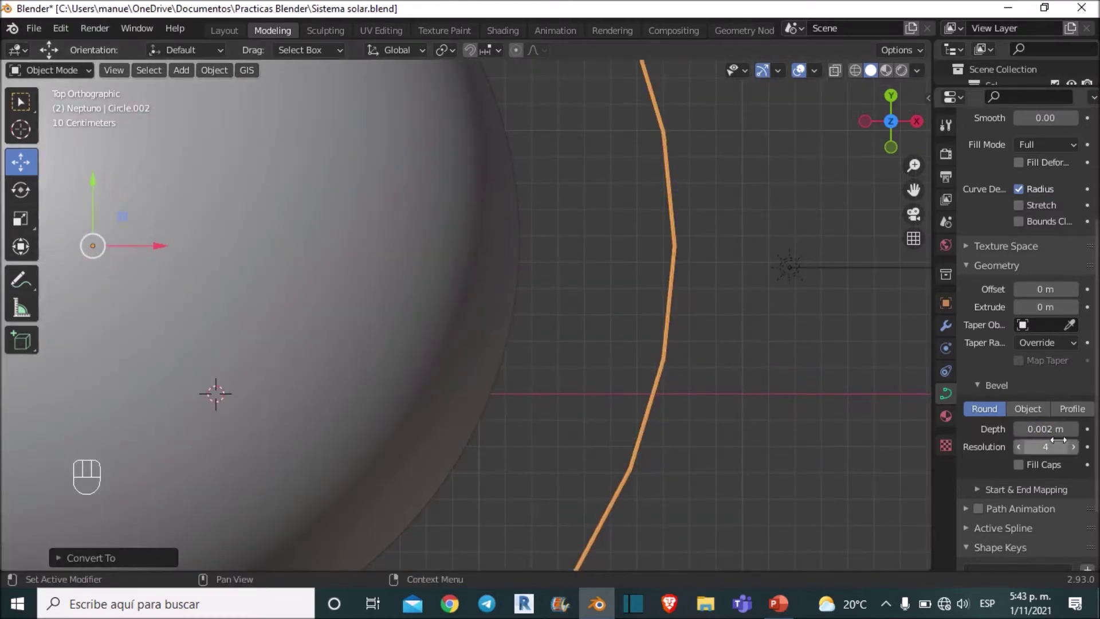
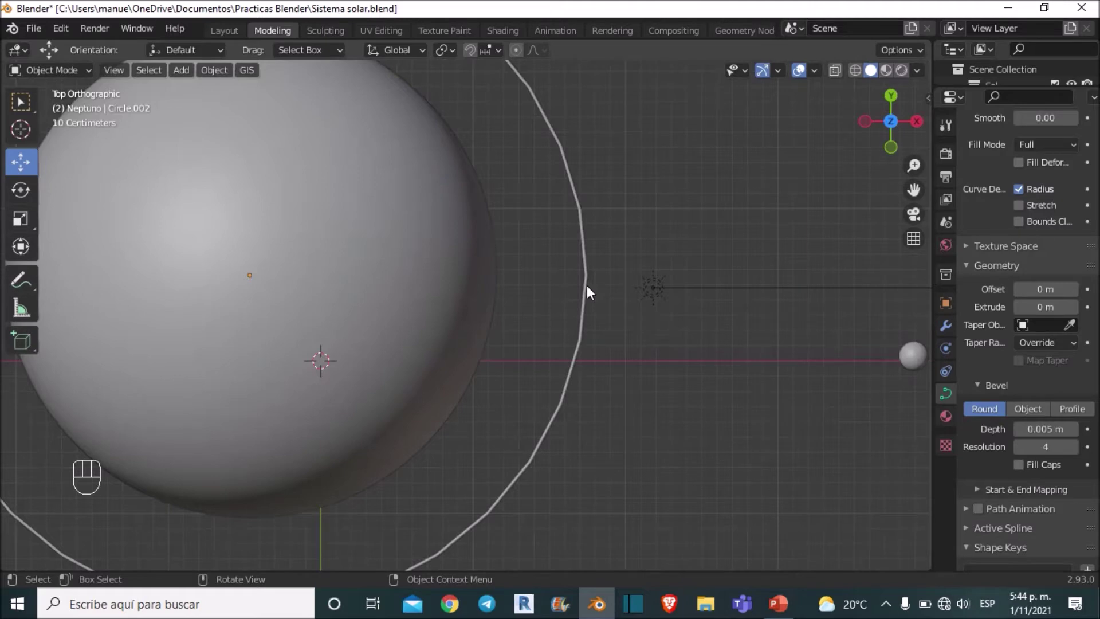
Select the beveled orbit ring and convert it to a mesh.
{"action": "left_click", "coordinate": [588, 291]}
{"action": "key", "text": "s"}
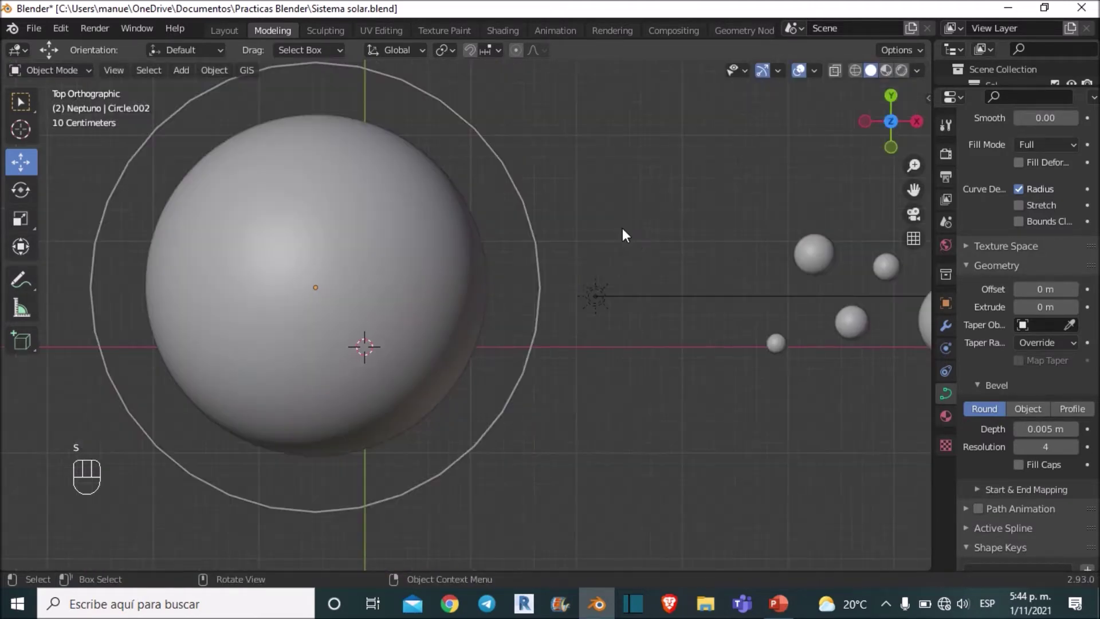
{"action": "left_click", "coordinate": [541, 266]}
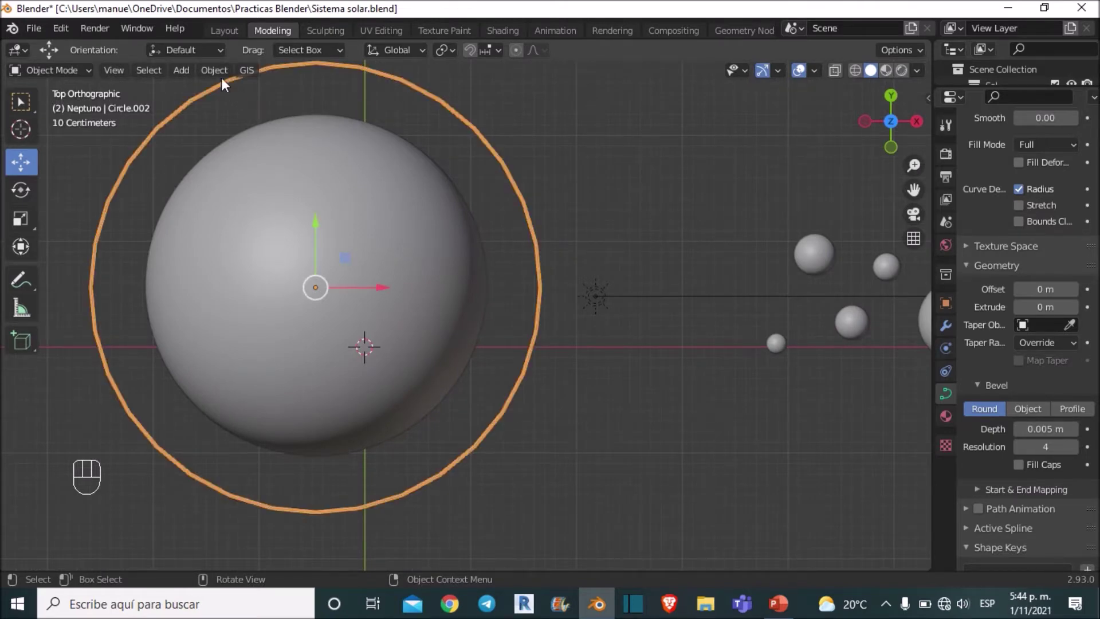
{"action": "left_click_drag", "start_coordinate": [228, 83], "coordinate": [586, 375]}
{"action": "middle_click", "coordinate": [596, 356]}
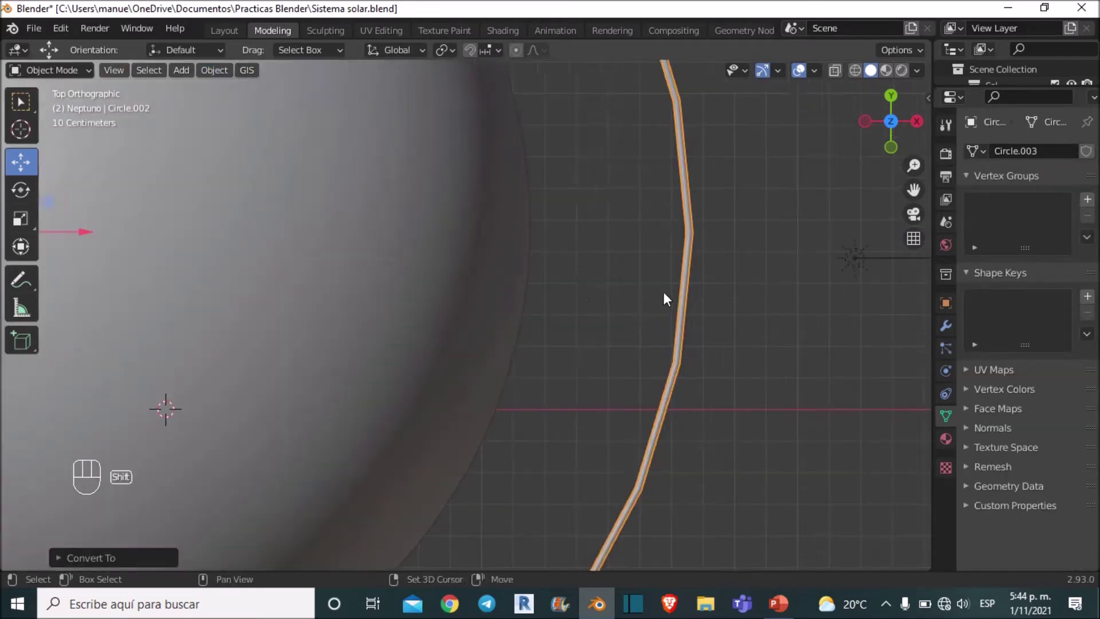
{"action": "left_click_drag", "start_coordinate": [610, 297], "coordinate": [592, 337]}
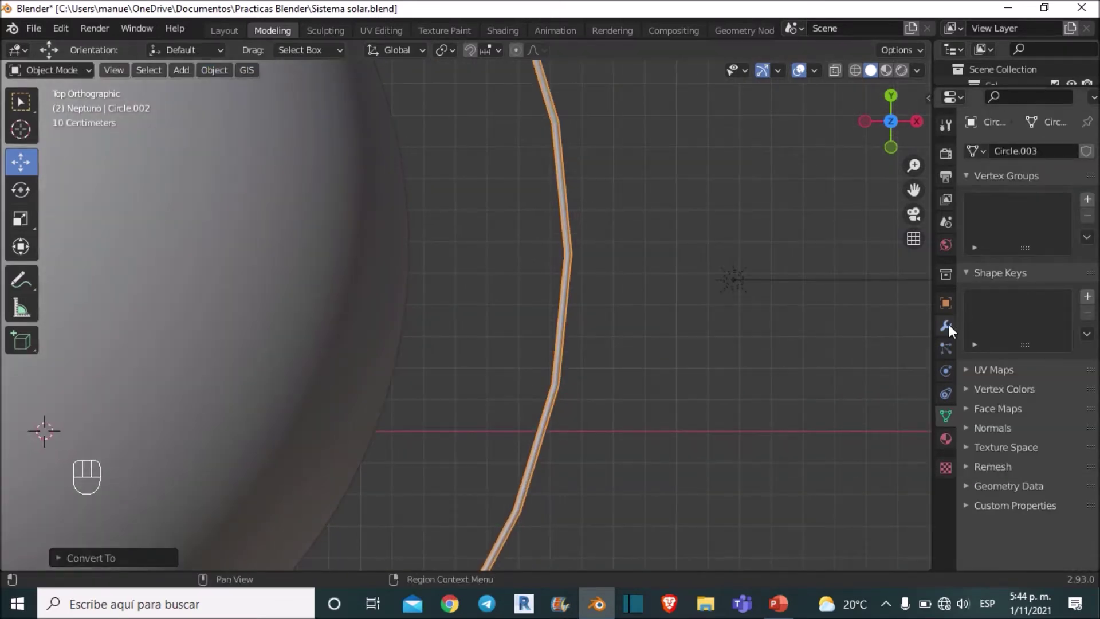
Add a Subdivision Surface modifier to the ring at viewport level 3.
{"action": "left_click", "coordinate": [953, 327]}
{"action": "left_click_drag", "start_coordinate": [1016, 157], "coordinate": [802, 450]}
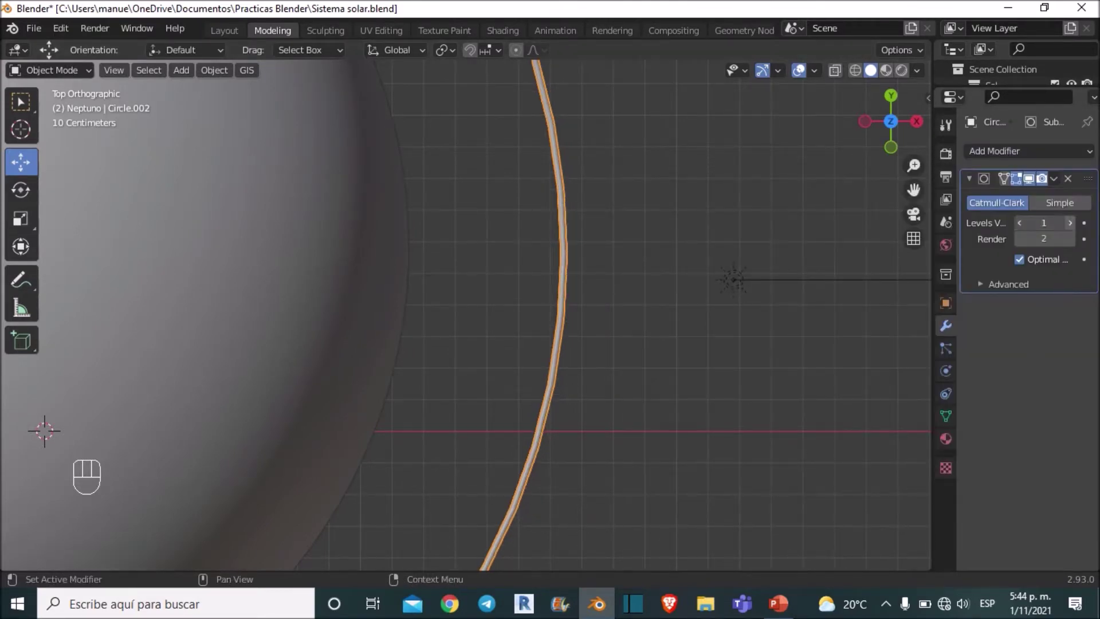
{"action": "left_click", "coordinate": [996, 225]}
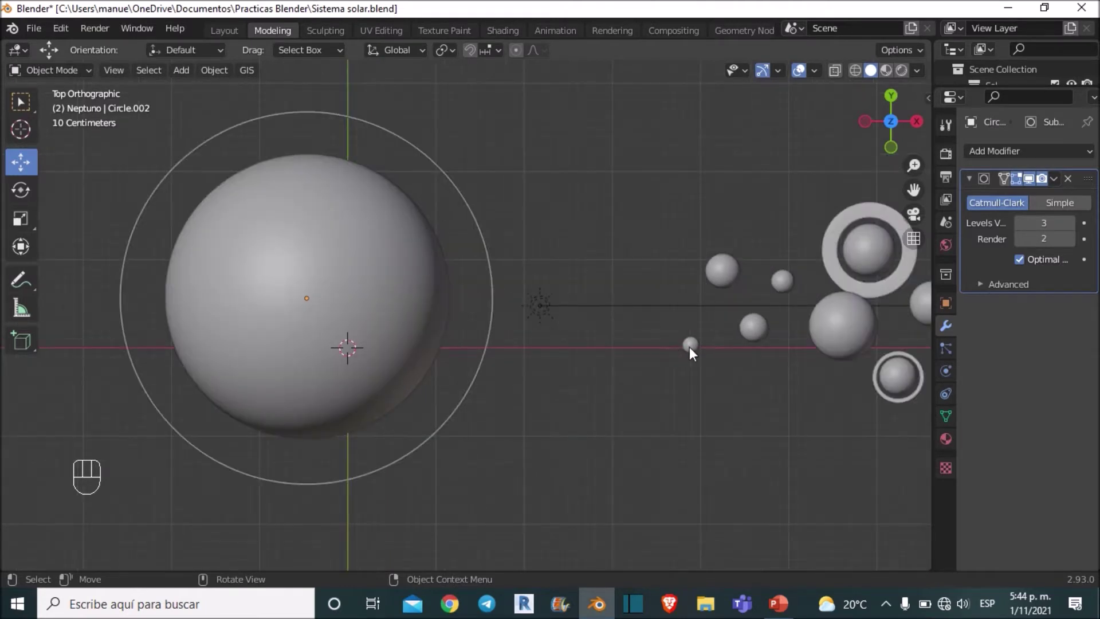
Select Mercury and add a Subdivision Surface modifier (Levels 1, Render 2).
{"action": "left_click", "coordinate": [694, 351]}
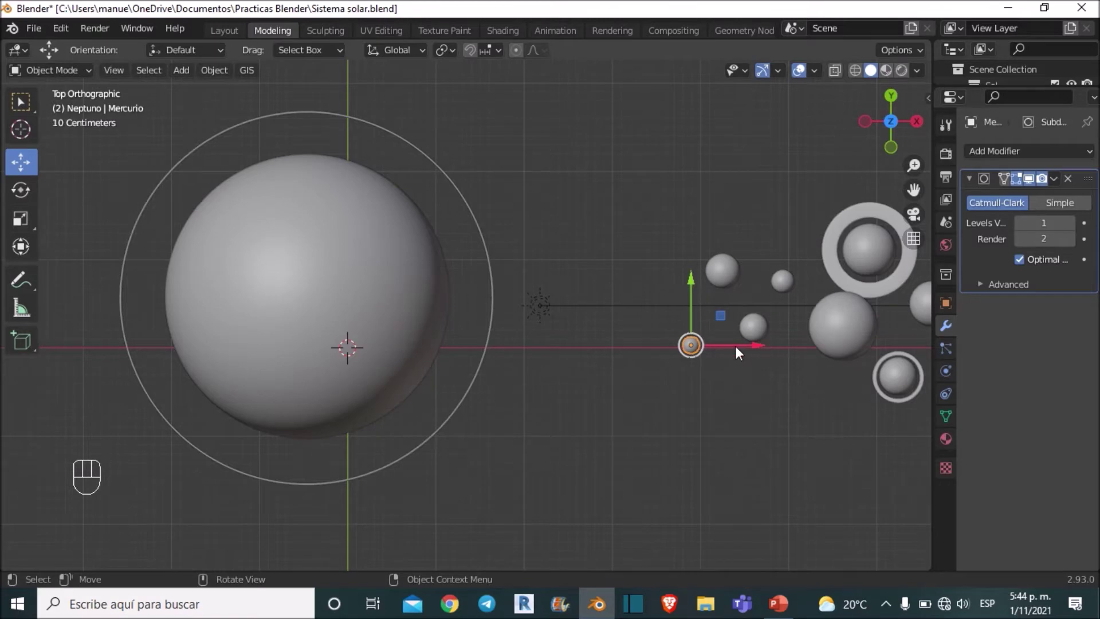
{"action": "left_click_drag", "start_coordinate": [741, 354], "coordinate": [511, 368]}
{"action": "left_click_drag", "start_coordinate": [492, 284], "coordinate": [454, 252]}
{"action": "left_click_drag", "start_coordinate": [557, 377], "coordinate": [580, 375]}
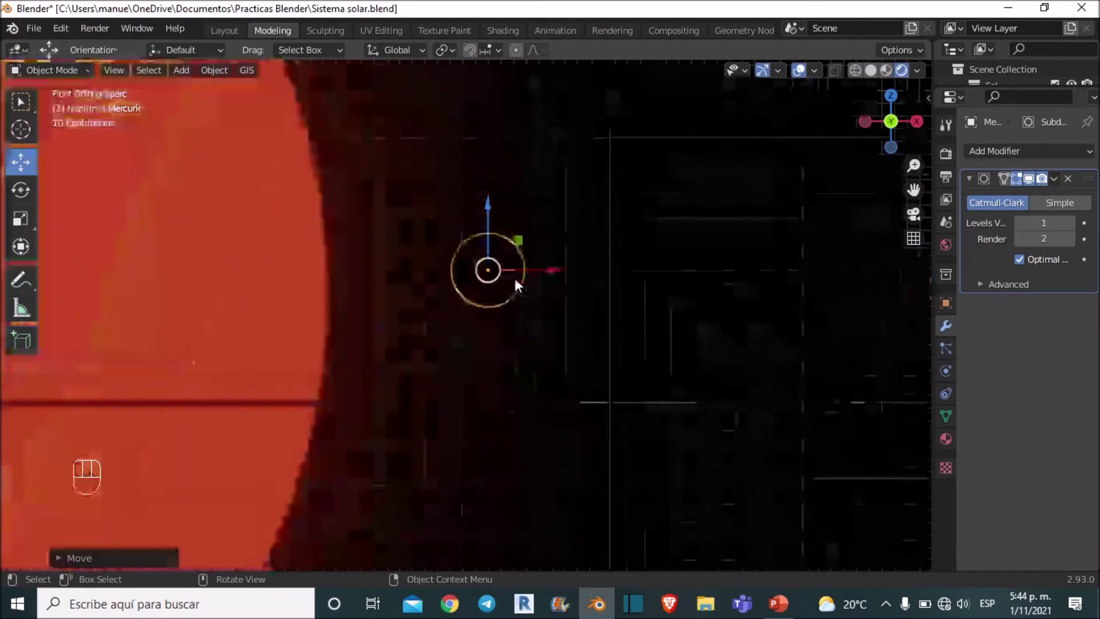
{"action": "left_click_drag", "start_coordinate": [513, 211], "coordinate": [551, 456]}
{"action": "left_click_drag", "start_coordinate": [564, 463], "coordinate": [722, 366]}
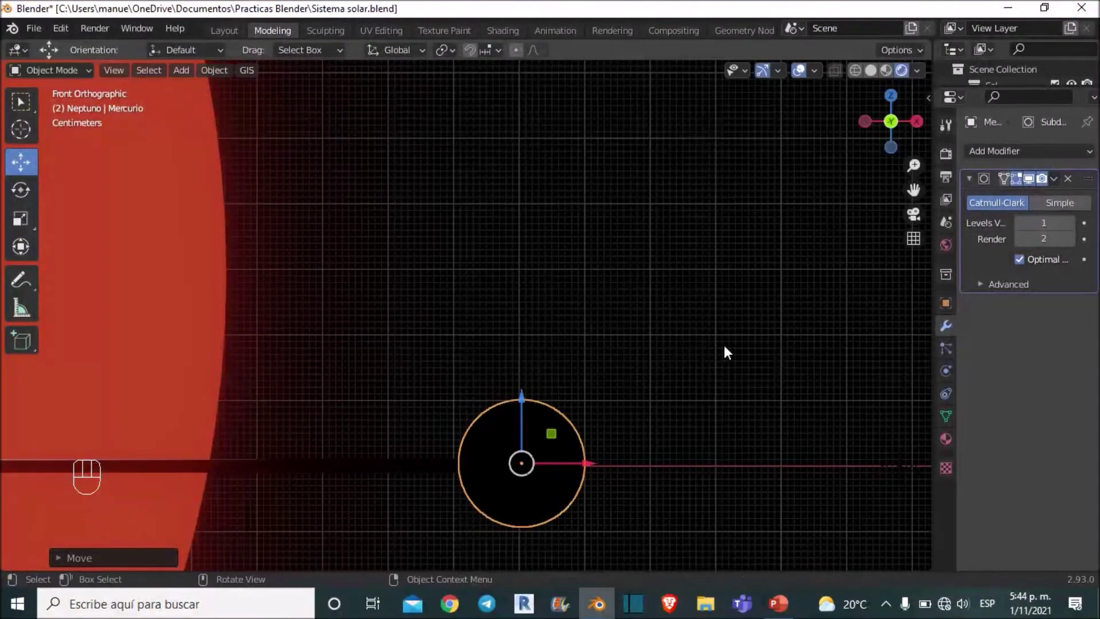
{"action": "left_click_drag", "start_coordinate": [610, 372], "coordinate": [575, 364]}
Move Mercury along the ring's axis so it sits on the innermost orbit.
{"action": "key", "text": "shift+d"}
{"action": "left_click_drag", "start_coordinate": [613, 283], "coordinate": [507, 369]}
{"action": "left_click", "coordinate": [451, 391]}
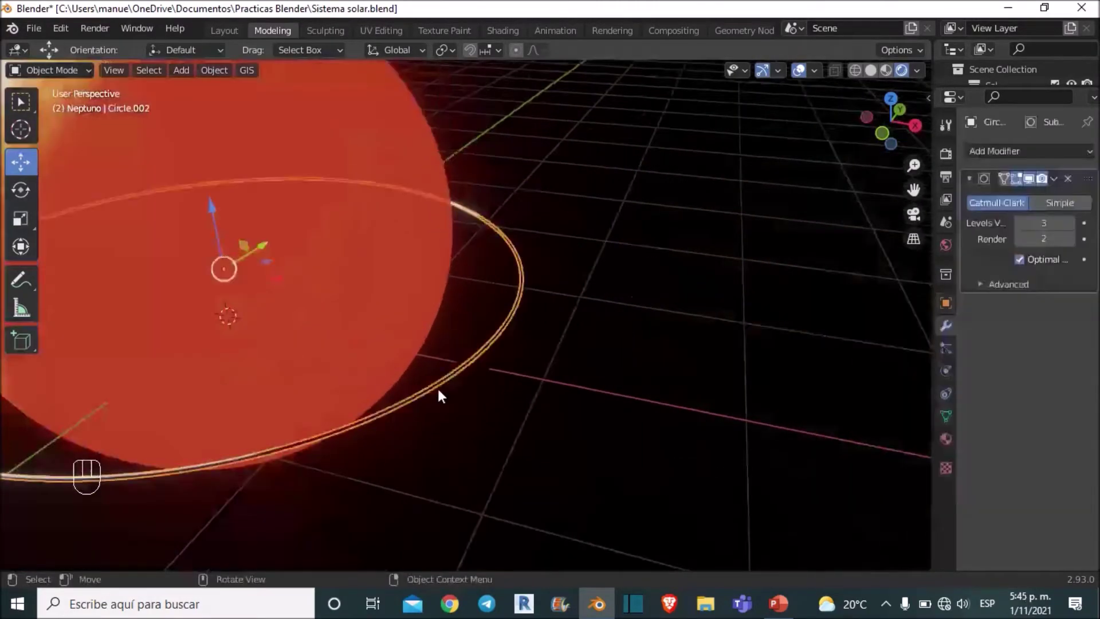
{"action": "middle_click", "coordinate": [545, 339]}
{"action": "key", "text": "s"}
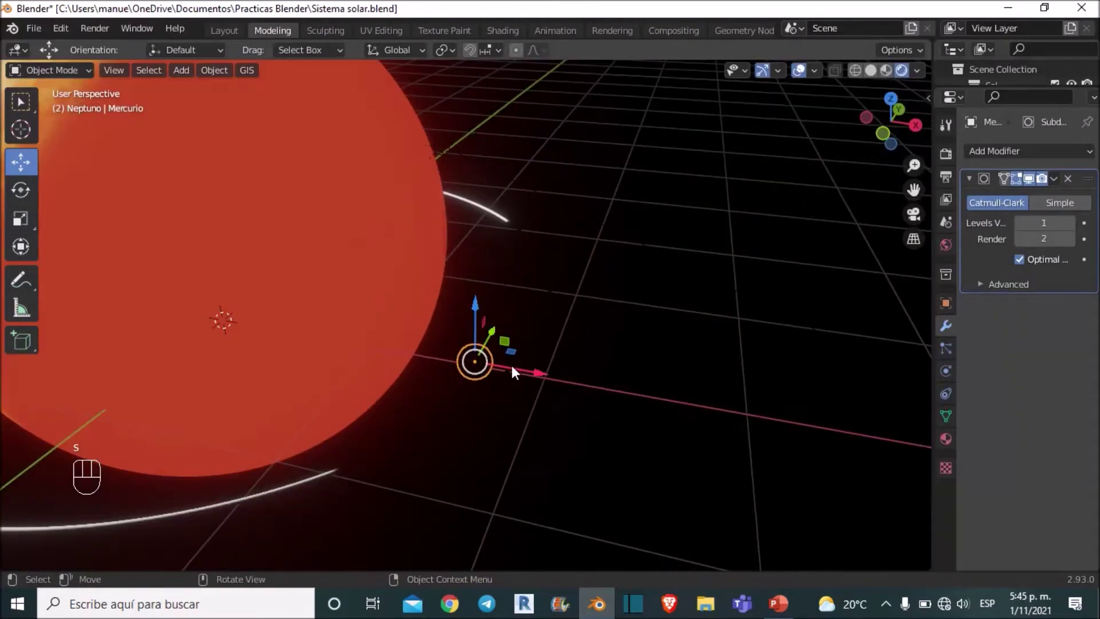
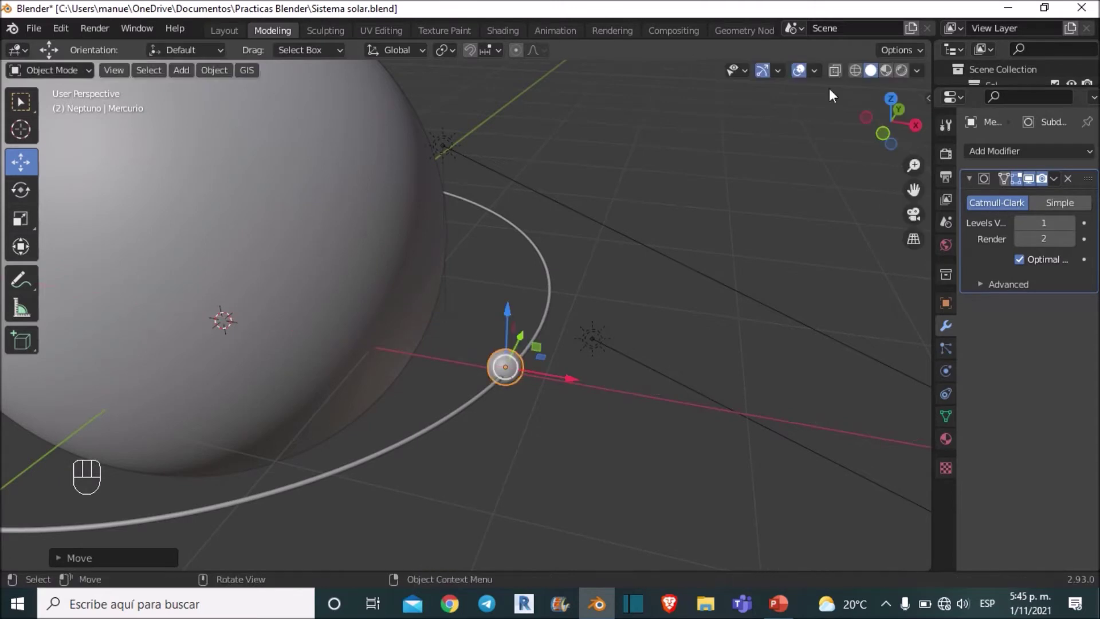
{"action": "right_click", "coordinate": [875, 143]}
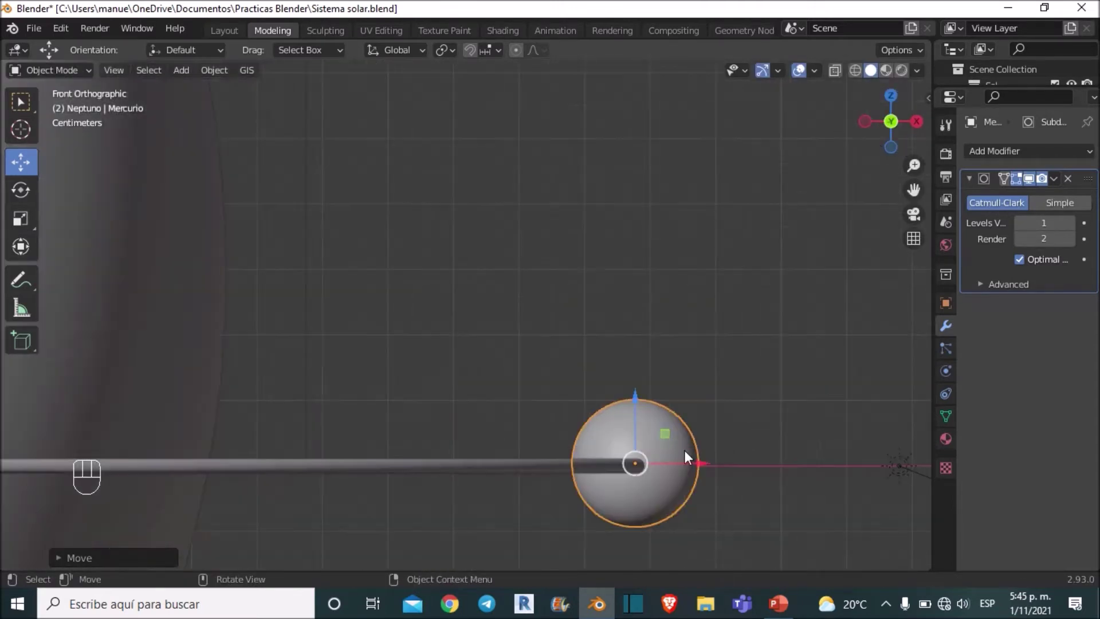
{"action": "left_click_drag", "start_coordinate": [694, 464], "coordinate": [700, 405]}
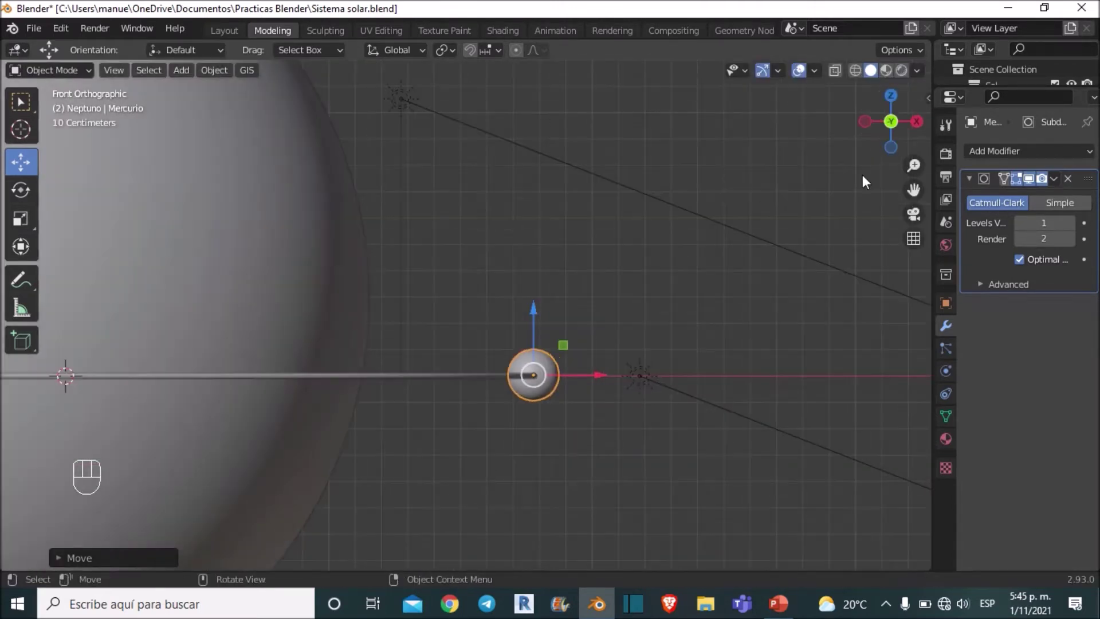
Orbit around Mercury to check its placement and reselect it on the ring.
{"action": "left_click", "coordinate": [809, 145]}
{"action": "left_click_drag", "start_coordinate": [651, 217], "coordinate": [643, 235]}
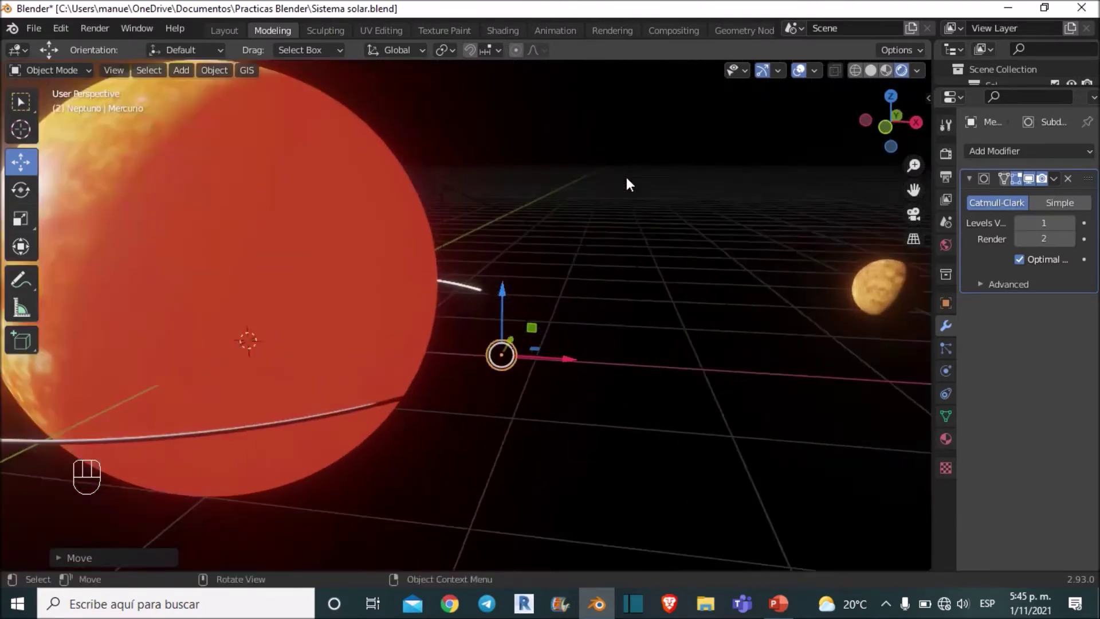
{"action": "left_click_drag", "start_coordinate": [649, 207], "coordinate": [777, 276]}
{"action": "left_click", "coordinate": [708, 210]}
{"action": "middle_click", "coordinate": [662, 241]}
{"action": "left_click_drag", "start_coordinate": [545, 305], "coordinate": [501, 341]}
{"action": "left_click", "coordinate": [468, 345]}
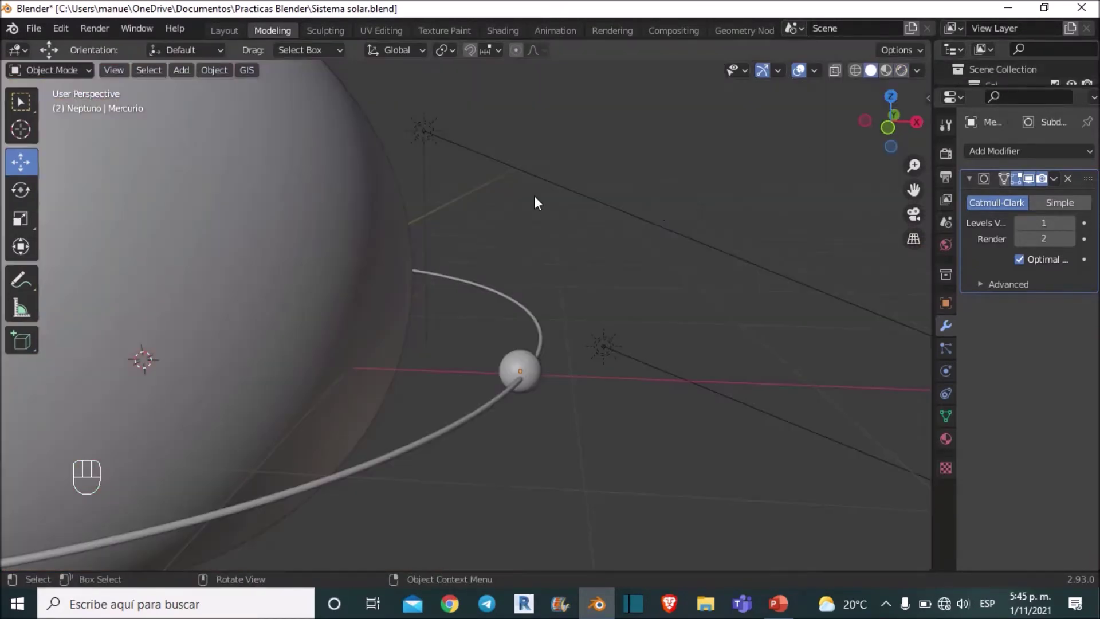
Add a point light, move it along X beside Mercury, and switch to rendered shading.
{"action": "left_click_drag", "start_coordinate": [151, 79], "coordinate": [366, 297]}
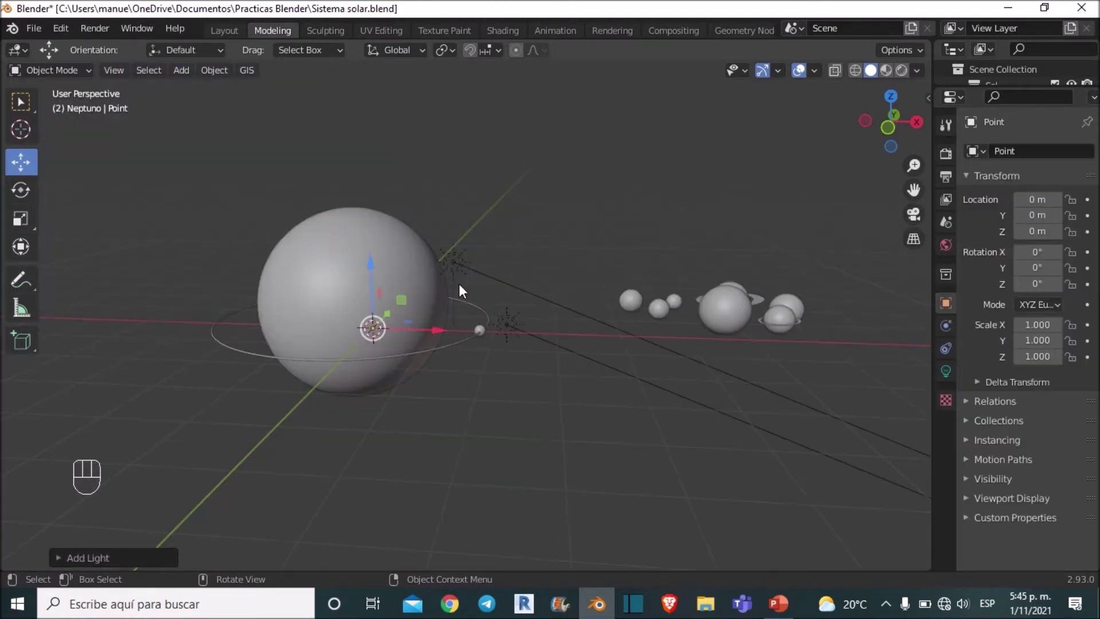
{"action": "left_click_drag", "start_coordinate": [425, 334], "coordinate": [544, 322]}
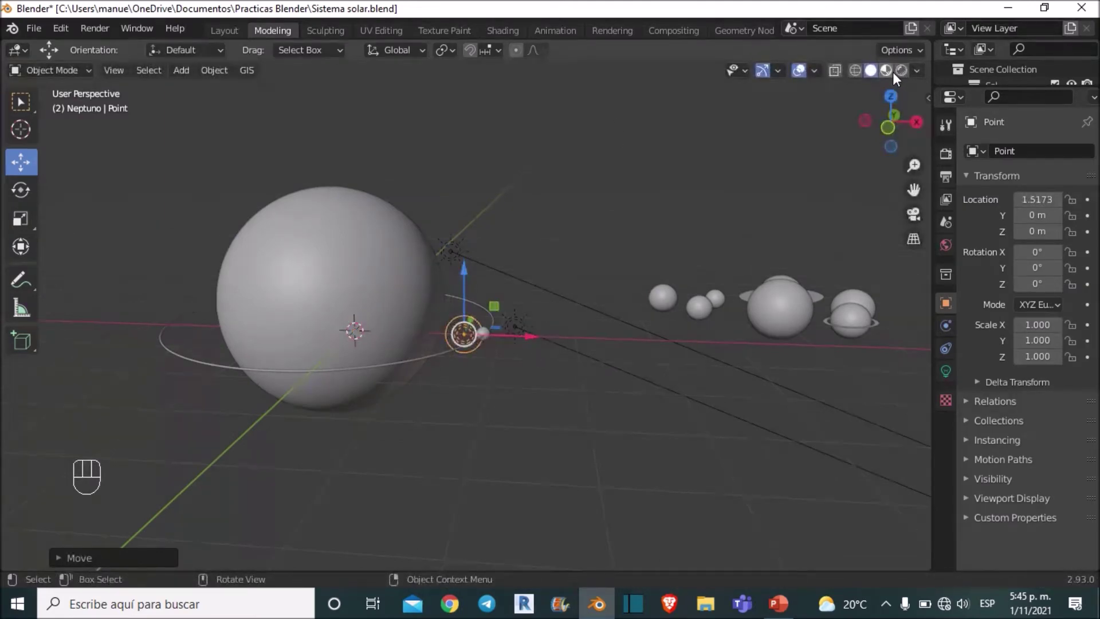
{"action": "left_click", "coordinate": [567, 342]}
Orbit the view to preview the sun and planets under the new lighting.
{"action": "left_click_drag", "start_coordinate": [579, 363], "coordinate": [641, 349]}
{"action": "left_click_drag", "start_coordinate": [618, 352], "coordinate": [531, 217]}
{"action": "left_click_drag", "start_coordinate": [522, 274], "coordinate": [537, 275]}
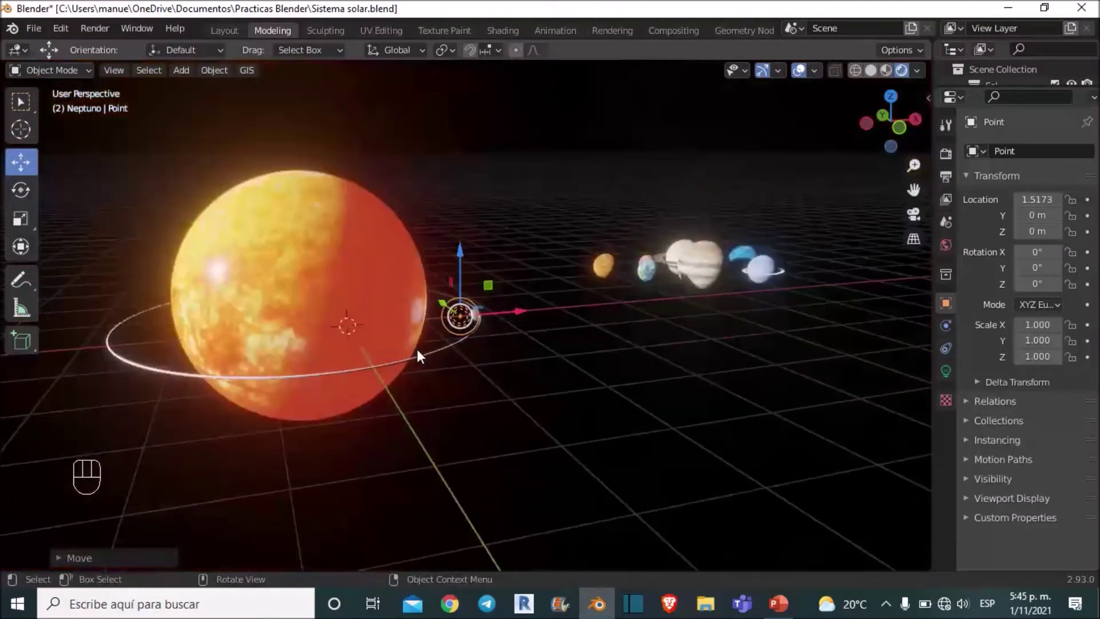
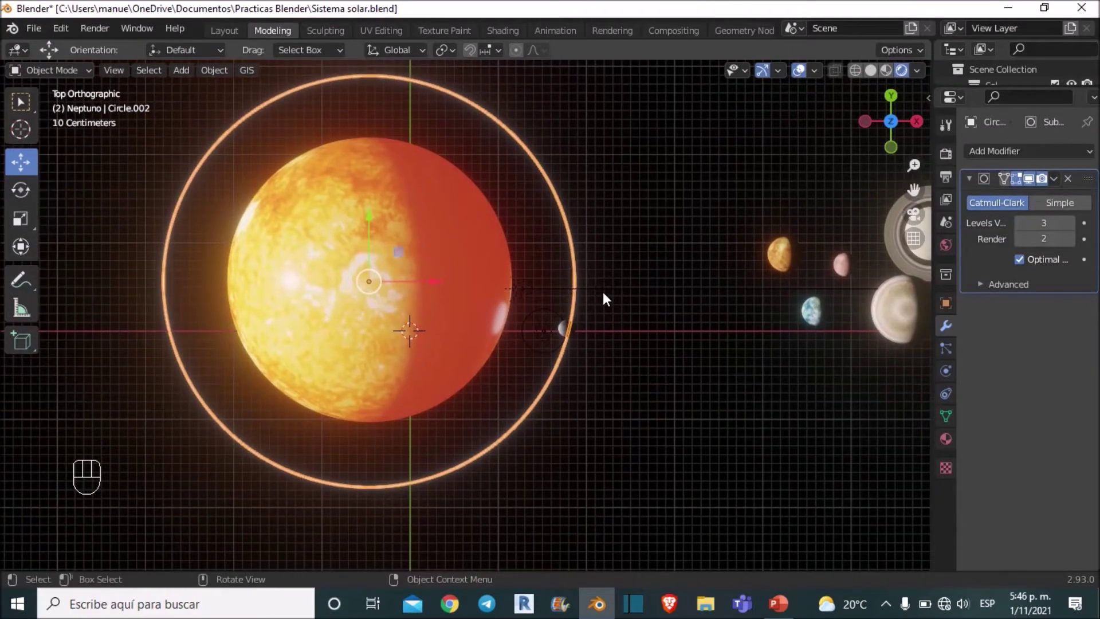
Duplicate the orbit ring, scale it into a larger second ring, and select Venus.
{"action": "key", "text": "shift+d"}
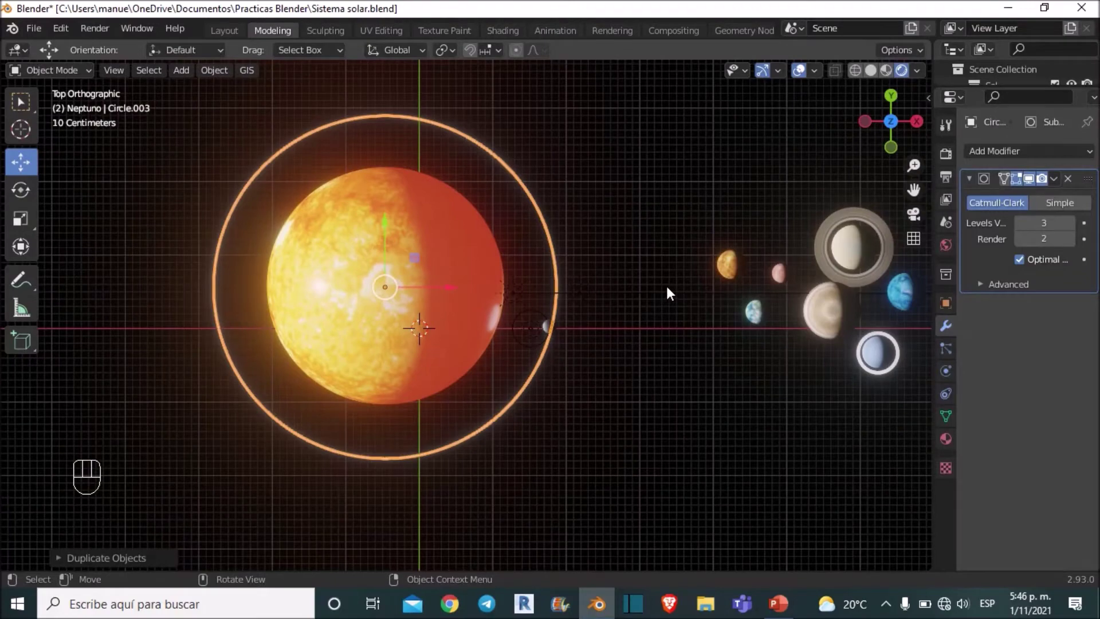
{"action": "key", "text": "s"}
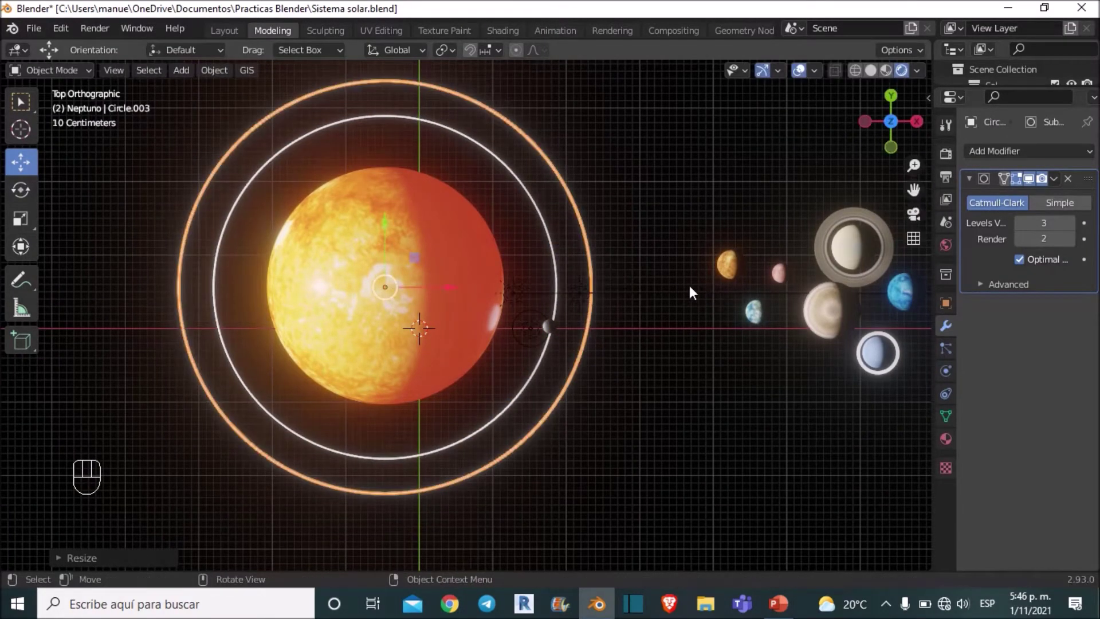
{"action": "left_click_drag", "start_coordinate": [698, 280], "coordinate": [771, 257]}
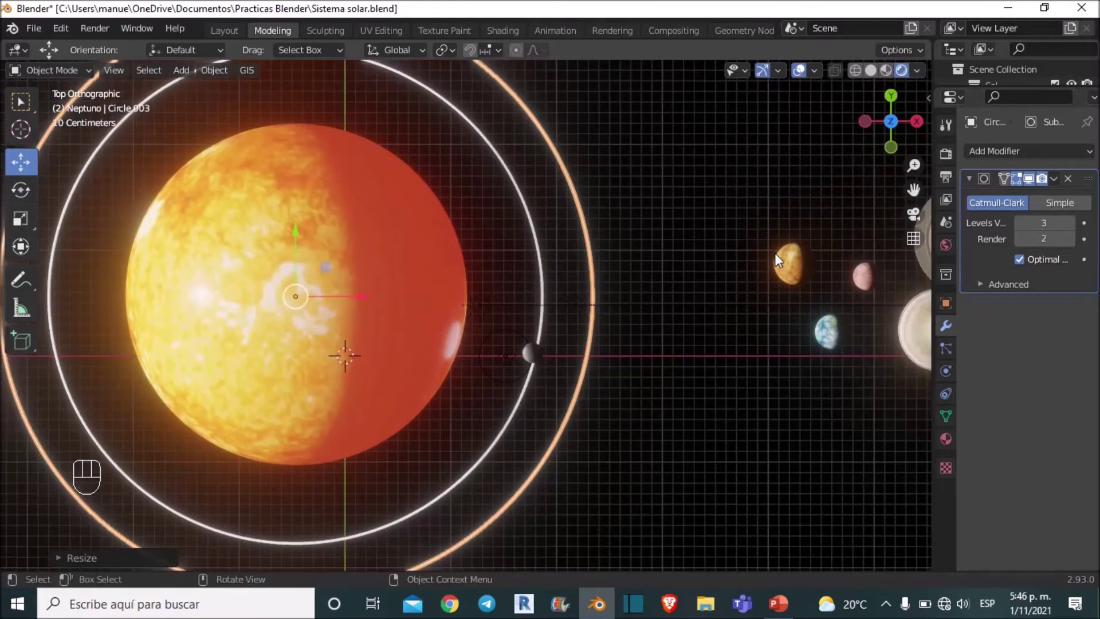
{"action": "left_click", "coordinate": [780, 259]}
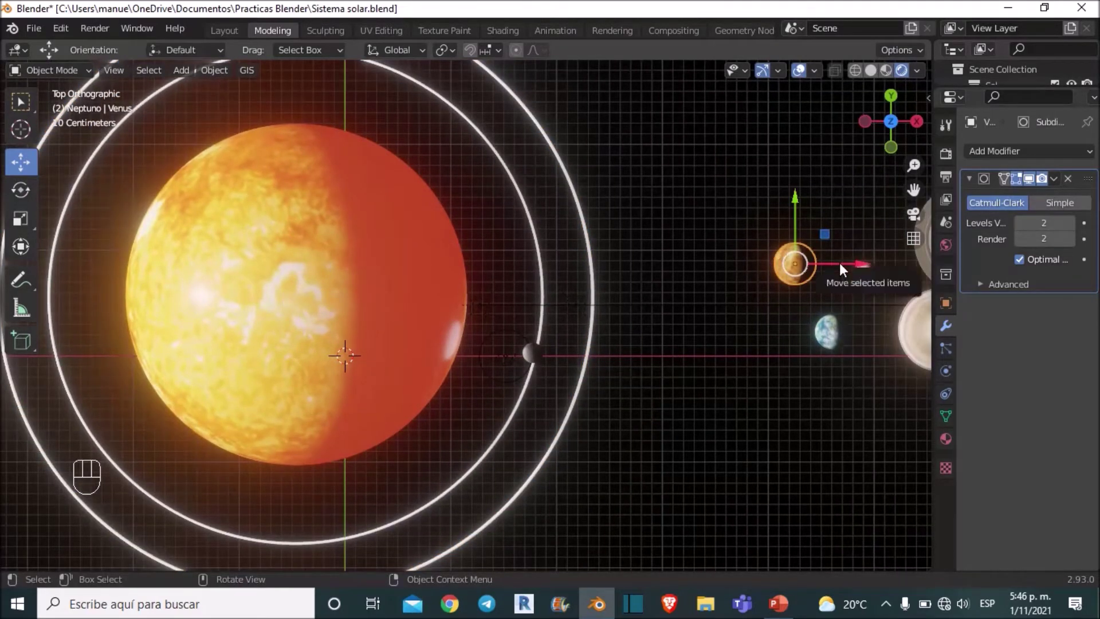
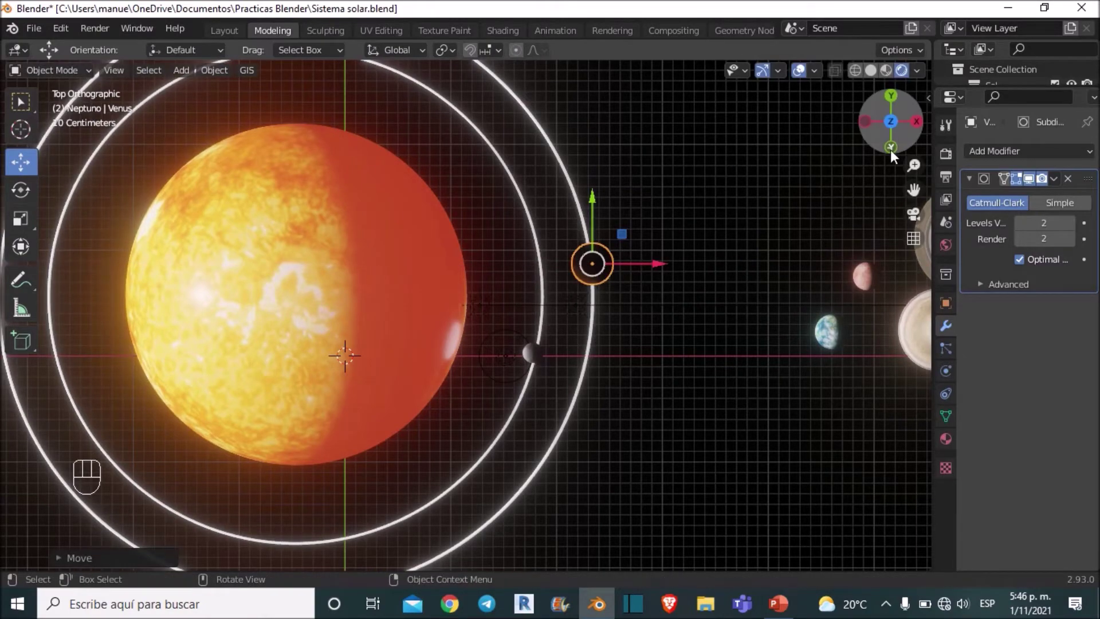
{"action": "left_click", "coordinate": [893, 154]}
Move Venus onto the second ring and orbit around it to check.
{"action": "left_click_drag", "start_coordinate": [685, 273], "coordinate": [606, 286]}
{"action": "left_click", "coordinate": [606, 286]}
{"action": "middle_click", "coordinate": [600, 252]}
{"action": "left_click_drag", "start_coordinate": [609, 213], "coordinate": [676, 163]}
{"action": "left_click_drag", "start_coordinate": [664, 150], "coordinate": [635, 274]}
{"action": "left_click_drag", "start_coordinate": [632, 290], "coordinate": [541, 351]}
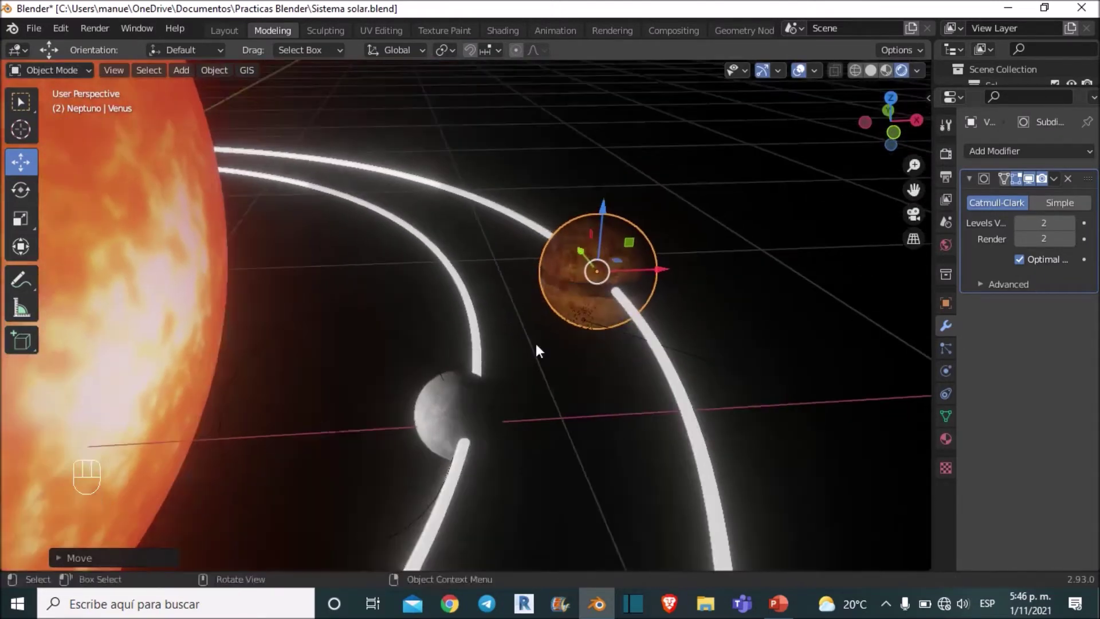
Duplicate the Mercury point light and place the copy beside Venus.
{"action": "left_click", "coordinate": [383, 338]}
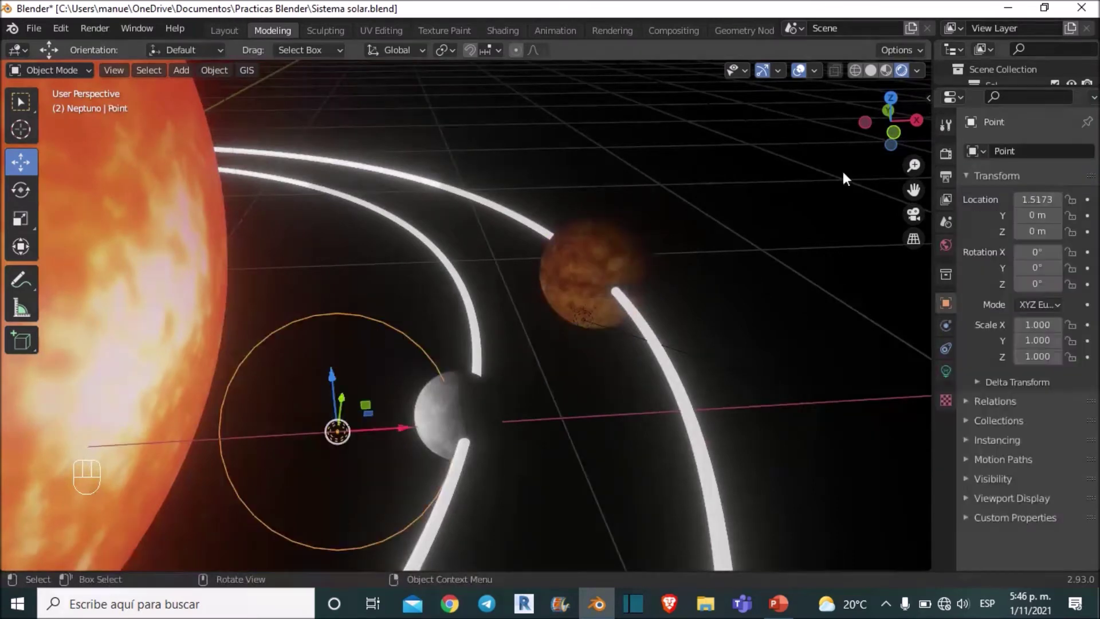
{"action": "left_click", "coordinate": [899, 102]}
{"action": "left_click_drag", "start_coordinate": [551, 268], "coordinate": [545, 289]}
{"action": "key", "text": "shift+d"}
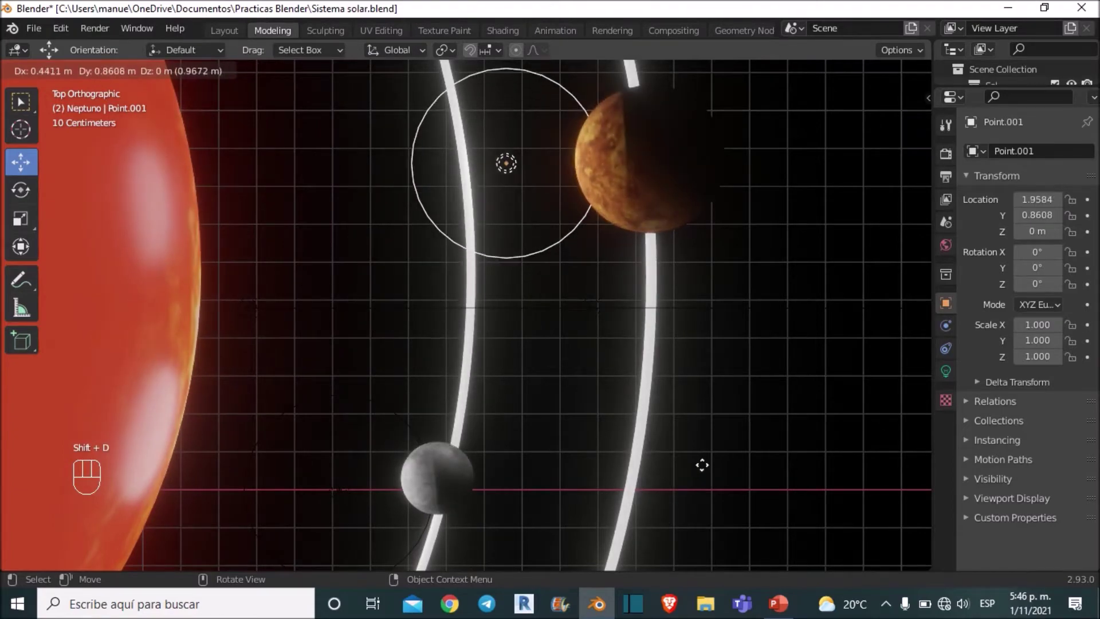
{"action": "left_click_drag", "start_coordinate": [679, 253], "coordinate": [627, 256]}
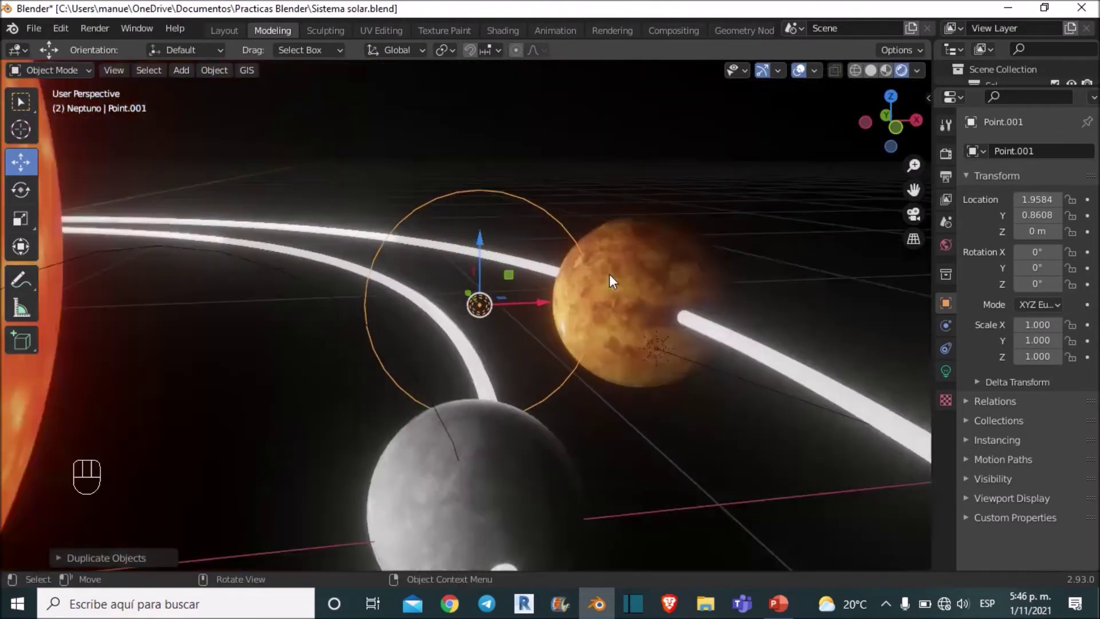
Raise the copied light's power to 20 W in its Object Data settings.
{"action": "left_click_drag", "start_coordinate": [615, 290], "coordinate": [585, 326]}
{"action": "left_click_drag", "start_coordinate": [458, 324], "coordinate": [456, 310]}
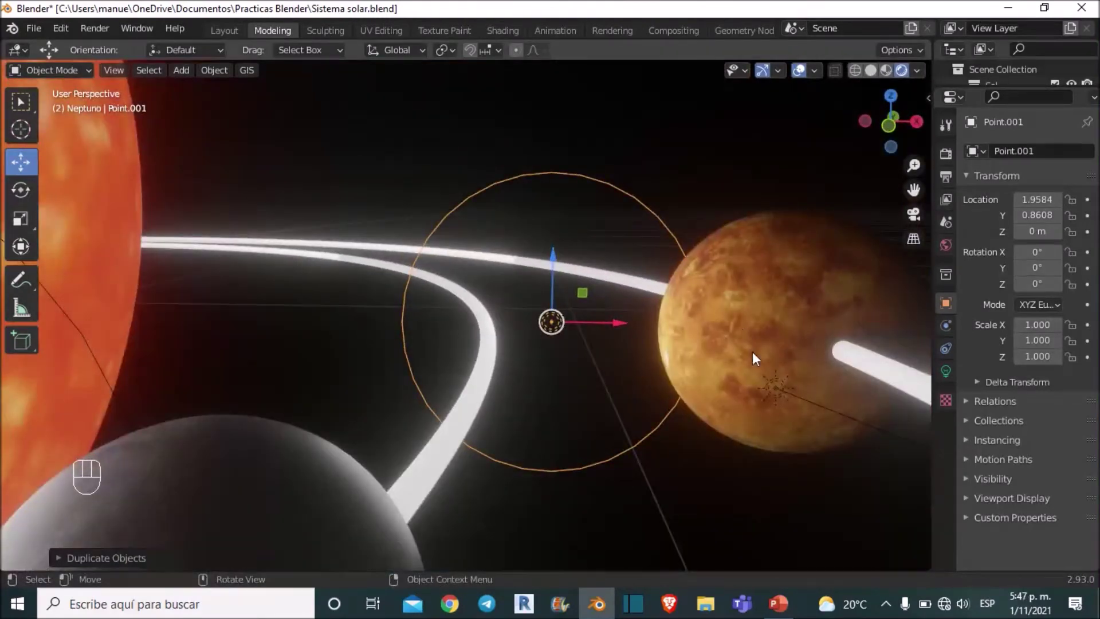
{"action": "left_click", "coordinate": [951, 376]}
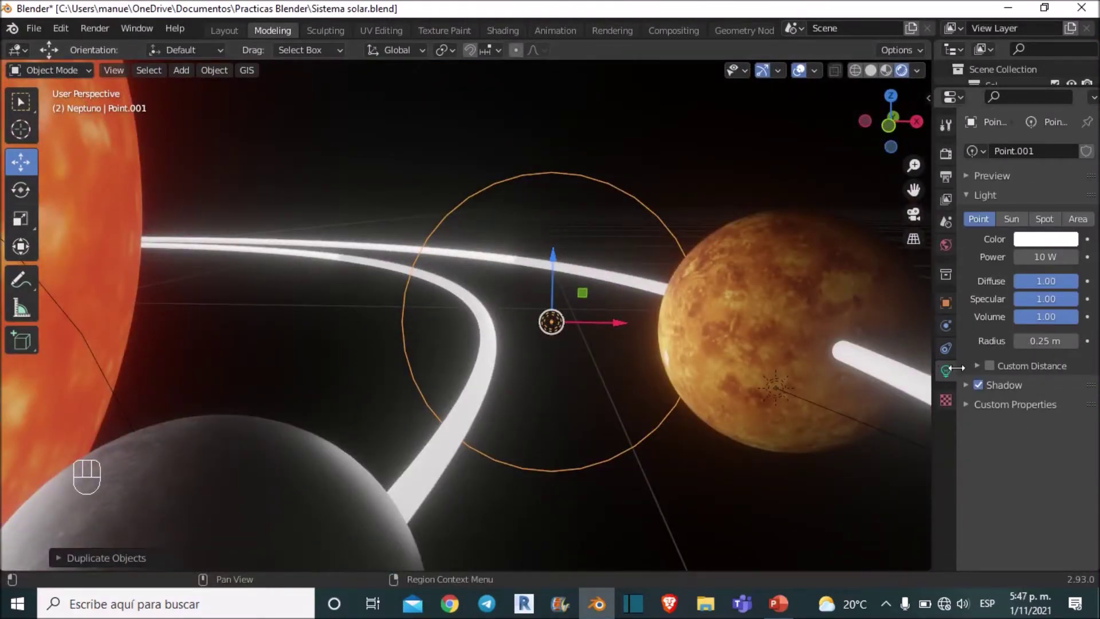
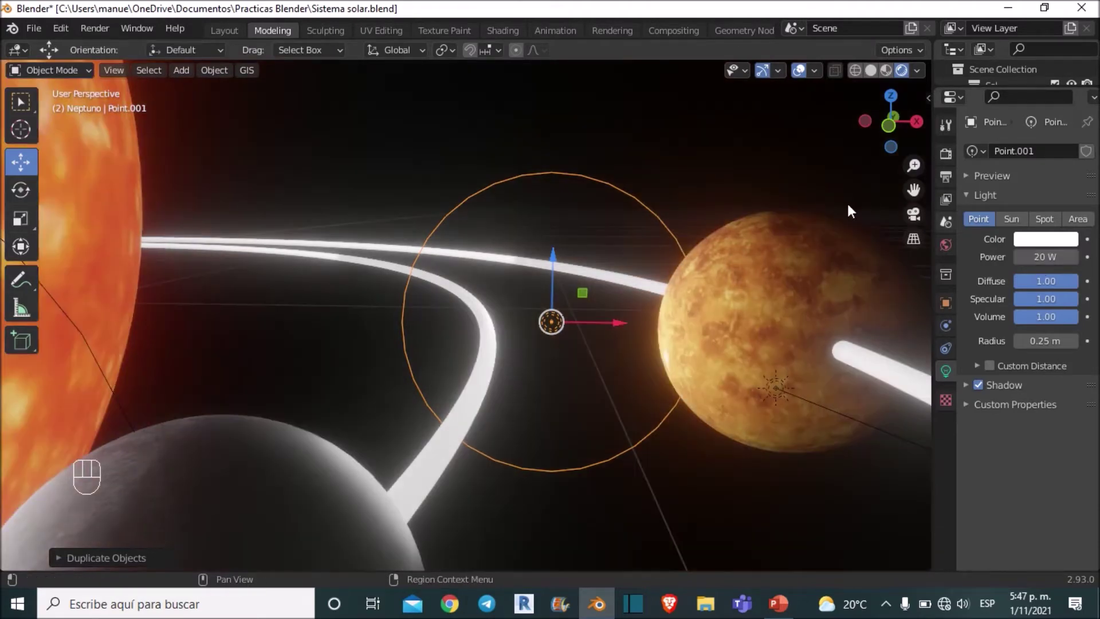
{"action": "left_click_drag", "start_coordinate": [661, 285], "coordinate": [738, 308]}
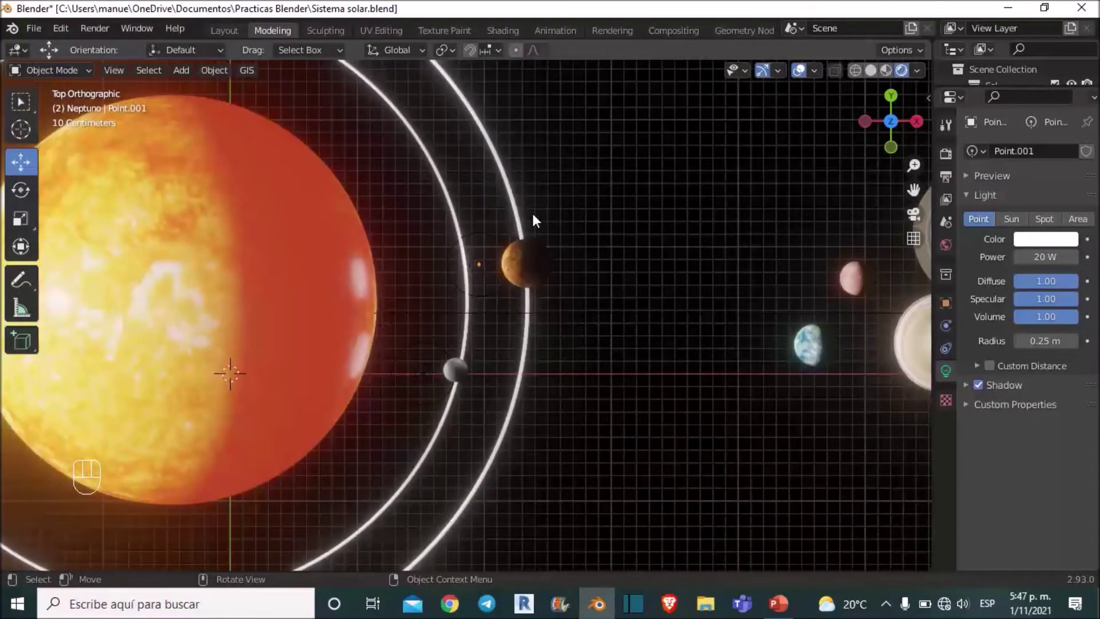
Duplicate the ring into a larger third orbit and place Earth on it.
{"action": "middle_click", "coordinate": [519, 239]}
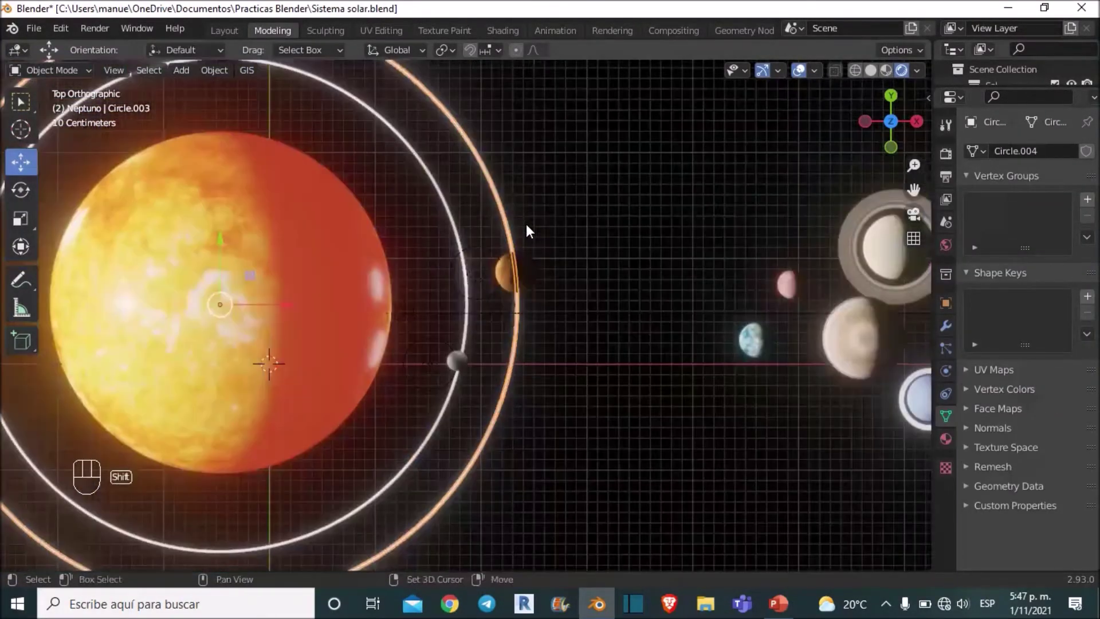
{"action": "key", "text": "shift+d"}
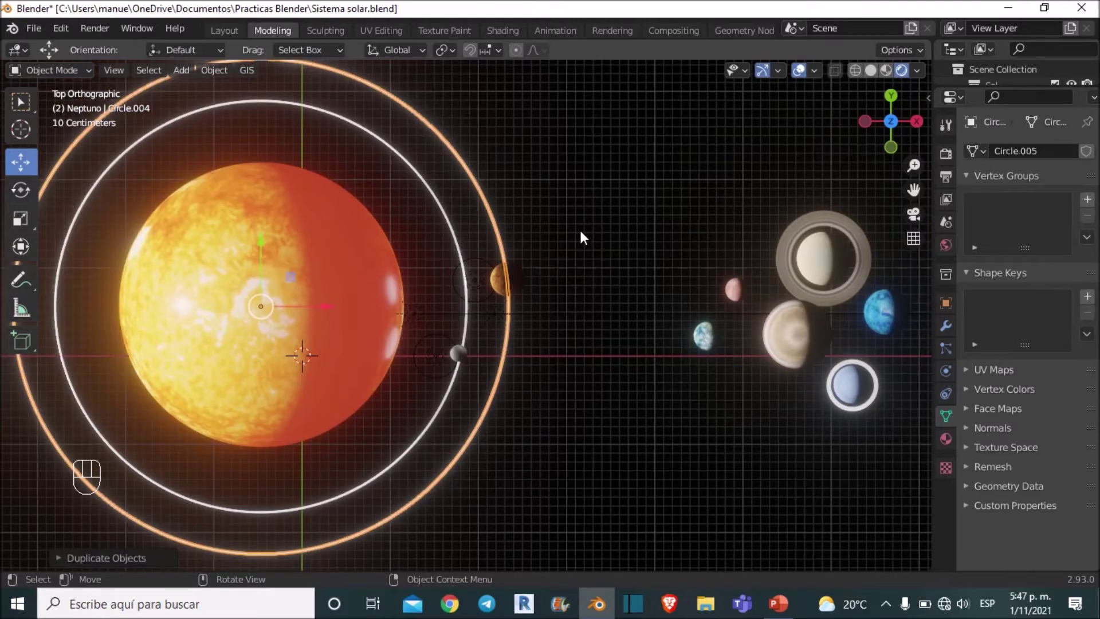
{"action": "key", "text": "s"}
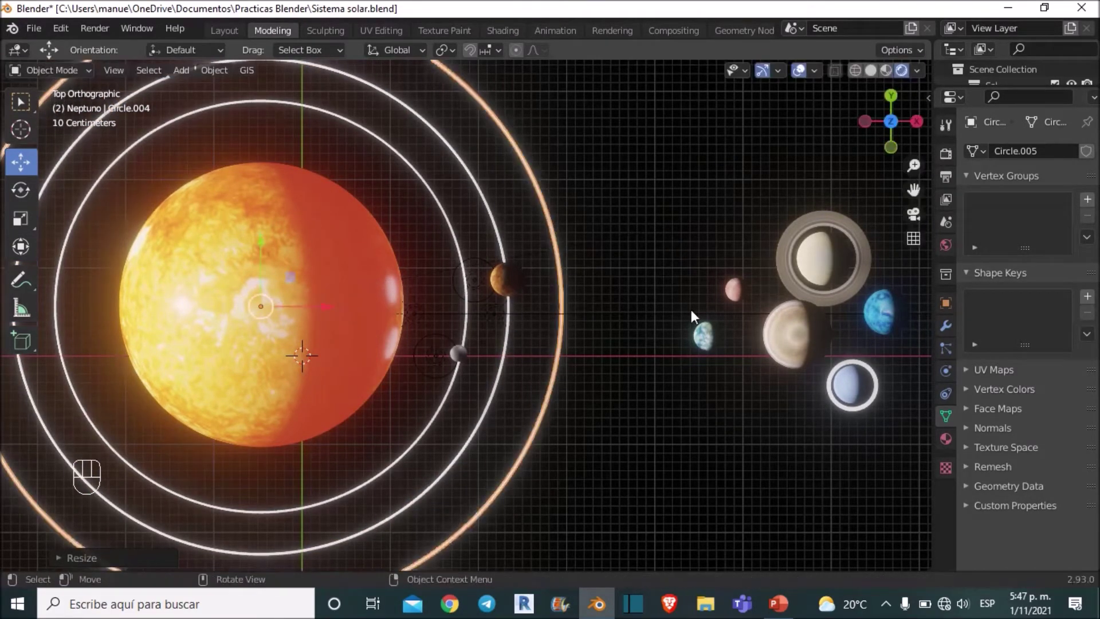
{"action": "left_click_drag", "start_coordinate": [707, 337], "coordinate": [714, 346]}
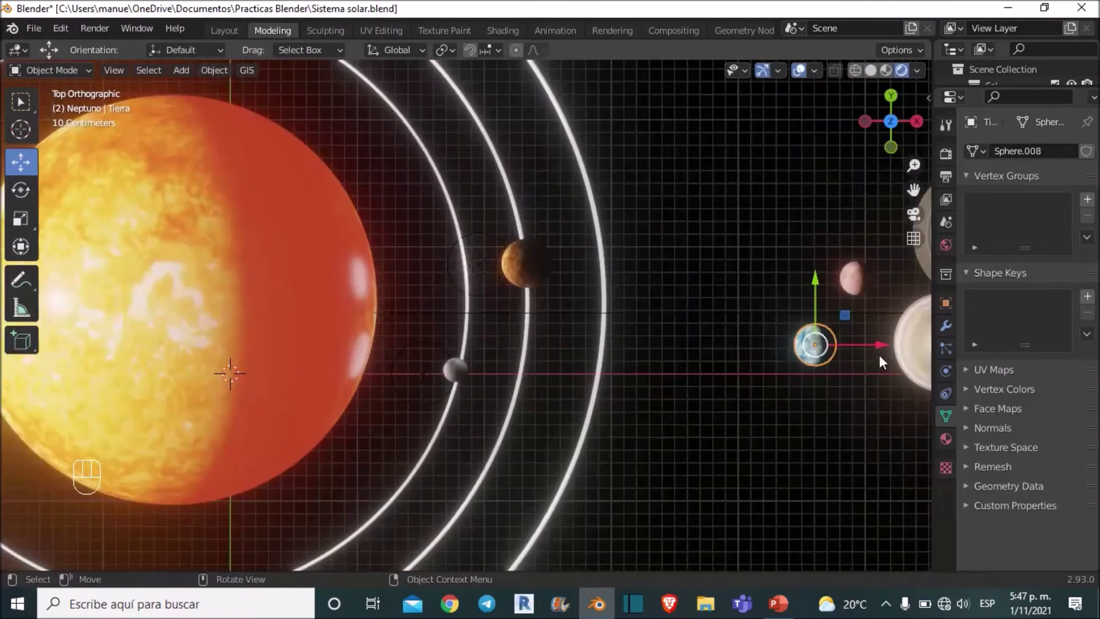
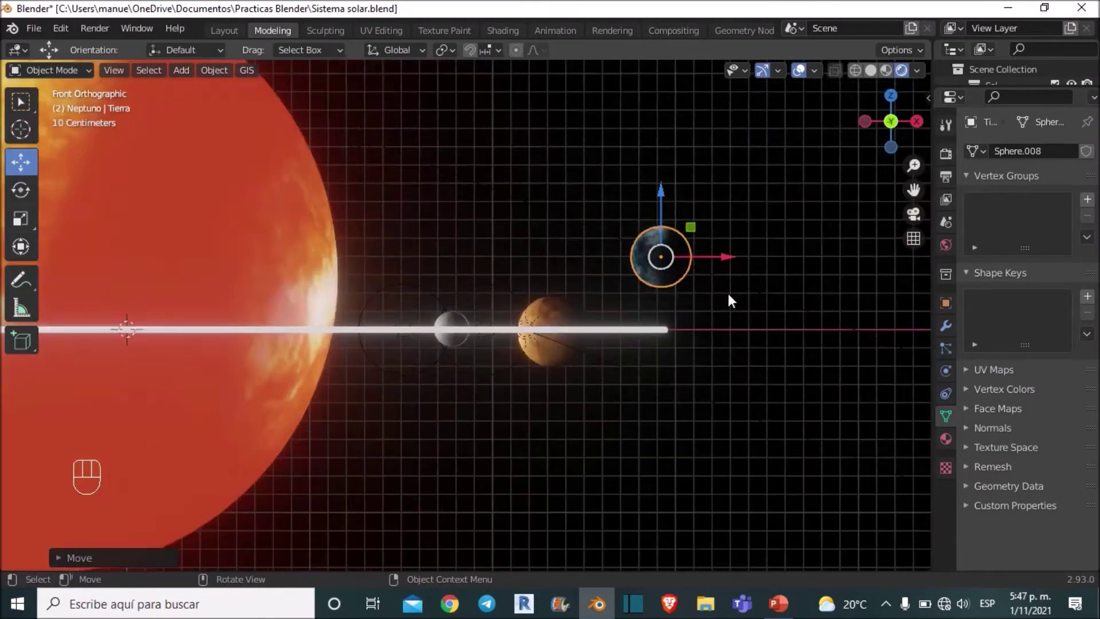
{"action": "left_click_drag", "start_coordinate": [753, 195], "coordinate": [842, 222]}
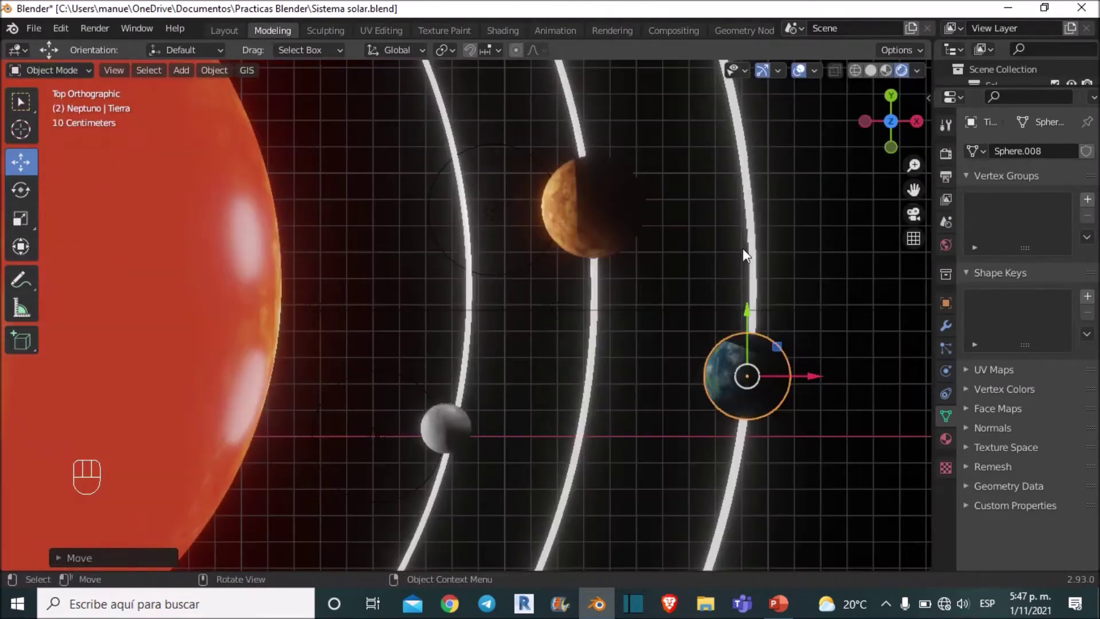
Duplicate the Venus light to serve as Earth's own point light.
{"action": "left_click", "coordinate": [501, 208]}
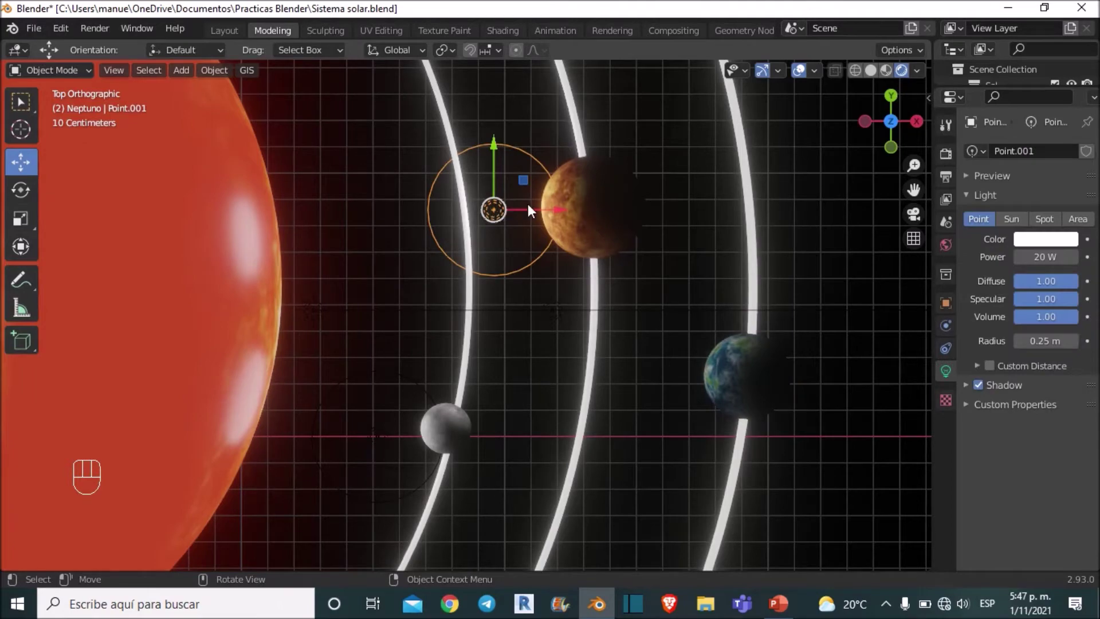
{"action": "key", "text": "shift+d"}
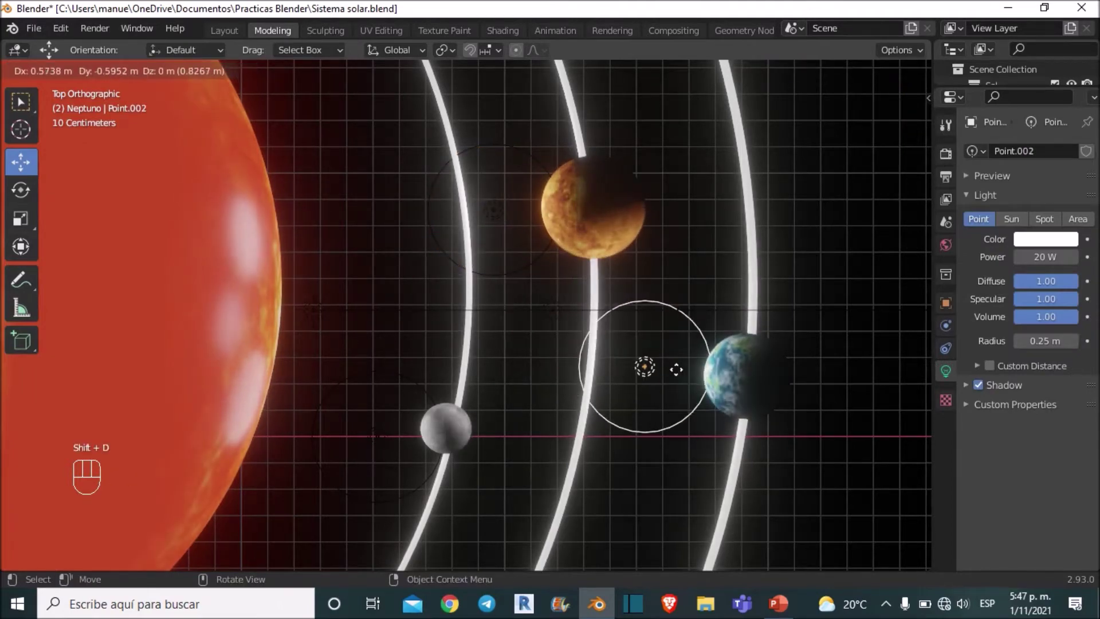
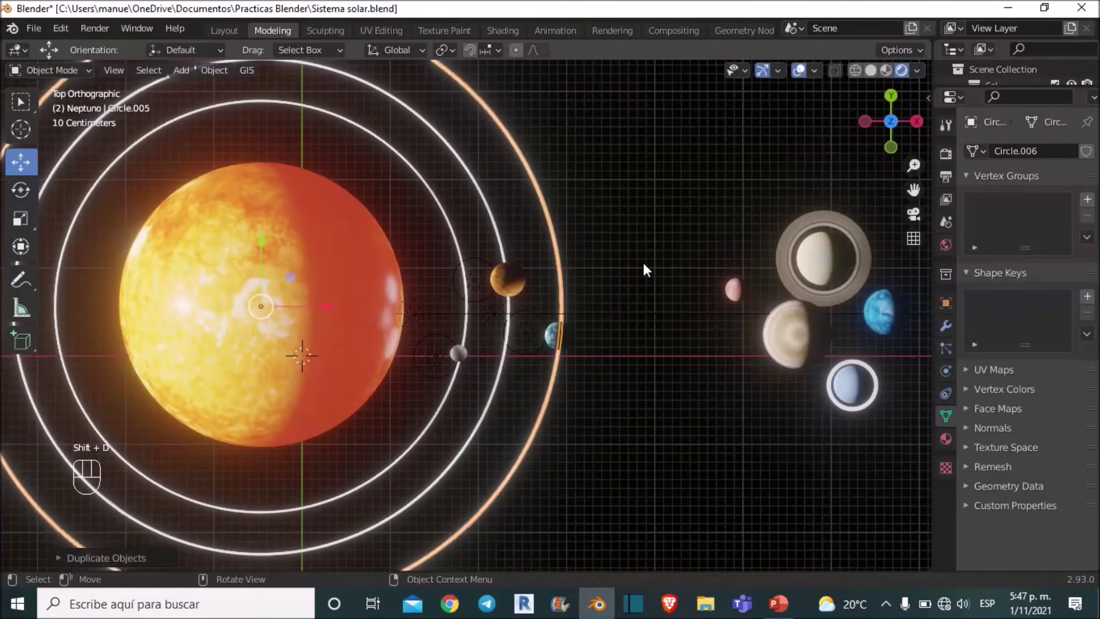
Scale the copied ring into a fourth orbit and select Mars.
{"action": "key", "text": "s"}
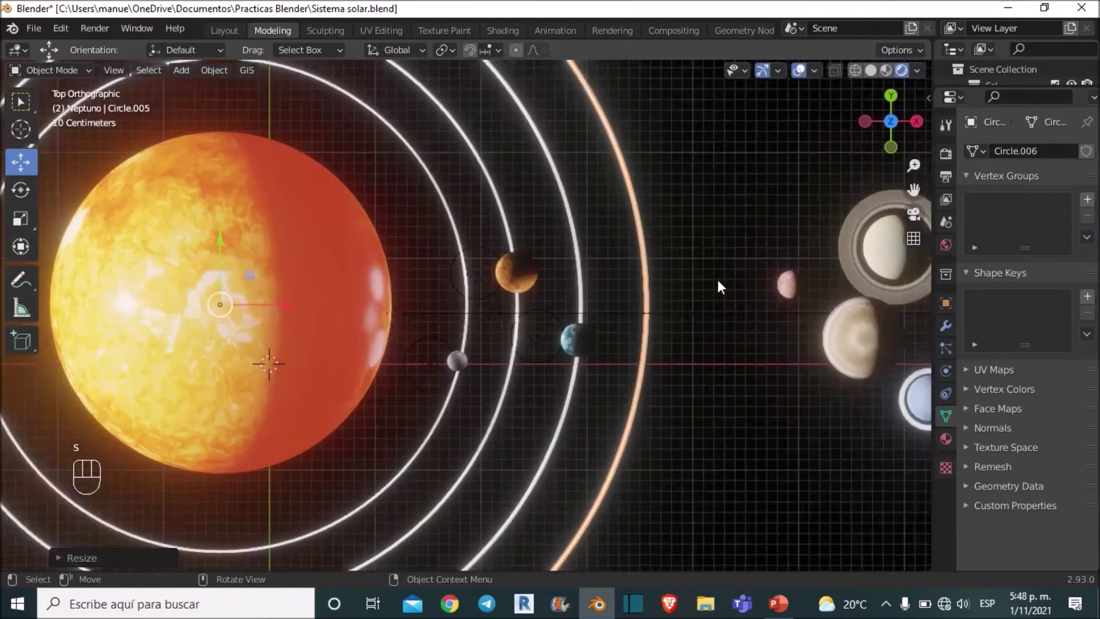
{"action": "left_click_drag", "start_coordinate": [856, 283], "coordinate": [886, 283]}
{"action": "left_click_drag", "start_coordinate": [909, 283], "coordinate": [838, 190]}
{"action": "left_click", "coordinate": [896, 159]}
Move Mars onto the fourth ring from the front view and duplicate the ring again.
{"action": "middle_click", "coordinate": [617, 274]}
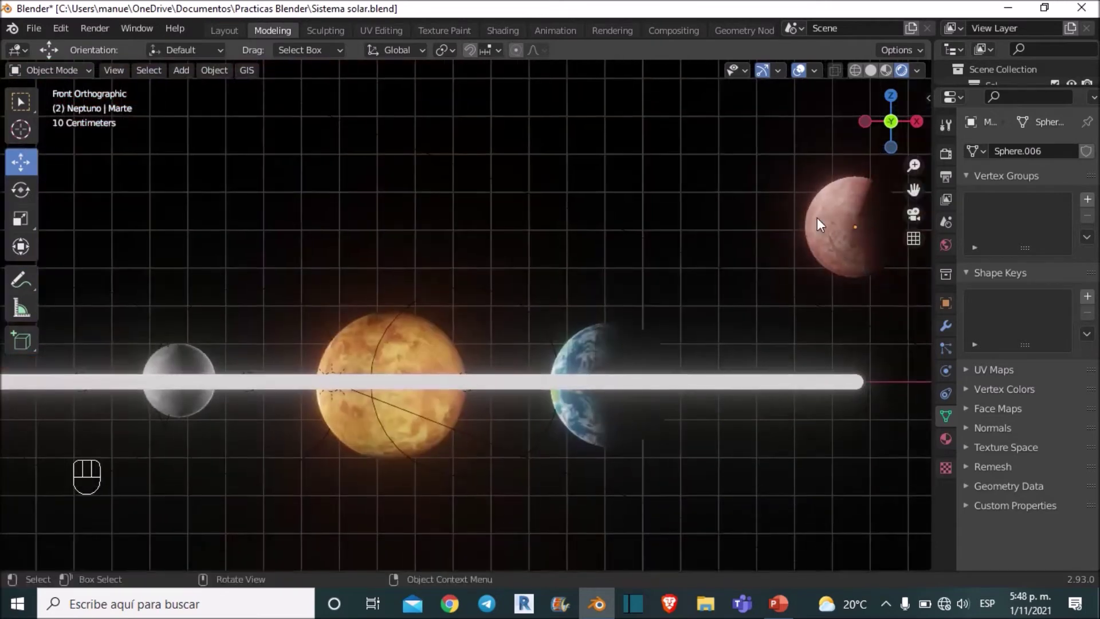
{"action": "middle_click", "coordinate": [651, 225]}
{"action": "left_click_drag", "start_coordinate": [701, 183], "coordinate": [705, 284]}
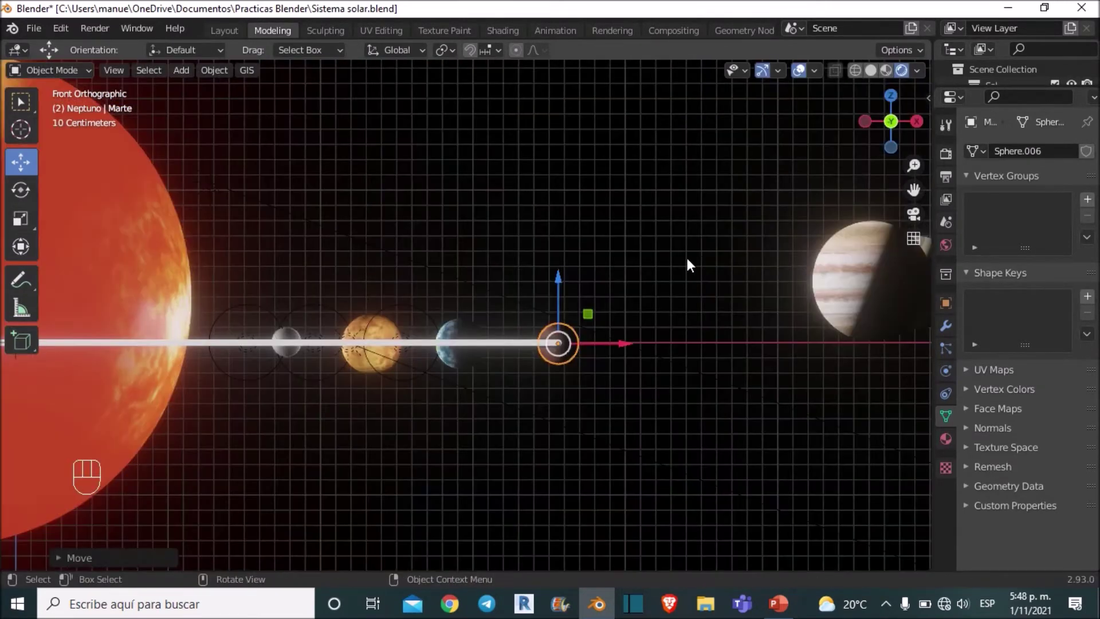
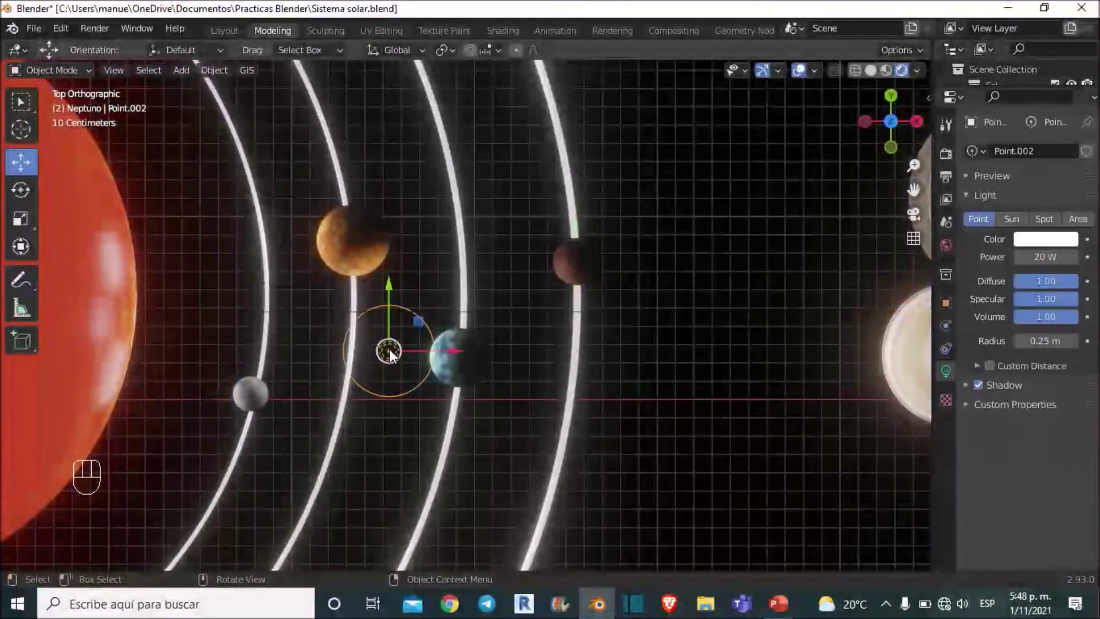
{"action": "key", "text": "shift+d"}
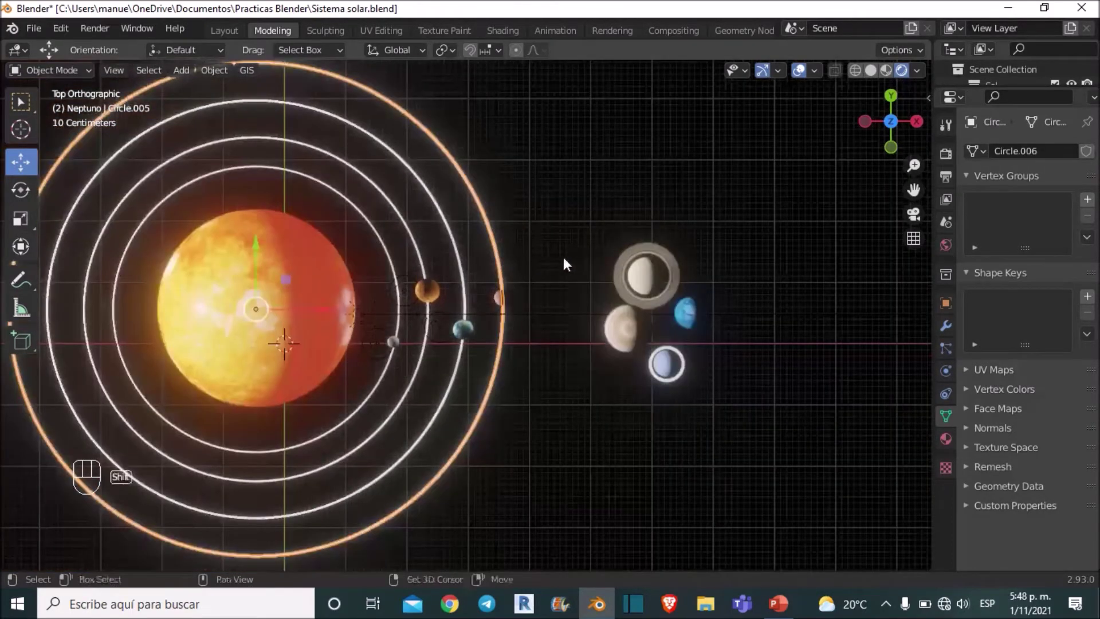
Duplicate the outer orbit circle to start a larger ring for the pale planet.
{"action": "key", "text": "shift+d"}
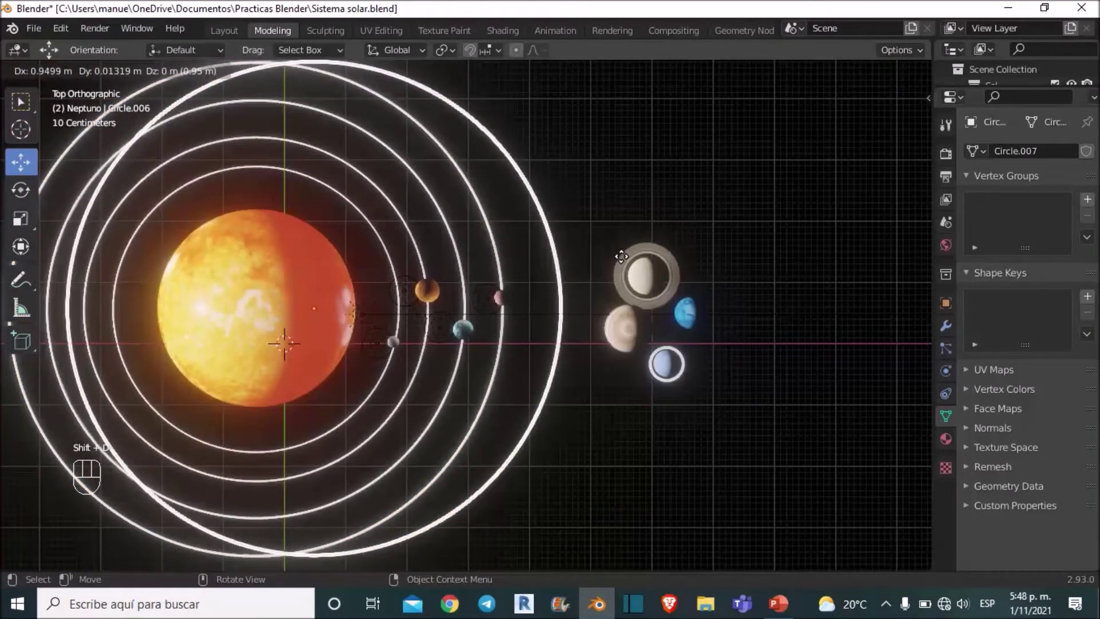
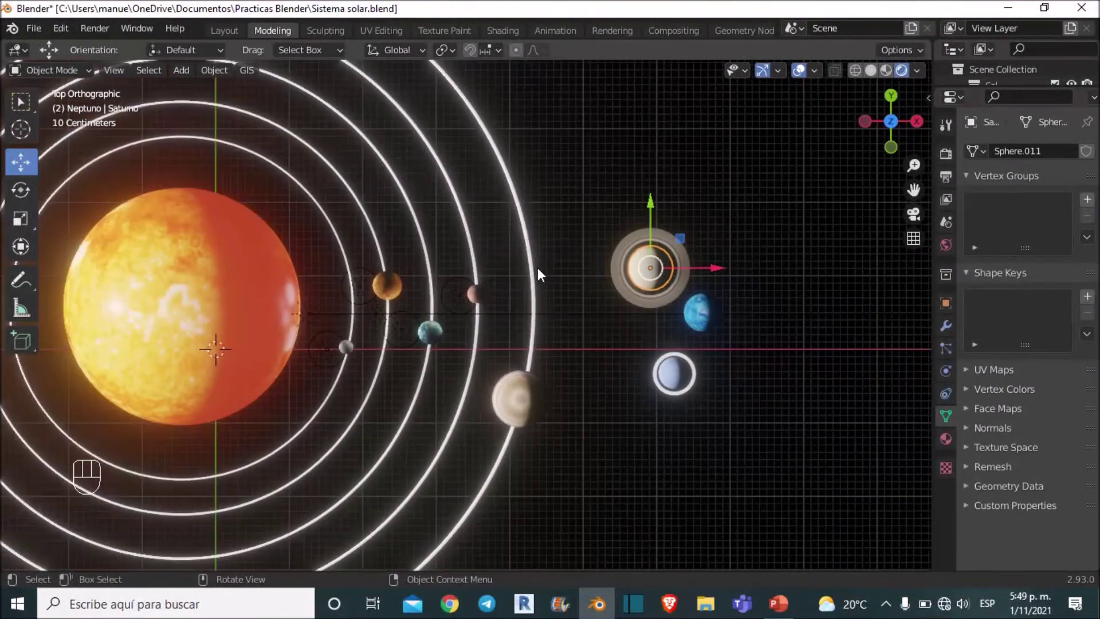
Duplicate the outermost circle and scale it up into a wider orbit ring.
{"action": "left_click", "coordinate": [544, 258]}
{"action": "left_click_drag", "start_coordinate": [542, 250], "coordinate": [553, 269]}
{"action": "key", "text": "shift+d"}
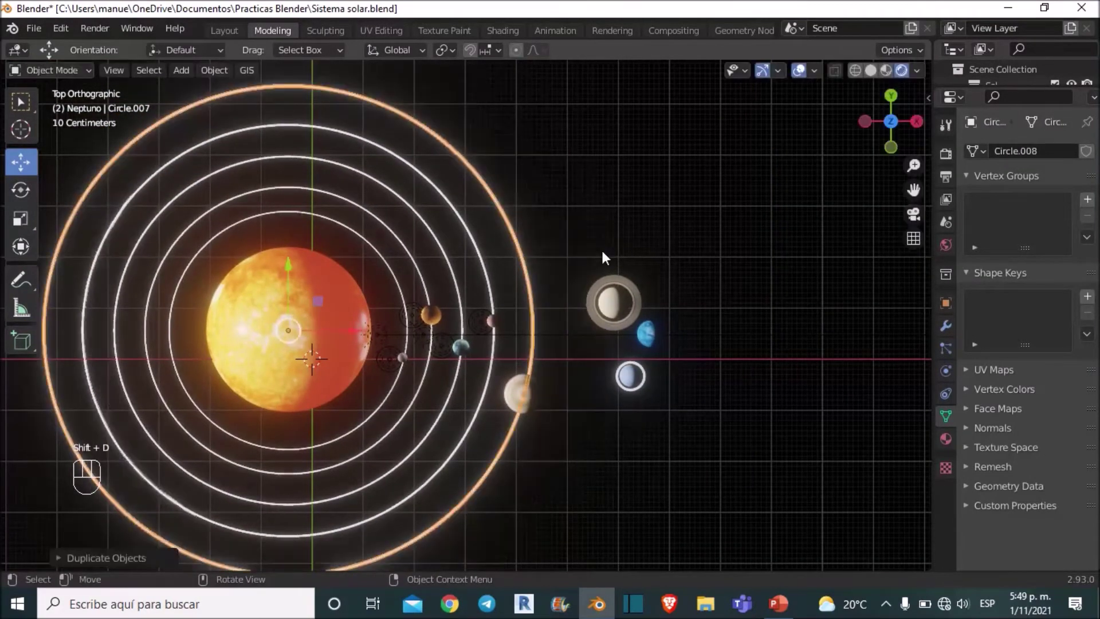
{"action": "key", "text": "s"}
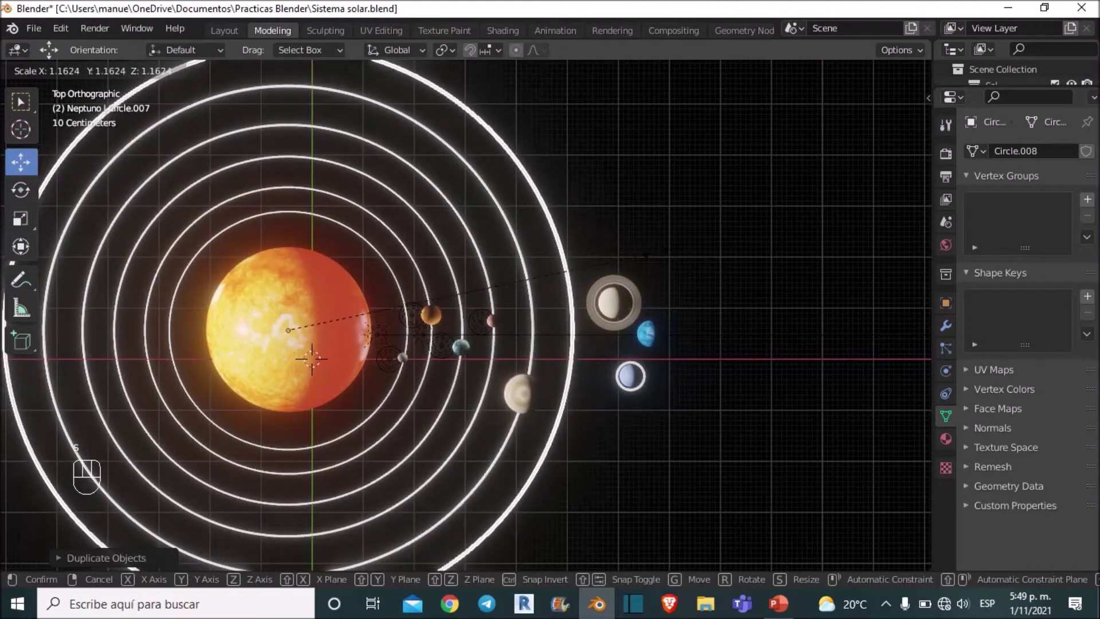
{"action": "left_click_drag", "start_coordinate": [720, 309], "coordinate": [760, 313]}
{"action": "left_click", "coordinate": [784, 312]}
Select Saturno and, in front view, lower it onto the plane of the orbit rings.
{"action": "left_click_drag", "start_coordinate": [757, 298], "coordinate": [726, 247]}
{"action": "left_click_drag", "start_coordinate": [727, 247], "coordinate": [709, 258]}
{"action": "middle_click", "coordinate": [619, 254]}
{"action": "left_click_drag", "start_coordinate": [626, 230], "coordinate": [629, 218]}
{"action": "left_click_drag", "start_coordinate": [630, 218], "coordinate": [589, 183]}
{"action": "left_click_drag", "start_coordinate": [485, 277], "coordinate": [314, 296]}
{"action": "middle_click", "coordinate": [497, 284]}
{"action": "left_click", "coordinate": [497, 284]}
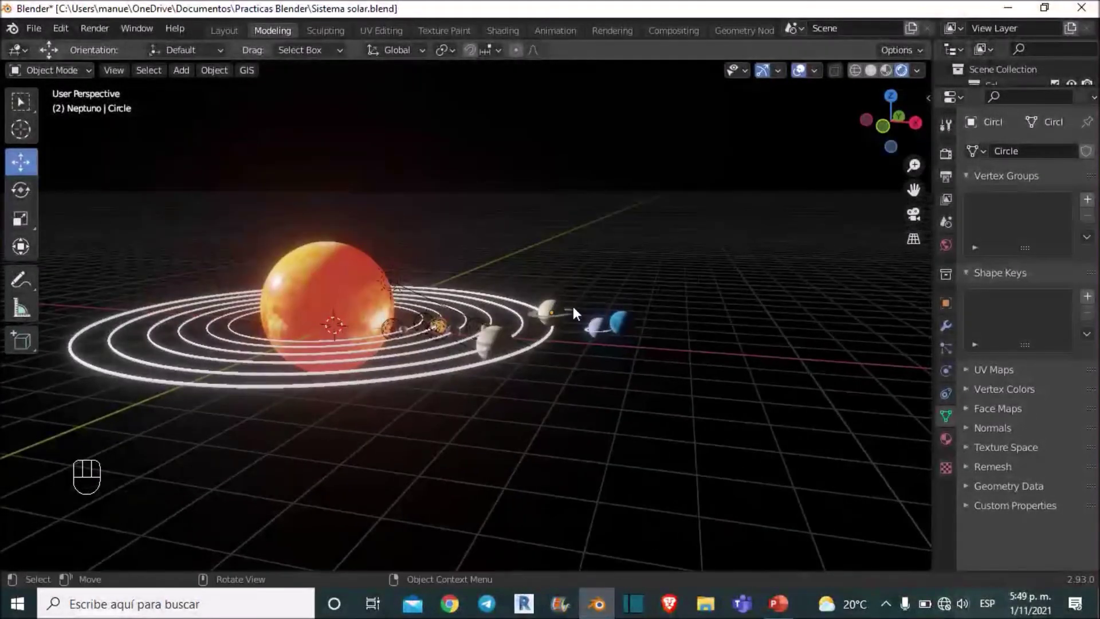
{"action": "left_click_drag", "start_coordinate": [614, 306], "coordinate": [627, 312]}
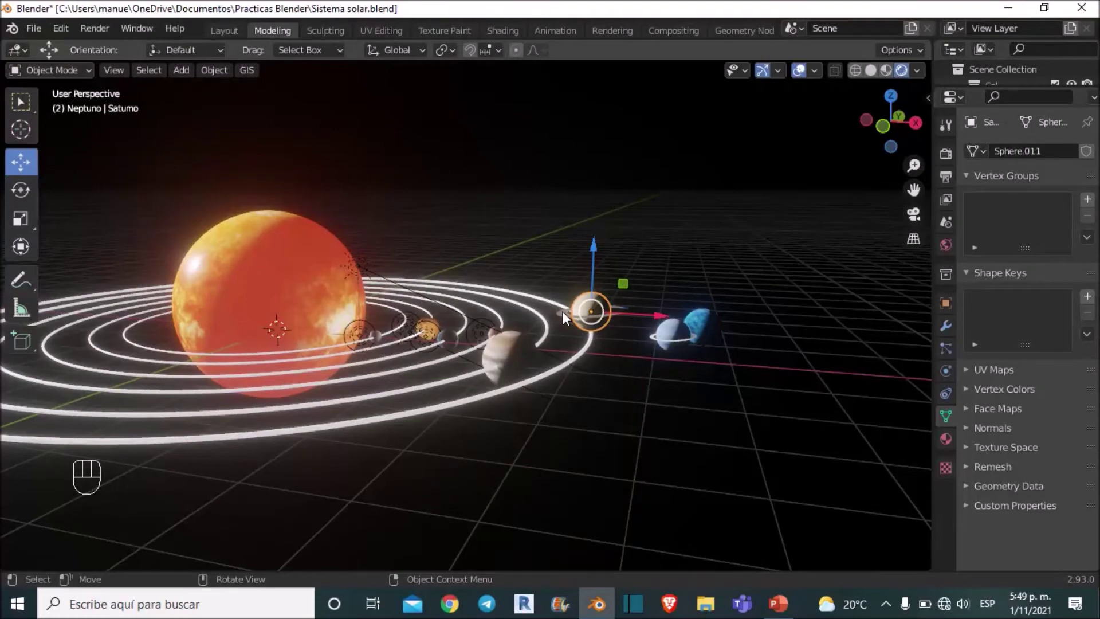
{"action": "left_click", "coordinate": [568, 317]}
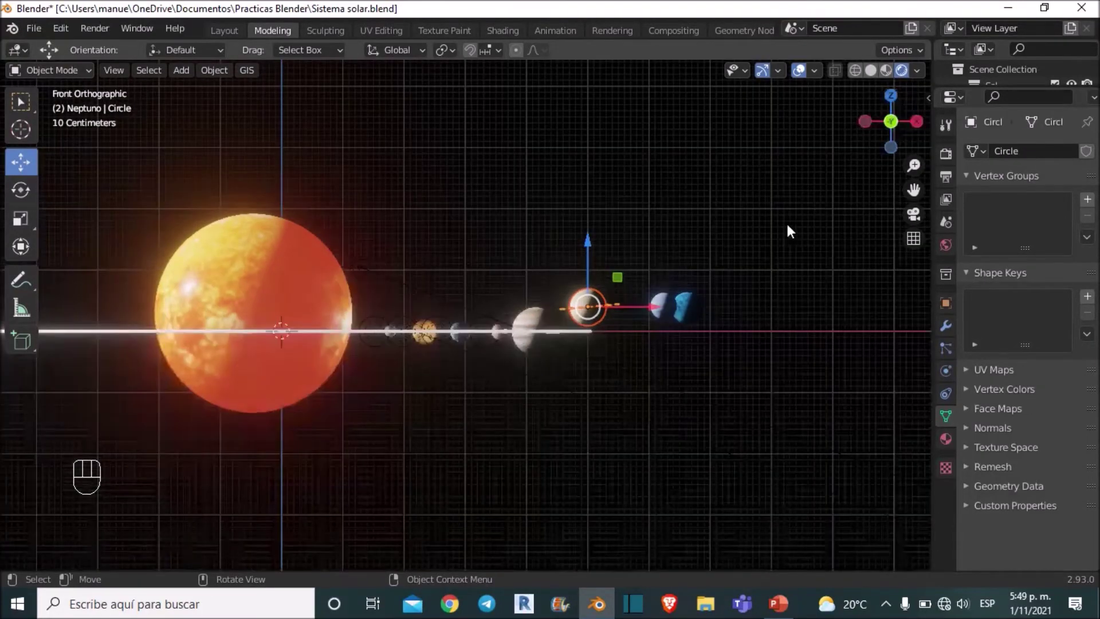
{"action": "left_click_drag", "start_coordinate": [679, 257], "coordinate": [838, 170]}
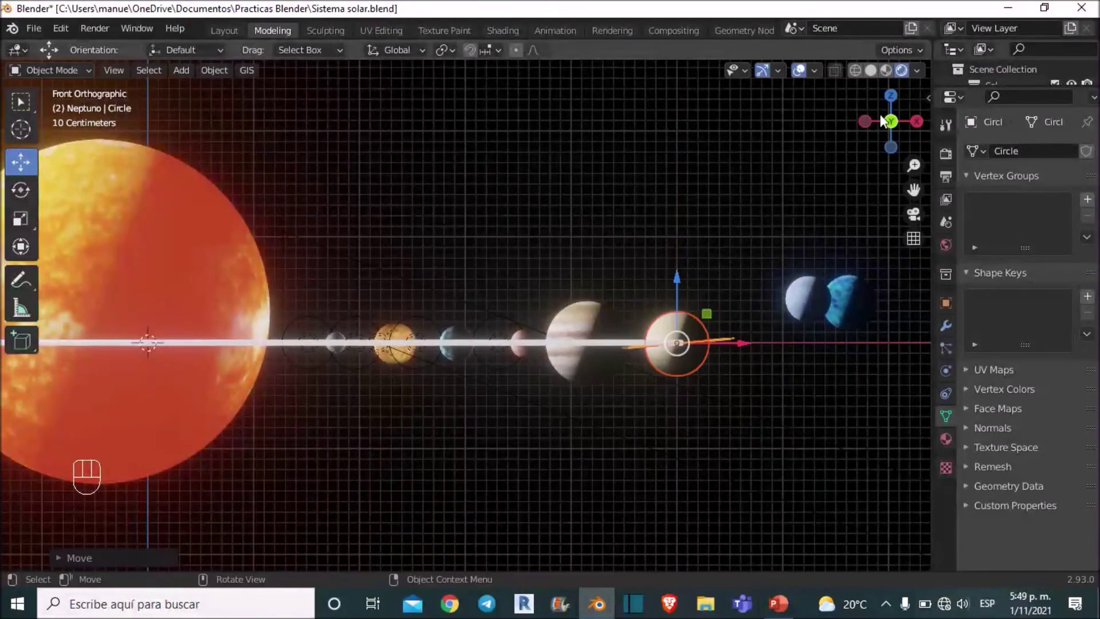
{"action": "left_click", "coordinate": [869, 125]}
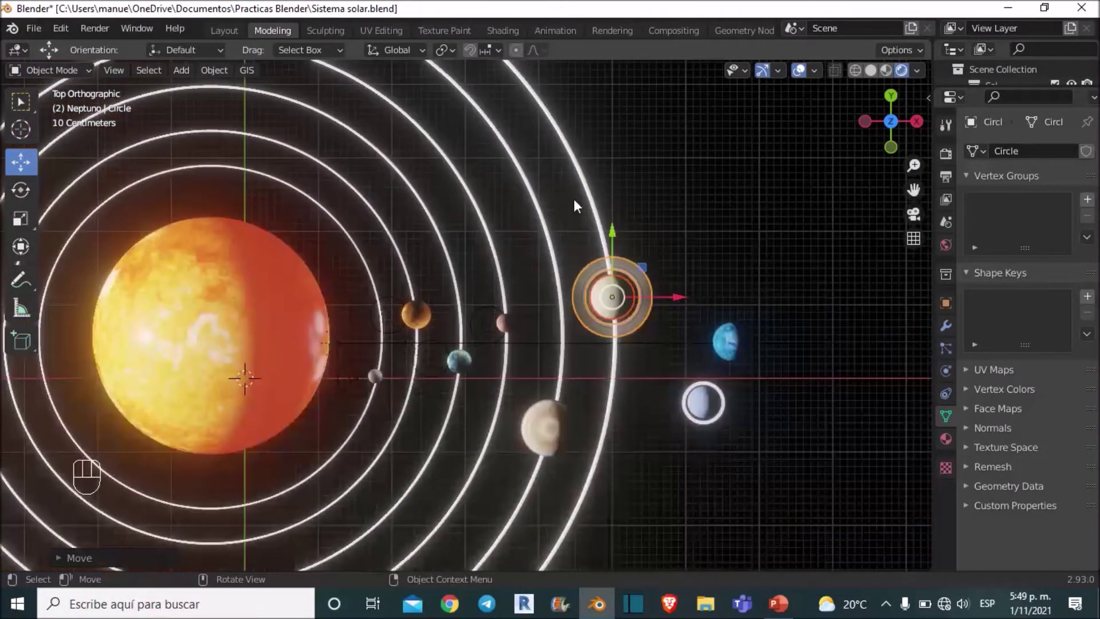
Duplicate the newest circle and scale it into a wider orbit ring past Saturn's.
{"action": "left_click", "coordinate": [602, 205]}
{"action": "key", "text": "shift+s"}
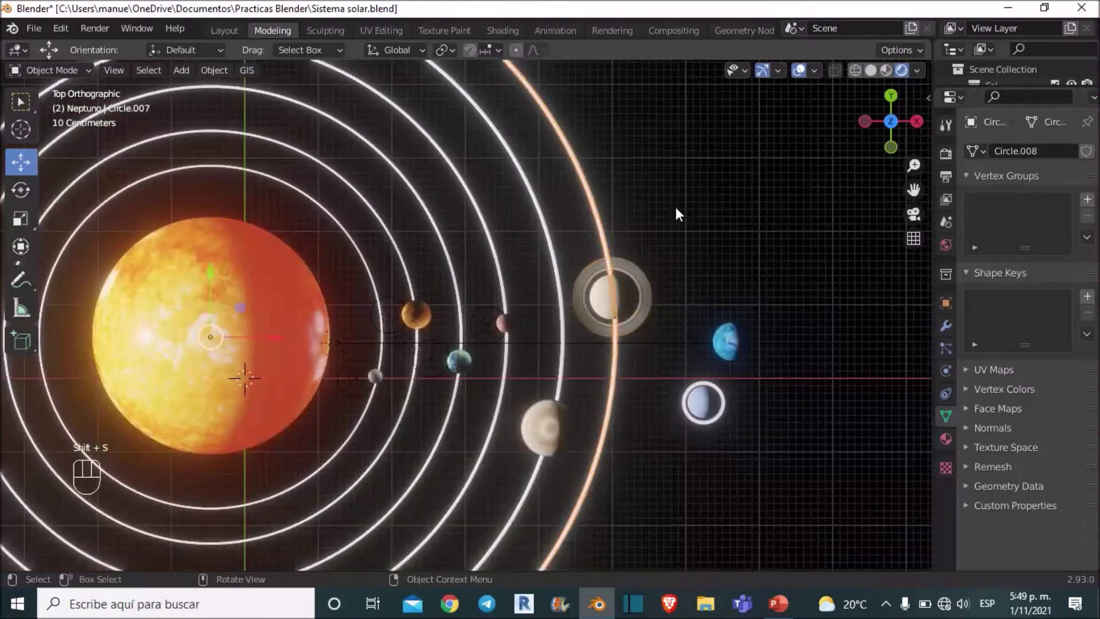
{"action": "key", "text": "shift+d"}
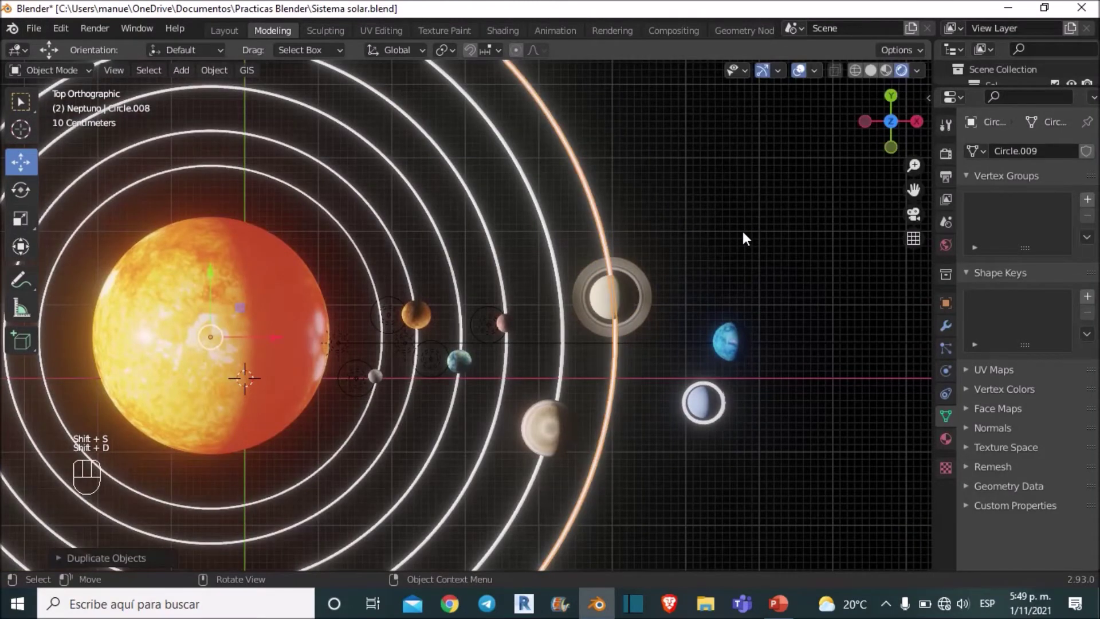
{"action": "left_click_drag", "start_coordinate": [711, 255], "coordinate": [85, 544]}
{"action": "key", "text": "s"}
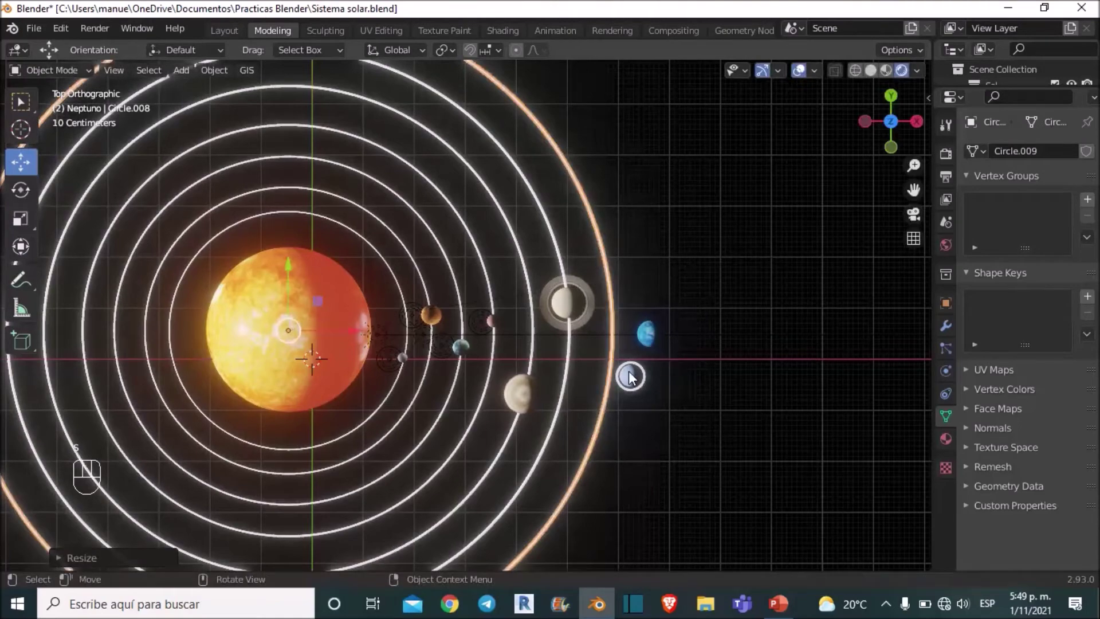
Move Urano with its Circle.001 ring onto the new orbit and check it from the front.
{"action": "left_click", "coordinate": [673, 390]}
{"action": "left_click_drag", "start_coordinate": [594, 348], "coordinate": [617, 357]}
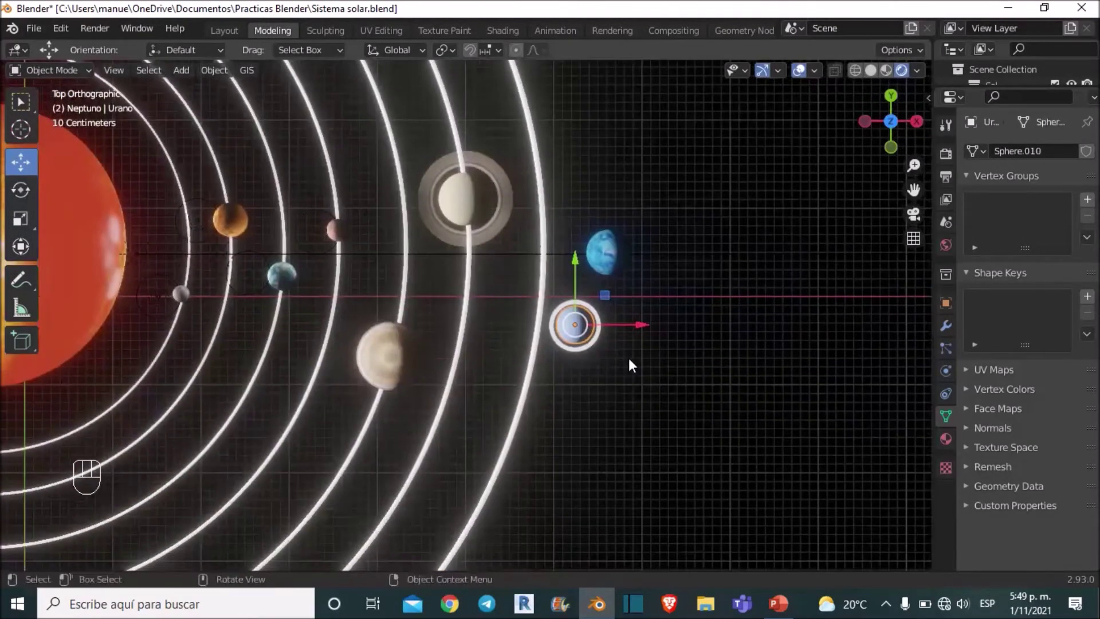
{"action": "left_click", "coordinate": [680, 356]}
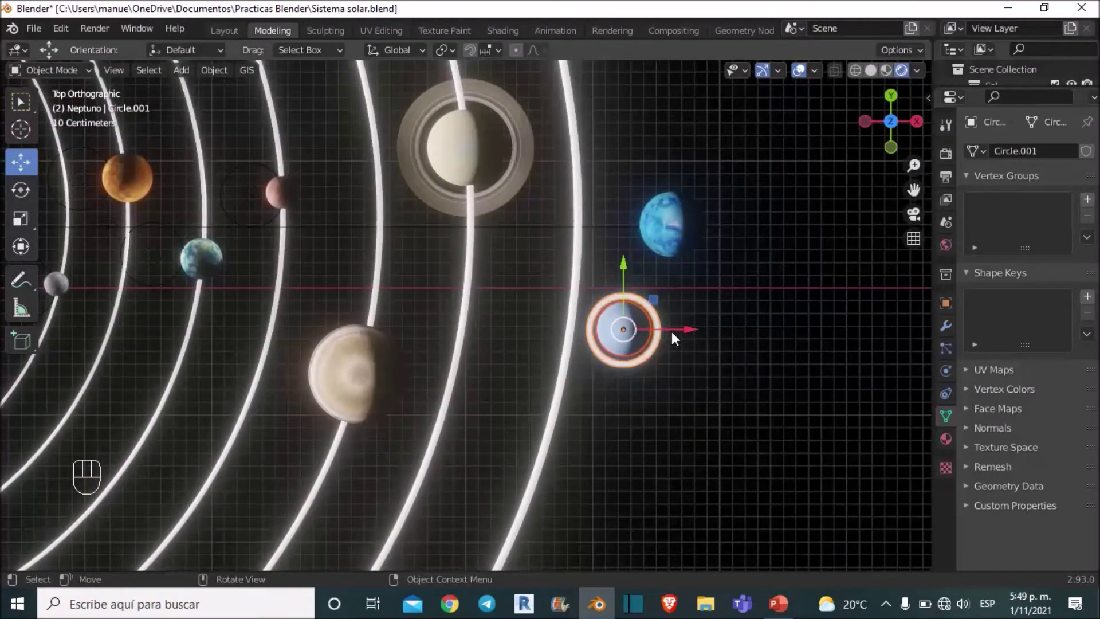
{"action": "left_click_drag", "start_coordinate": [669, 337], "coordinate": [570, 311]}
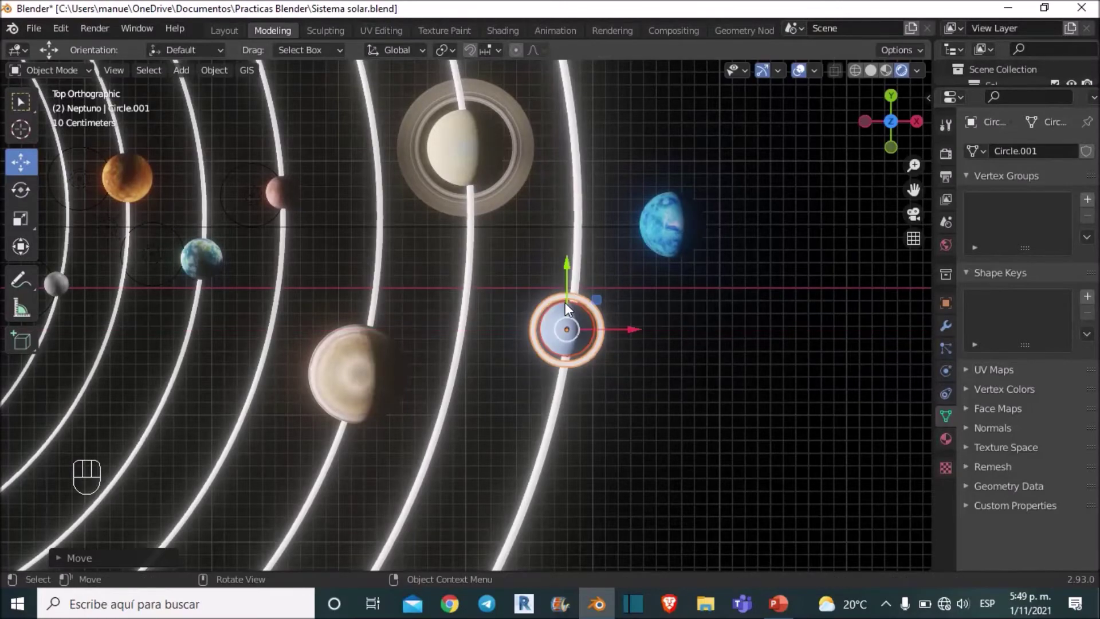
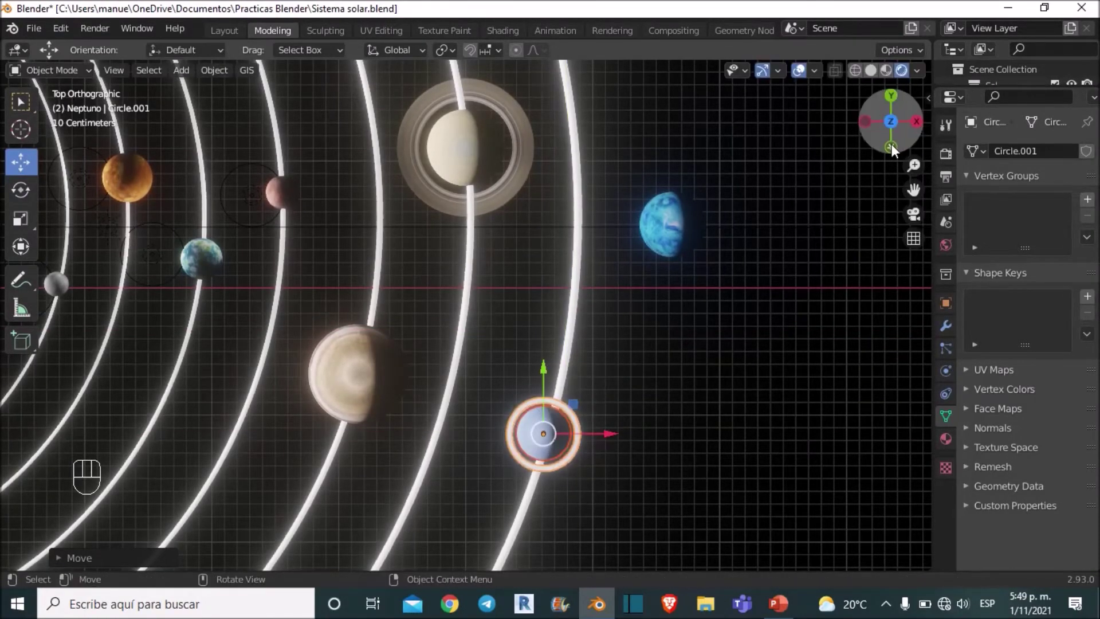
{"action": "left_click", "coordinate": [898, 158]}
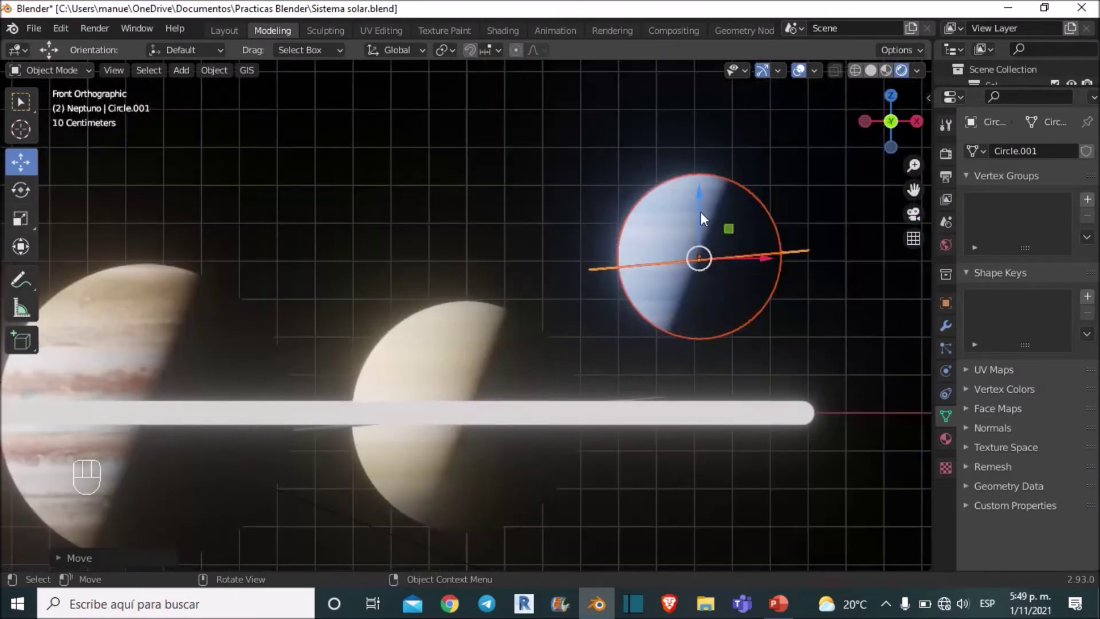
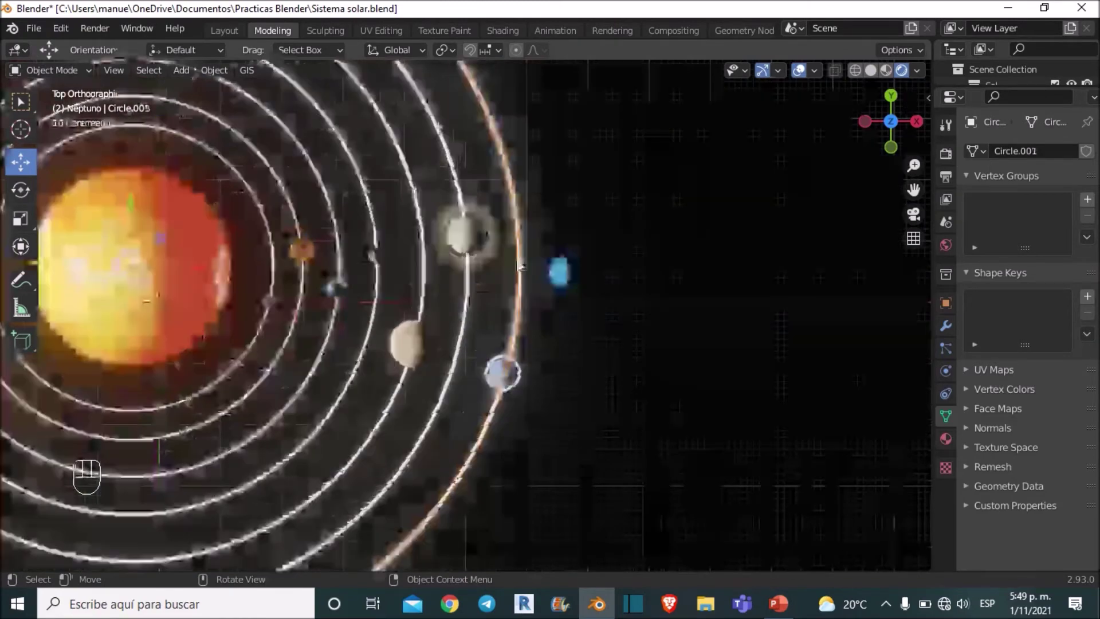
Duplicate and scale a final, outermost orbit circle for Neptuno.
{"action": "key", "text": "shift+d"}
{"action": "key", "text": "s"}
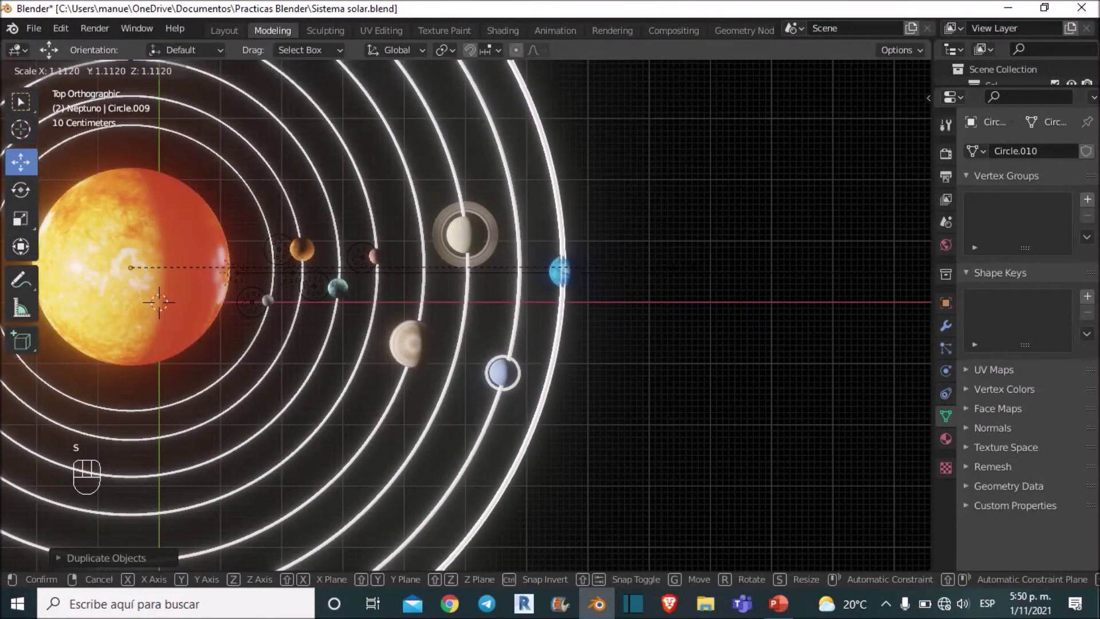
{"action": "left_click", "coordinate": [815, 200]}
{"action": "left_click", "coordinate": [728, 252]}
{"action": "left_click", "coordinate": [705, 287]}
Lower Neptune onto the new ring at ring height and select the orbit ring.
{"action": "left_click_drag", "start_coordinate": [679, 263], "coordinate": [603, 222]}
{"action": "left_click", "coordinate": [584, 217]}
{"action": "left_click_drag", "start_coordinate": [521, 256], "coordinate": [574, 266]}
{"action": "left_click_drag", "start_coordinate": [641, 239], "coordinate": [682, 208]}
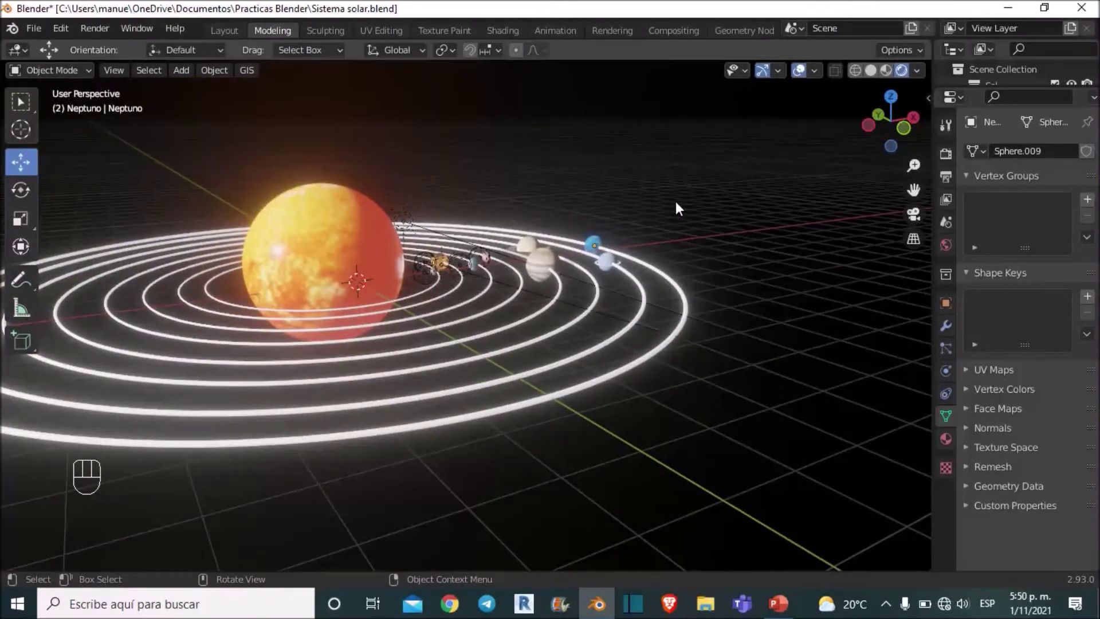
{"action": "left_click", "coordinate": [562, 329]}
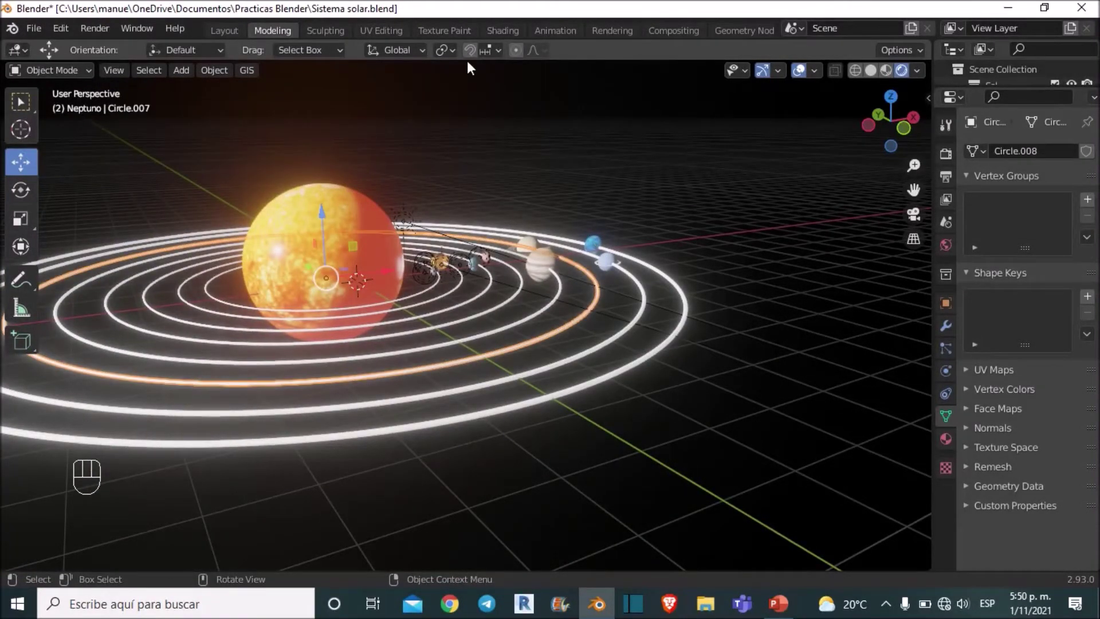
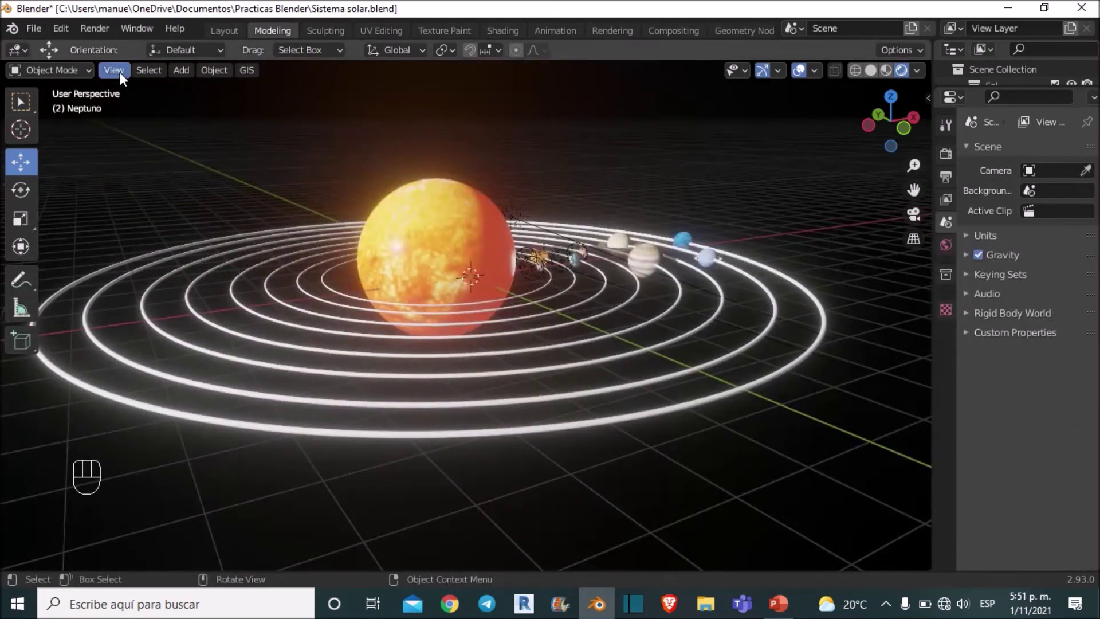
Add a camera, set its focal length to 7.019 mm and move it out in front of the sun.
{"action": "left_click_drag", "start_coordinate": [188, 74], "coordinate": [347, 334]}
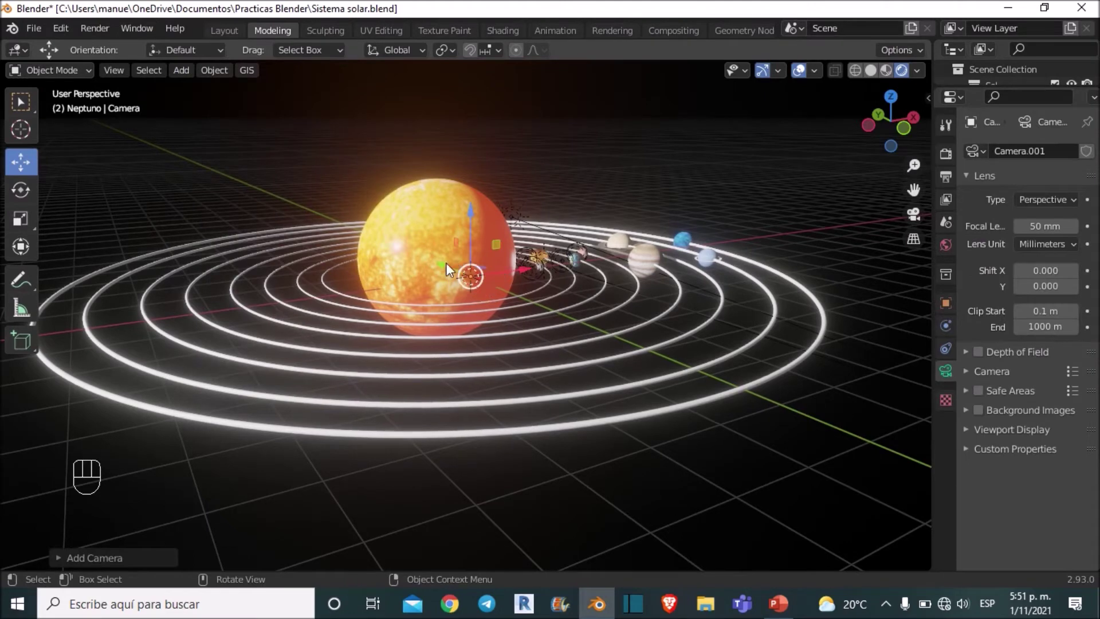
{"action": "left_click_drag", "start_coordinate": [480, 308], "coordinate": [474, 288]}
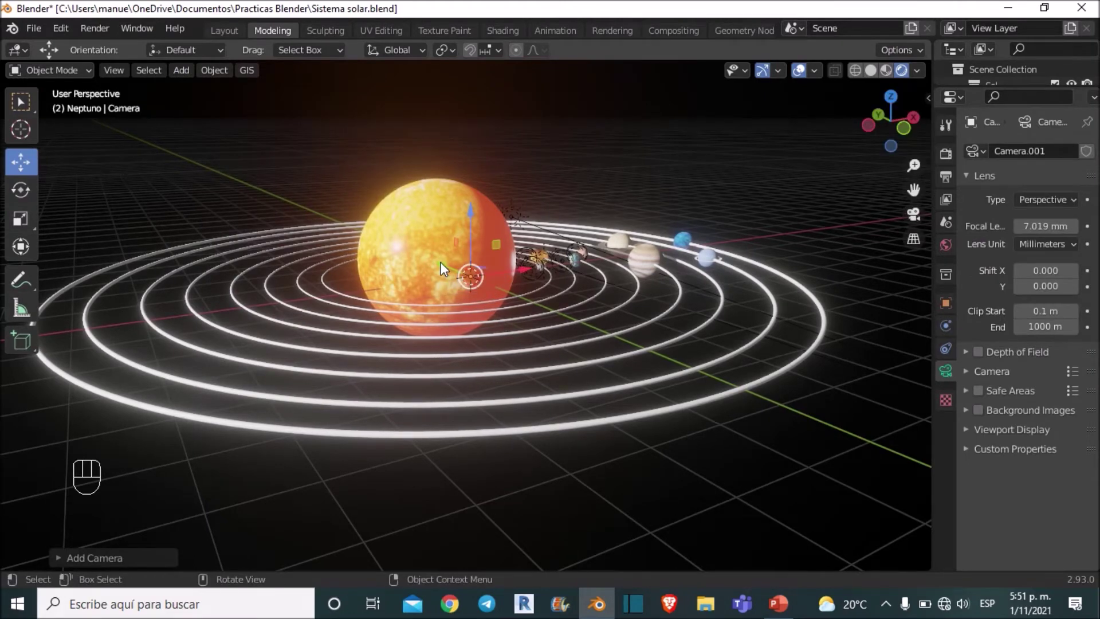
{"action": "left_click_drag", "start_coordinate": [467, 279], "coordinate": [780, 222]}
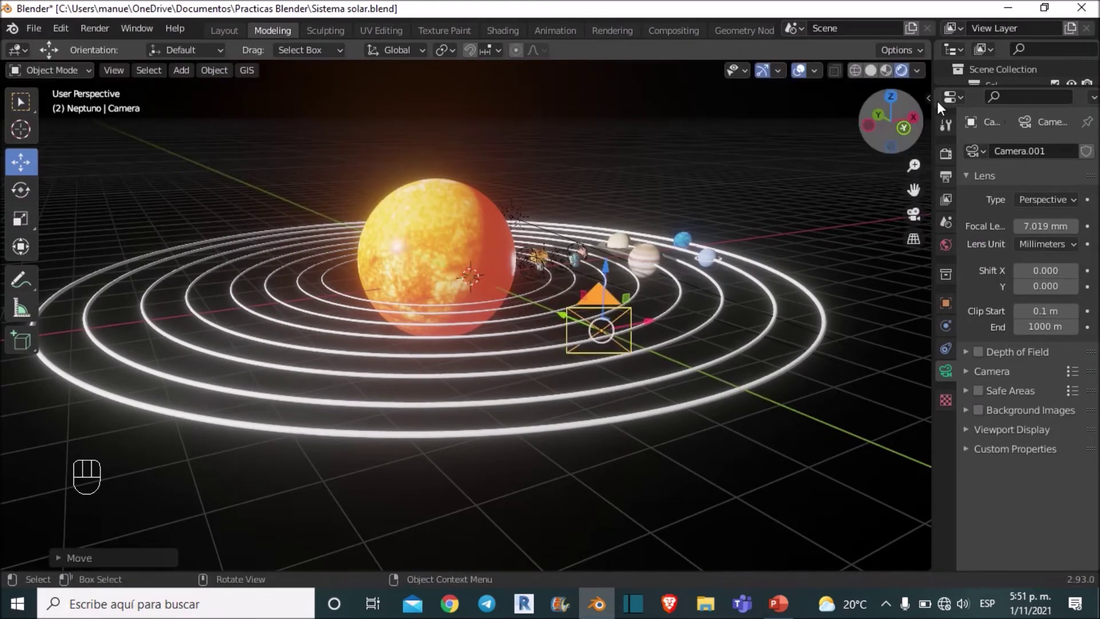
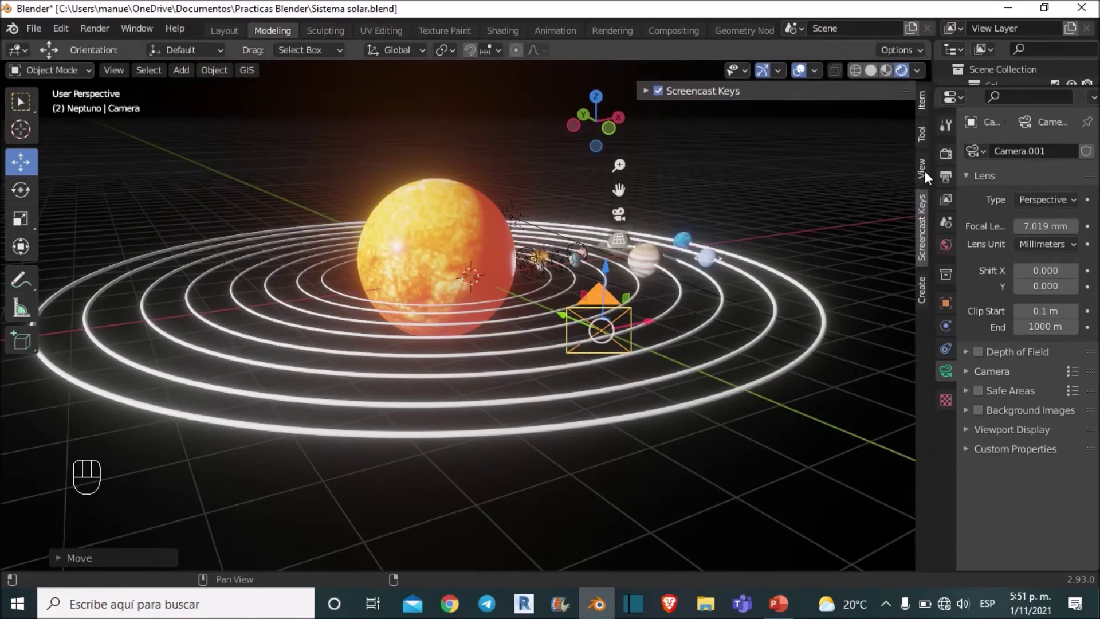
Enable Lock Camera to View and steer the camera shot across the sun and orbit rings.
{"action": "left_click", "coordinate": [930, 177]}
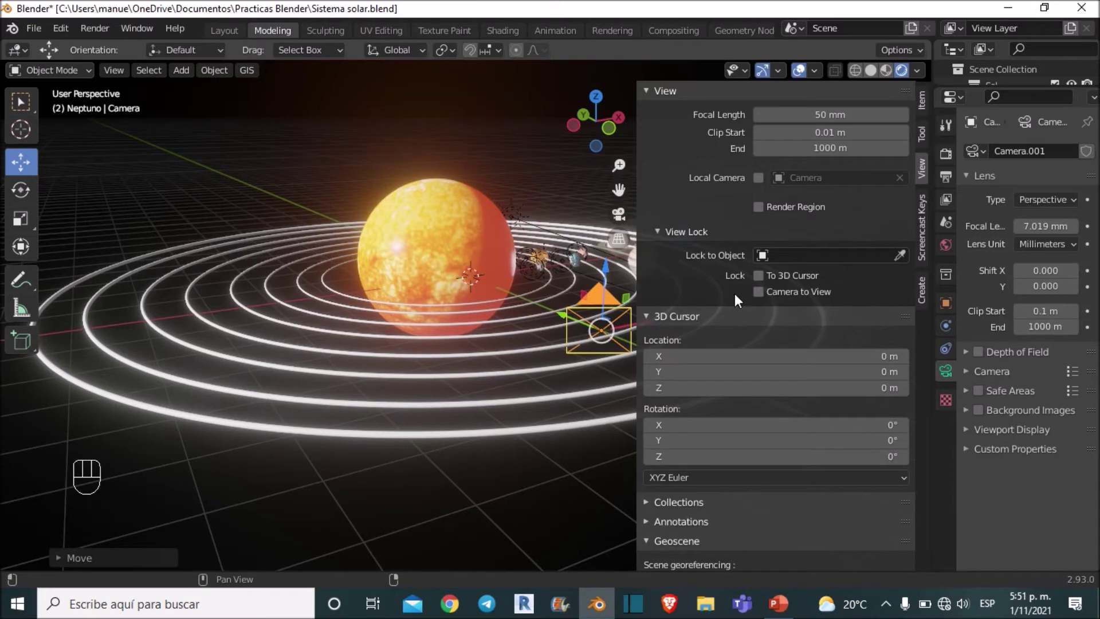
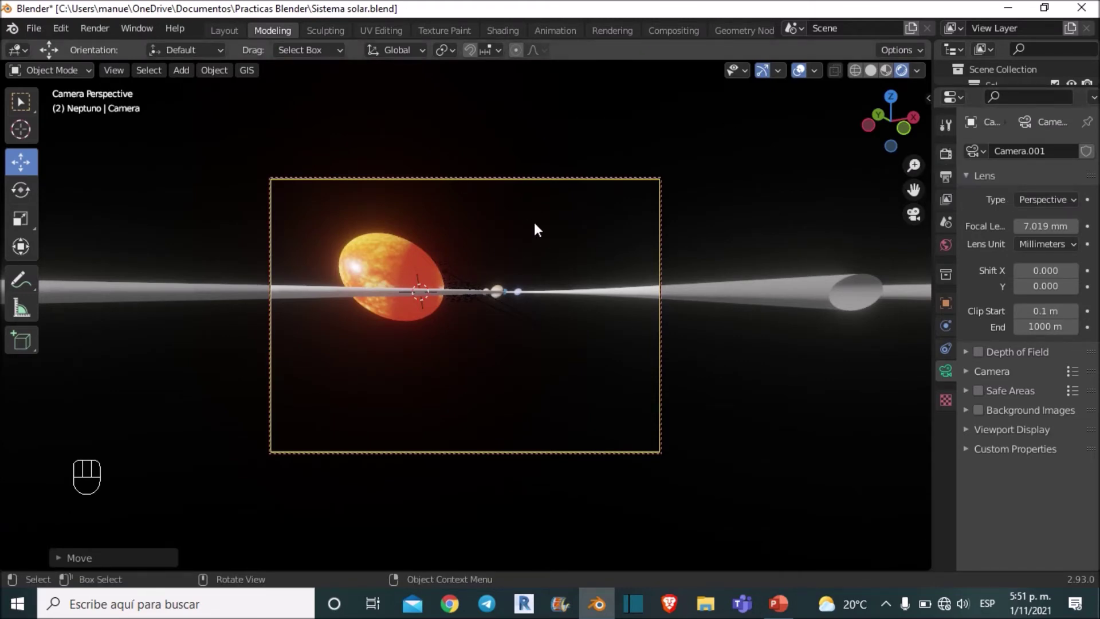
{"action": "left_click_drag", "start_coordinate": [548, 244], "coordinate": [562, 290]}
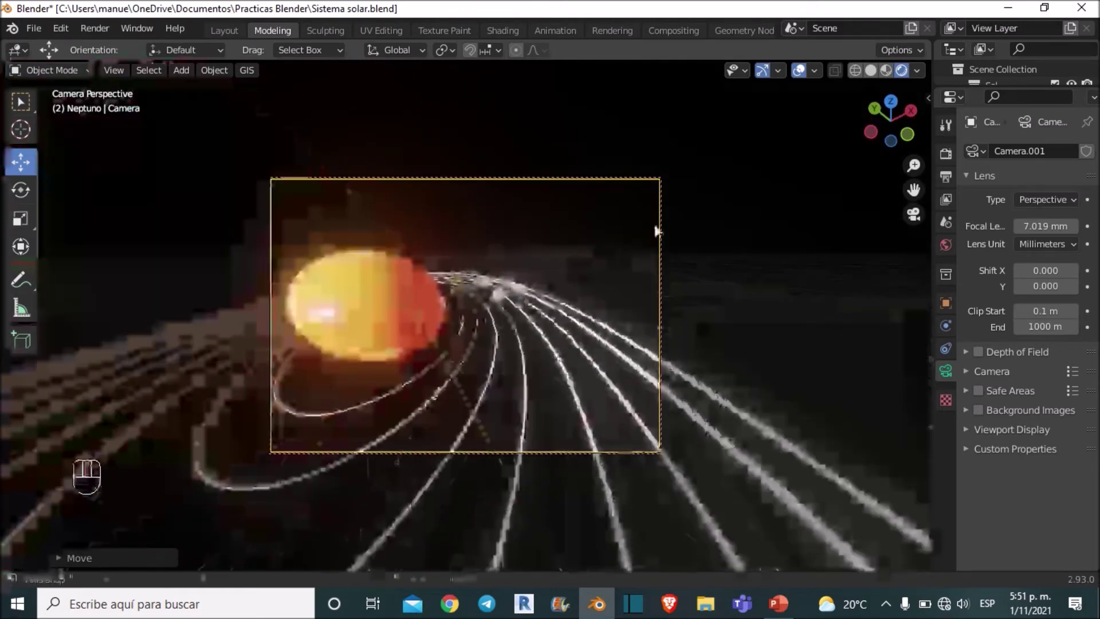
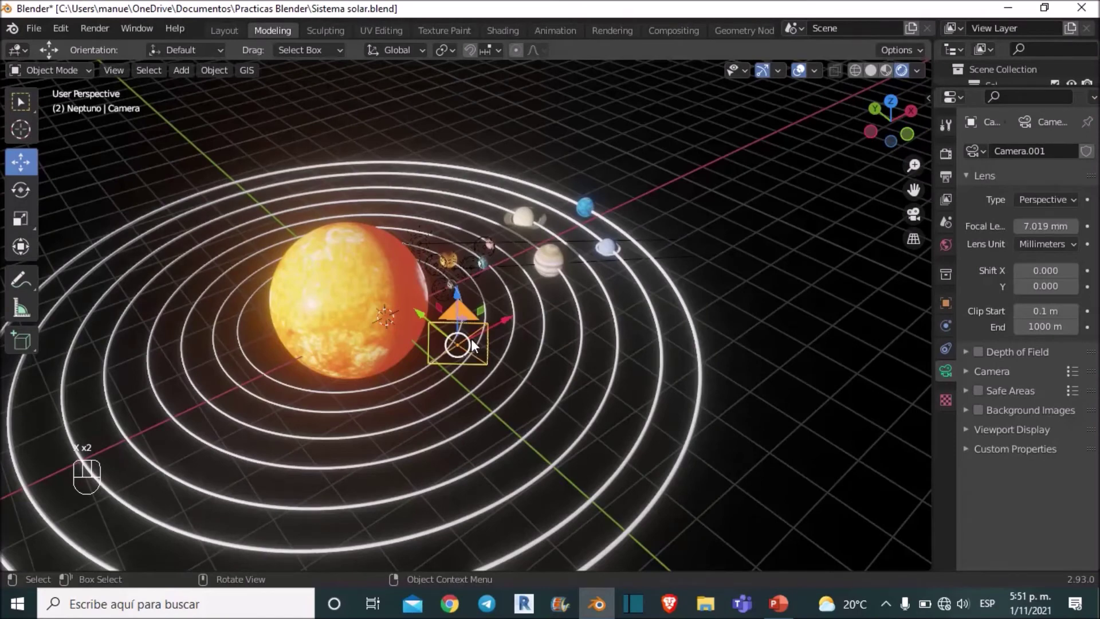
Delete the old camera from the scene.
{"action": "key", "text": "x"}
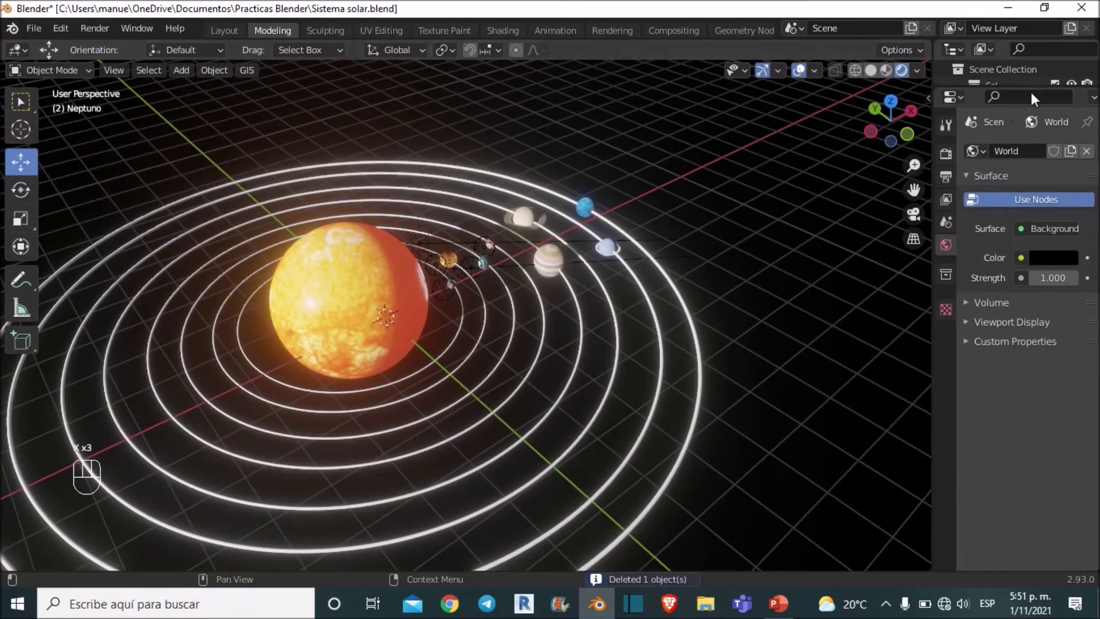
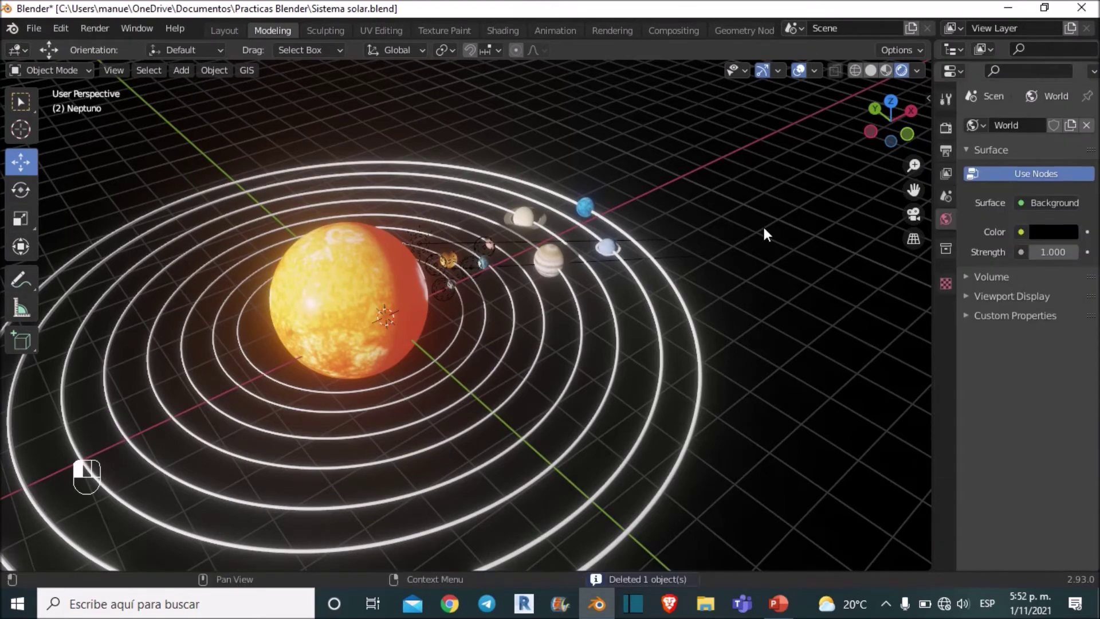
{"action": "left_click_drag", "start_coordinate": [747, 324], "coordinate": [746, 302]}
{"action": "middle_click", "coordinate": [746, 303]}
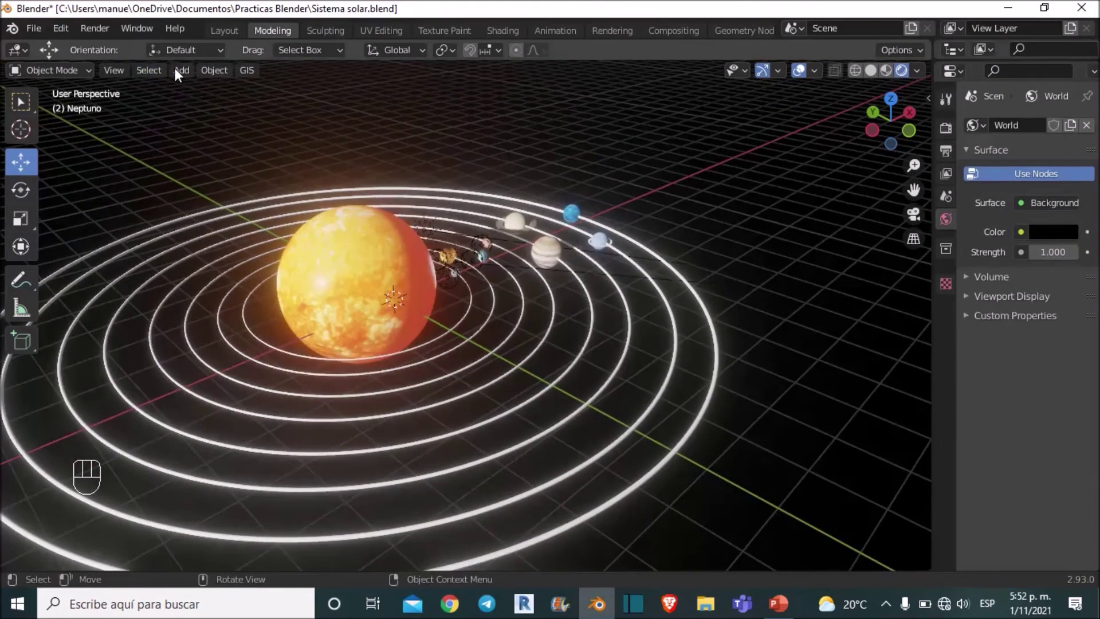
Add a replacement camera, move it out from the sun and view through it.
{"action": "left_click_drag", "start_coordinate": [183, 75], "coordinate": [411, 322]}
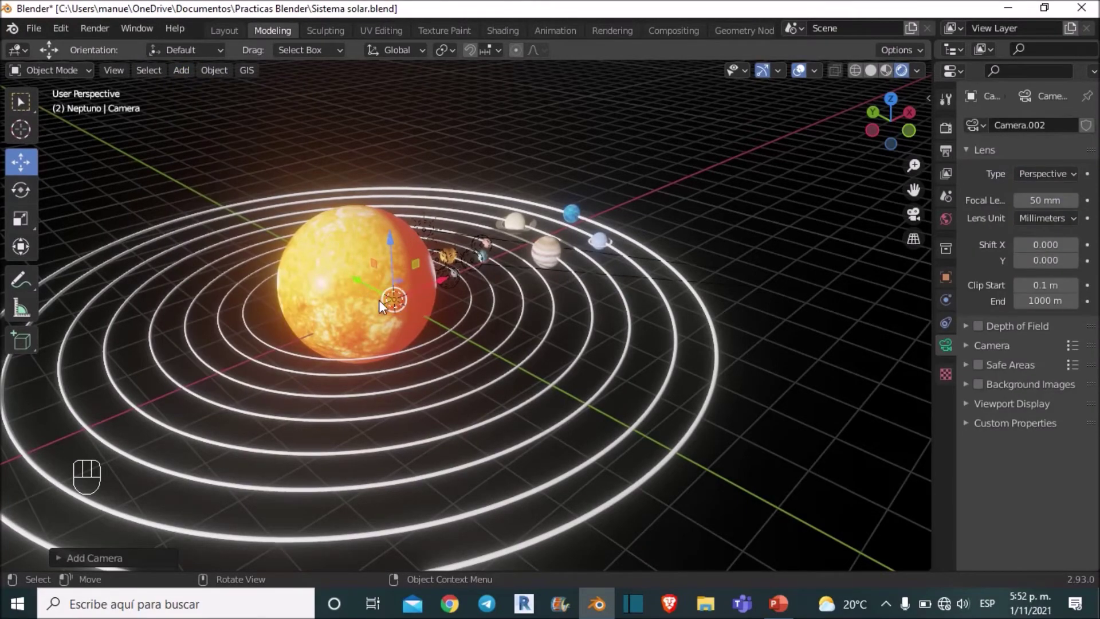
{"action": "left_click_drag", "start_coordinate": [394, 311], "coordinate": [208, 124]}
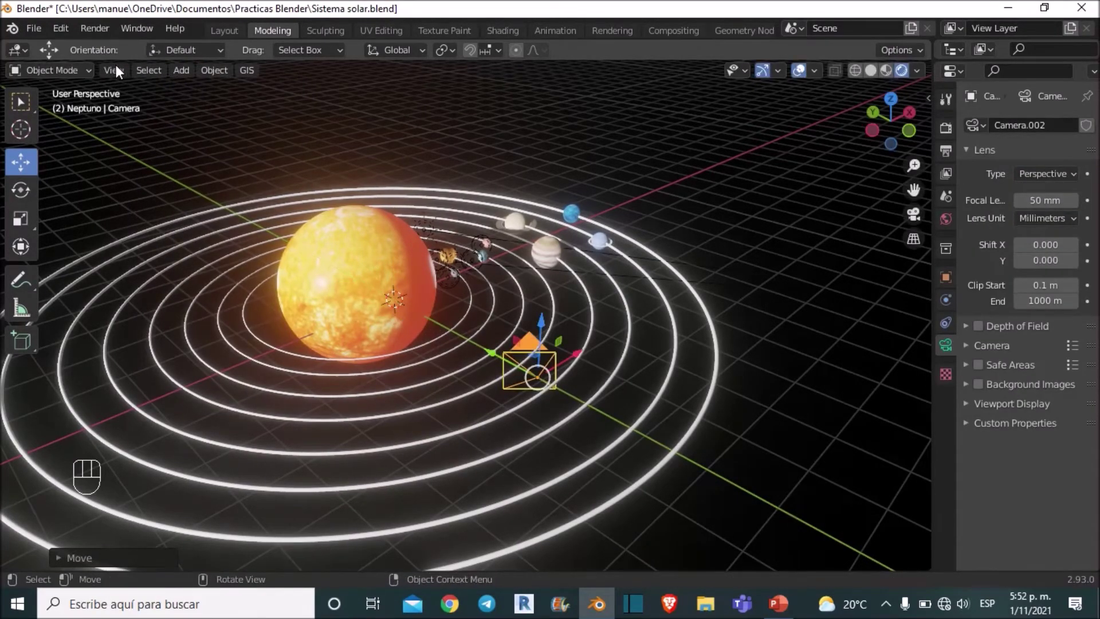
{"action": "left_click_drag", "start_coordinate": [252, 212], "coordinate": [443, 246]}
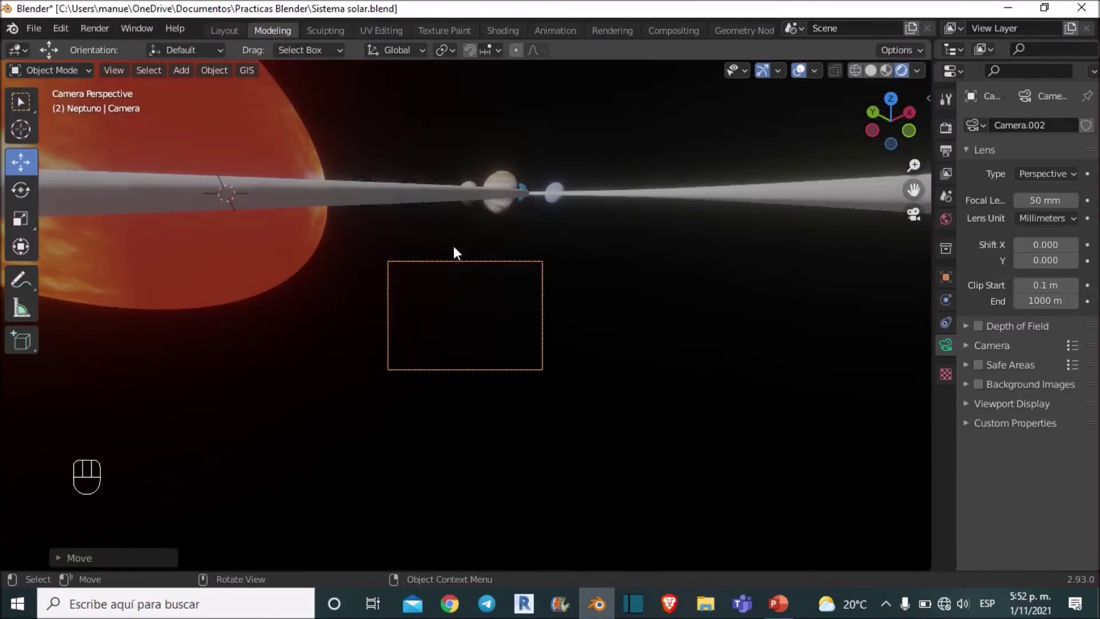
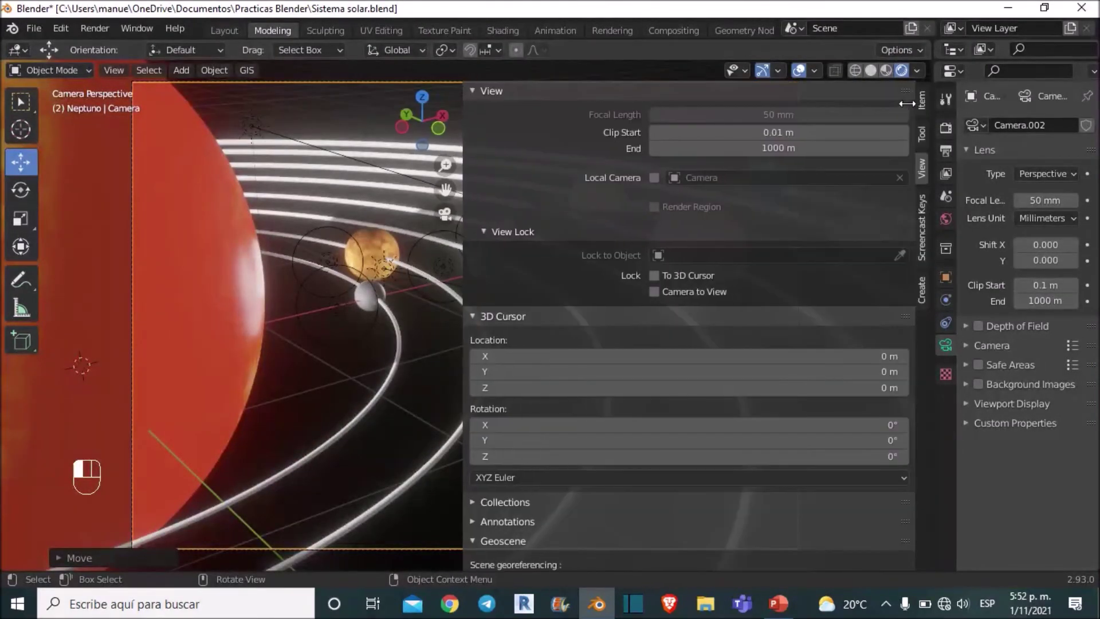
Enable Lock Camera to View and orbit the camera around the solar system.
{"action": "left_click", "coordinate": [651, 298]}
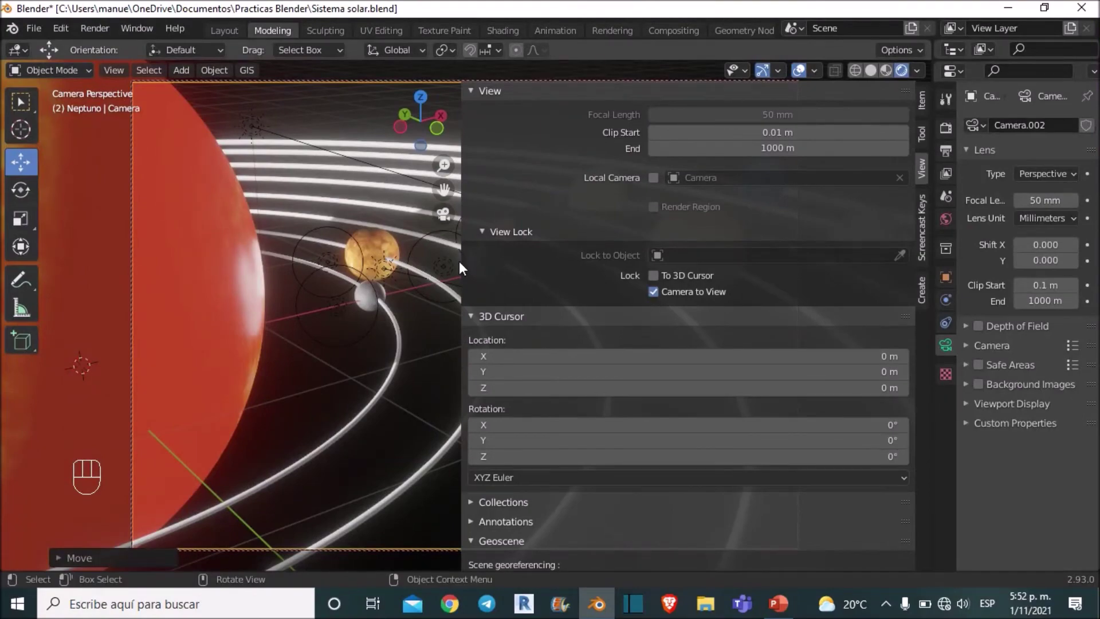
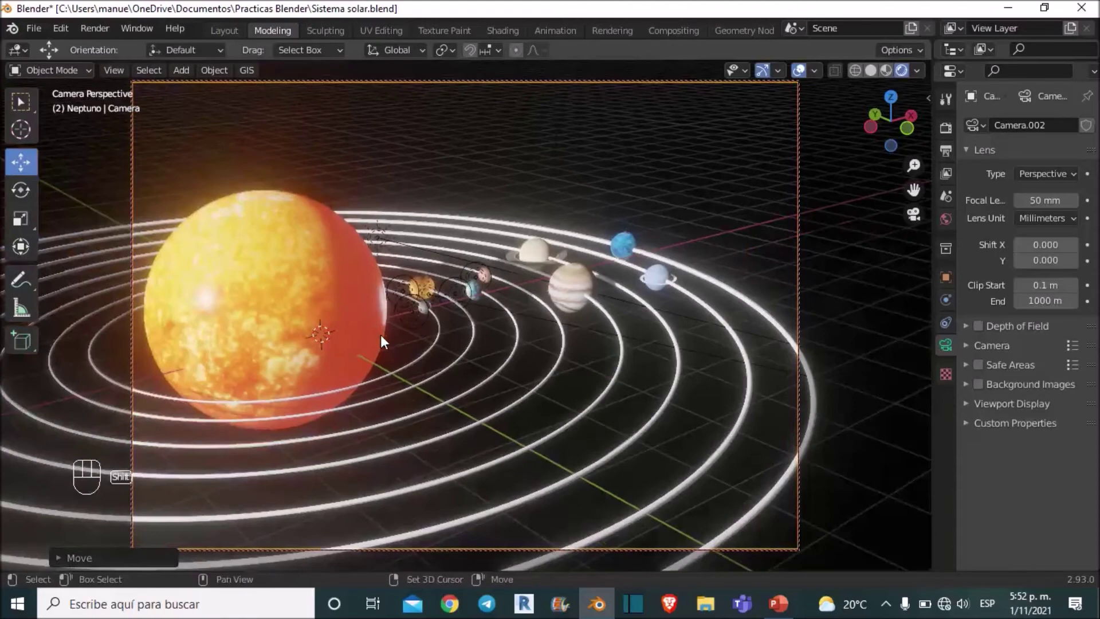
{"action": "middle_click", "coordinate": [392, 343]}
{"action": "left_click_drag", "start_coordinate": [425, 363], "coordinate": [533, 353]}
{"action": "left_click_drag", "start_coordinate": [538, 371], "coordinate": [533, 352]}
Frame the shot with the sun on the right and the planets and rings across it.
{"action": "middle_click", "coordinate": [570, 344]}
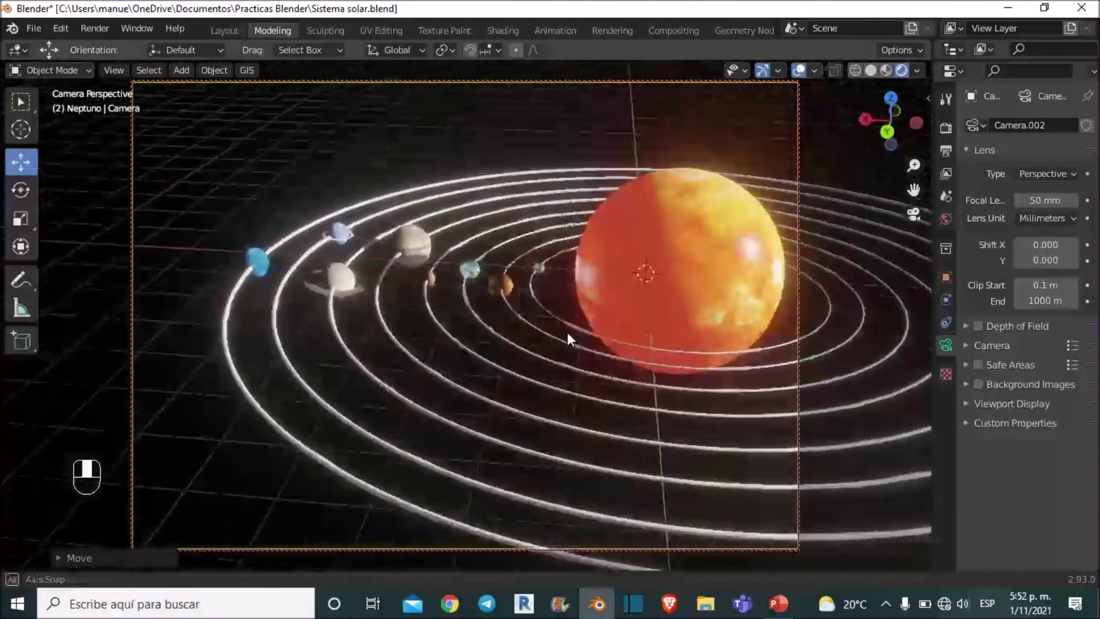
{"action": "left_click_drag", "start_coordinate": [573, 355], "coordinate": [572, 371]}
{"action": "left_click_drag", "start_coordinate": [564, 371], "coordinate": [470, 117]}
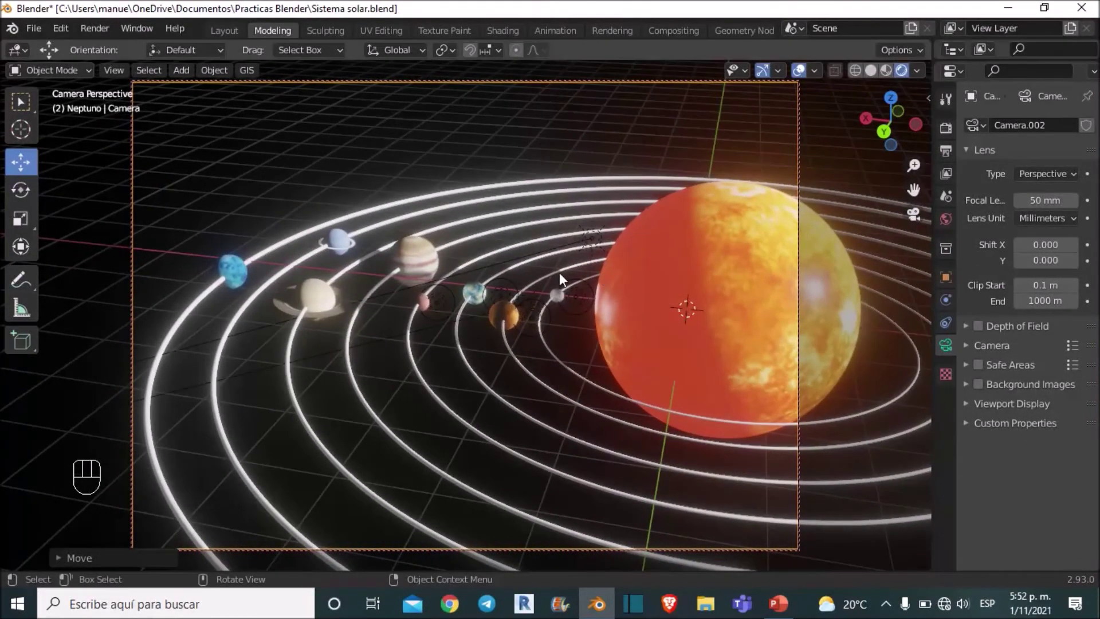
Delete the stray point light by the inner planets and set the Sun light Strength to 1.
{"action": "left_click", "coordinate": [543, 258]}
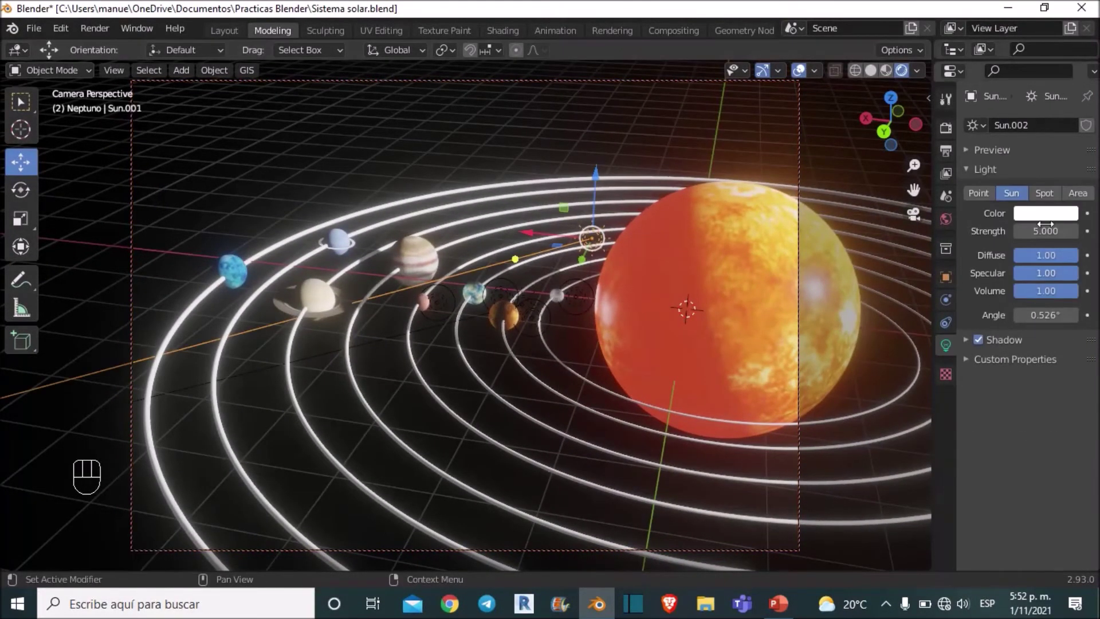
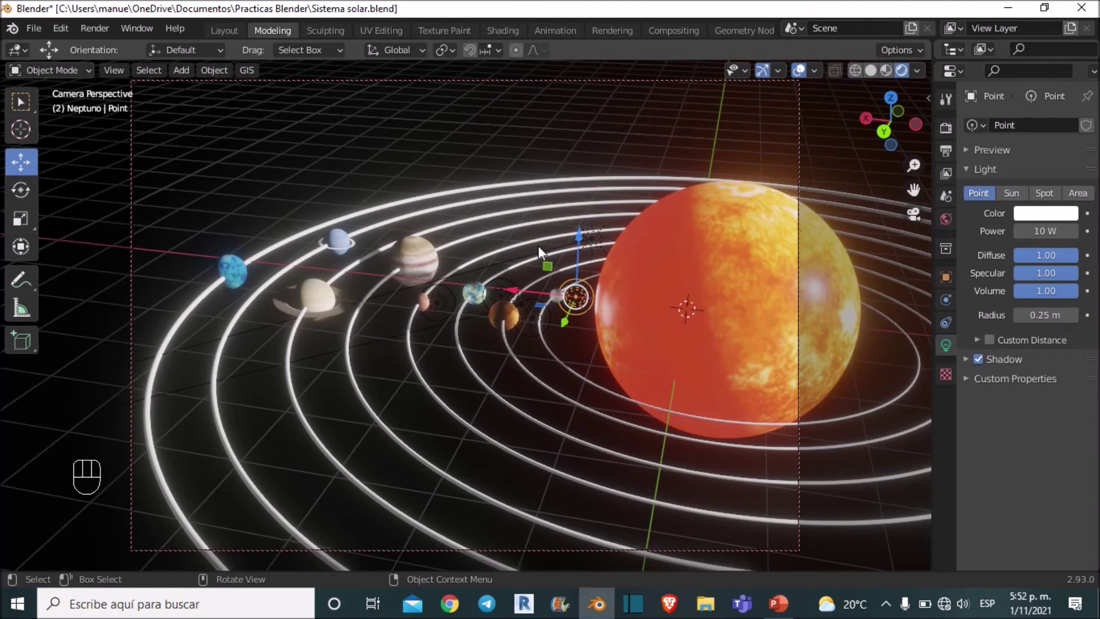
{"action": "left_click", "coordinate": [543, 258]}
{"action": "key", "text": "x"}
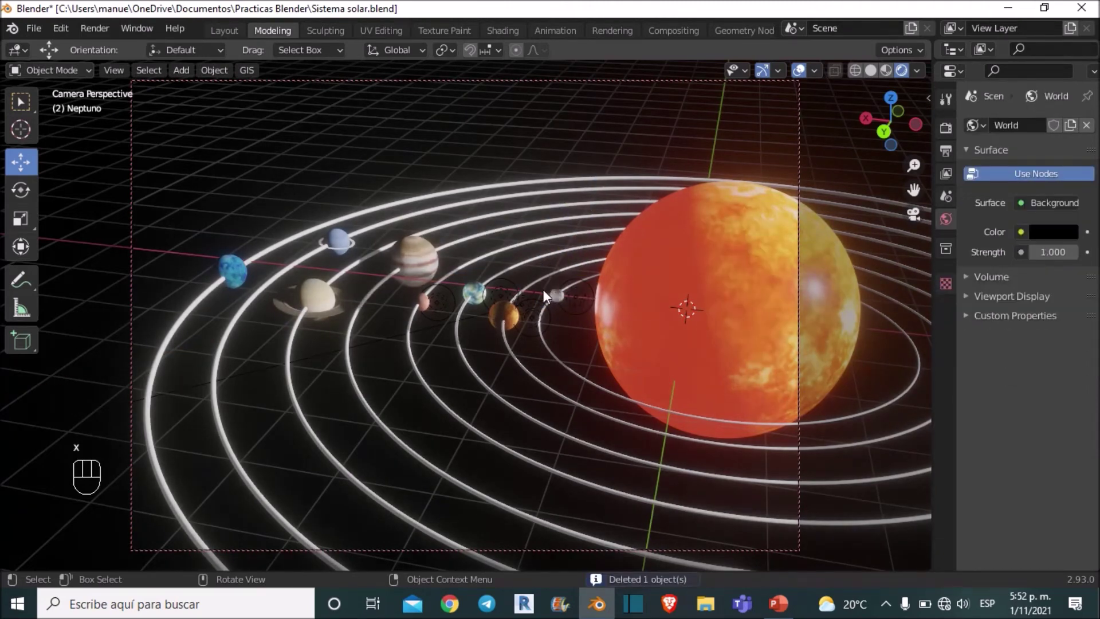
{"action": "left_click", "coordinate": [455, 327]}
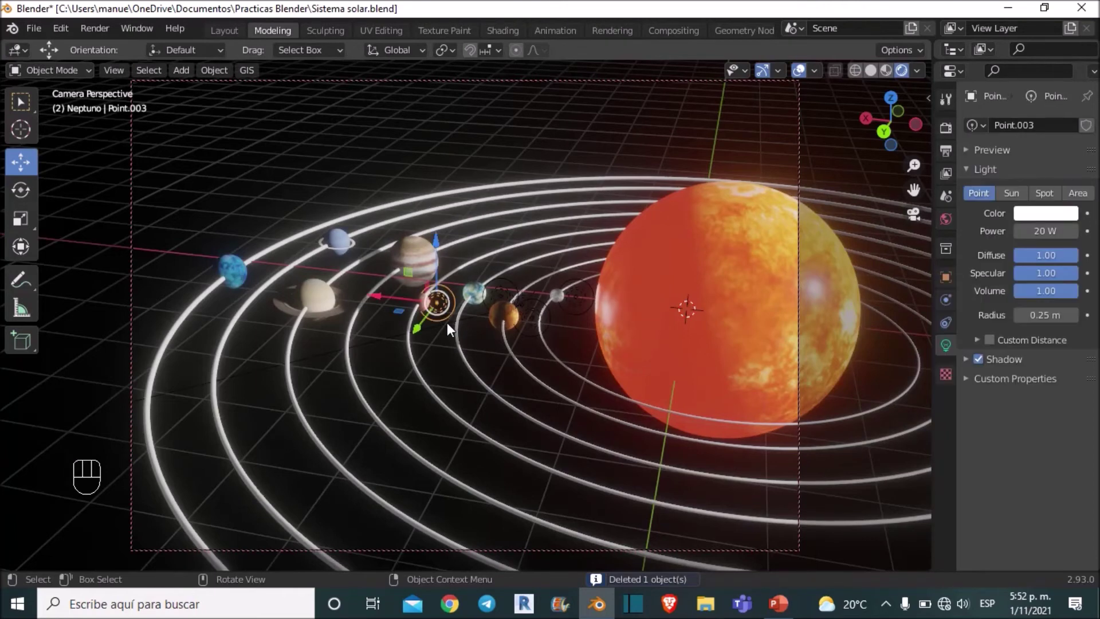
{"action": "left_click", "coordinate": [385, 344]}
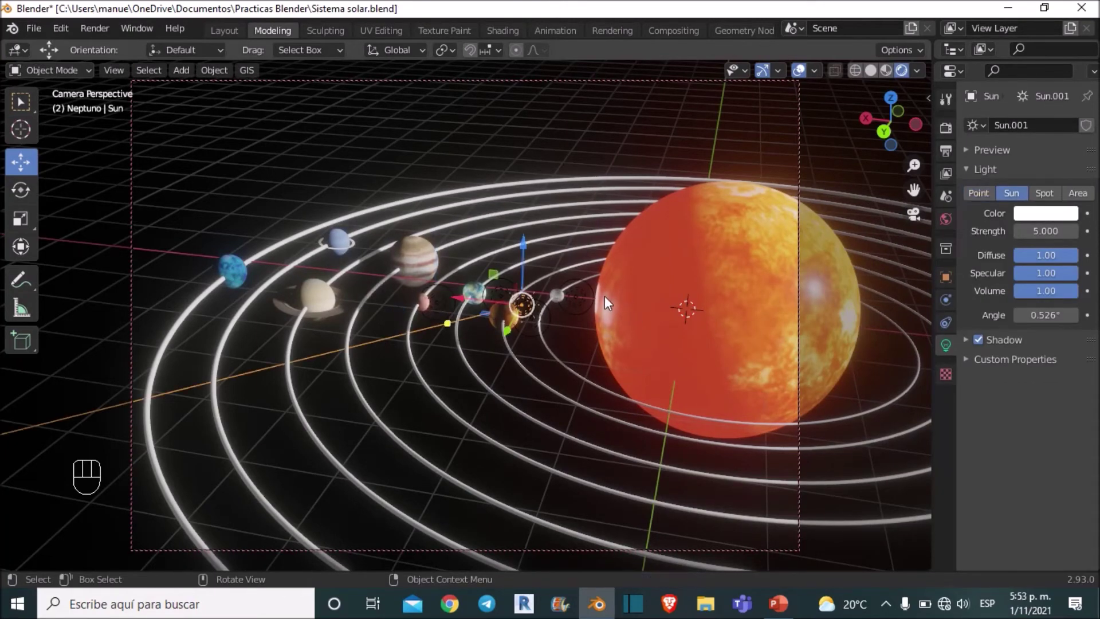
{"action": "left_click", "coordinate": [590, 306]}
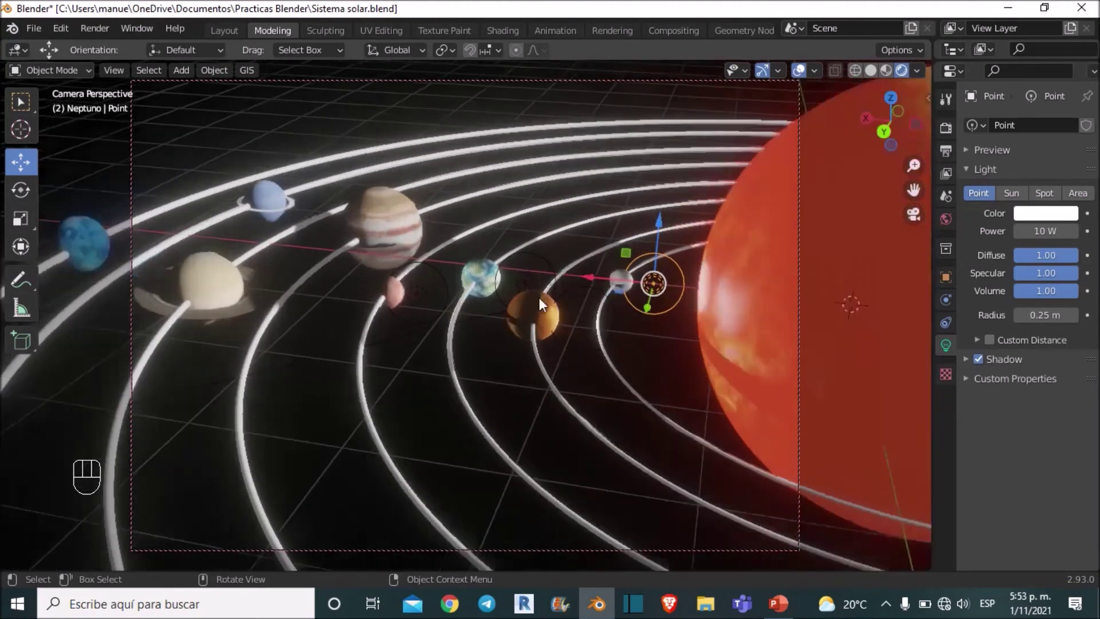
{"action": "left_click", "coordinate": [487, 320]}
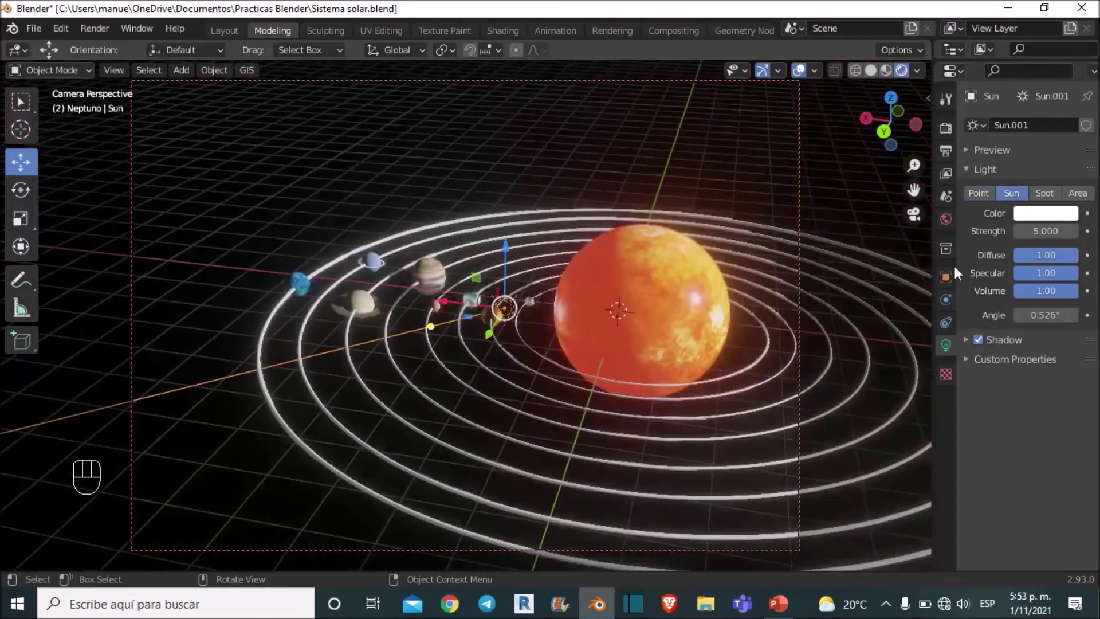
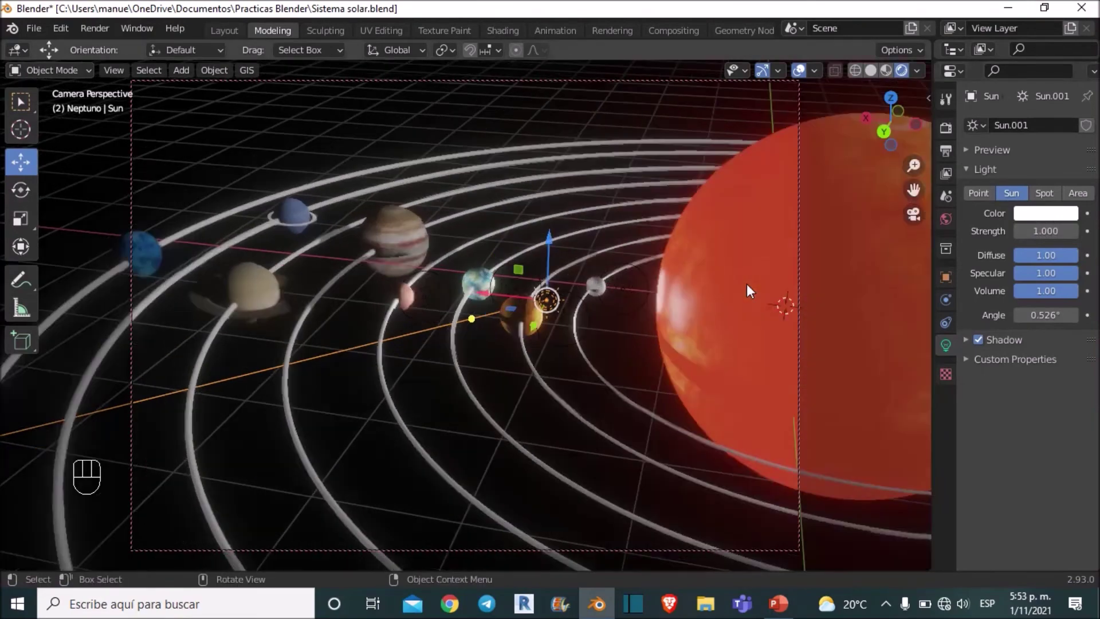
Pull the view back over all orbits and uncheck Camera to View.
{"action": "left_click_drag", "start_coordinate": [762, 292], "coordinate": [750, 282]}
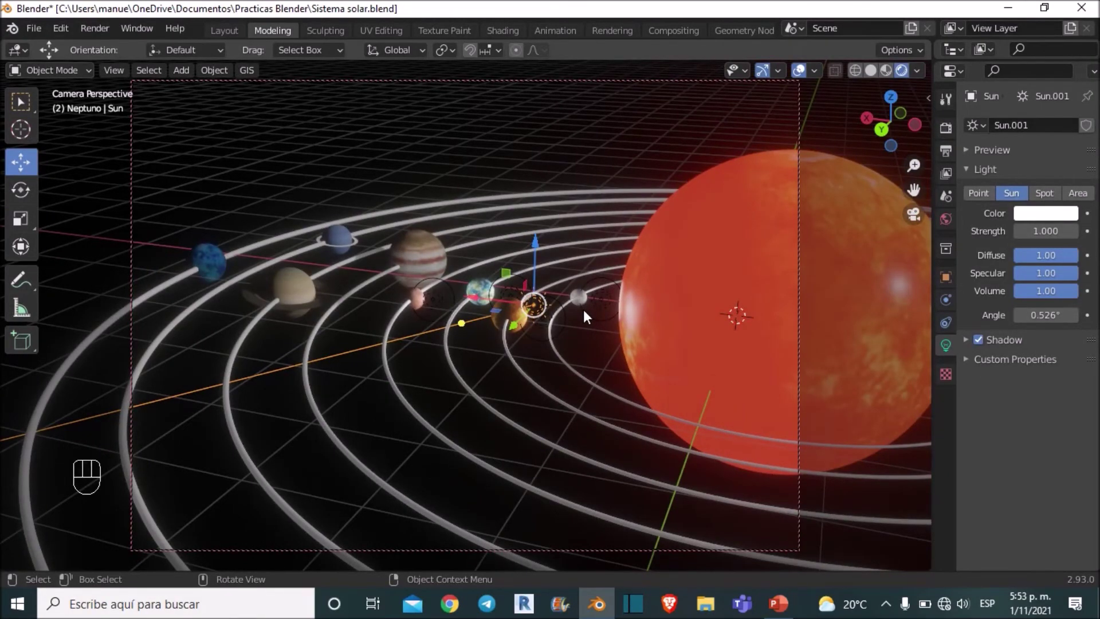
{"action": "middle_click", "coordinate": [562, 311]}
{"action": "middle_click", "coordinate": [560, 308]}
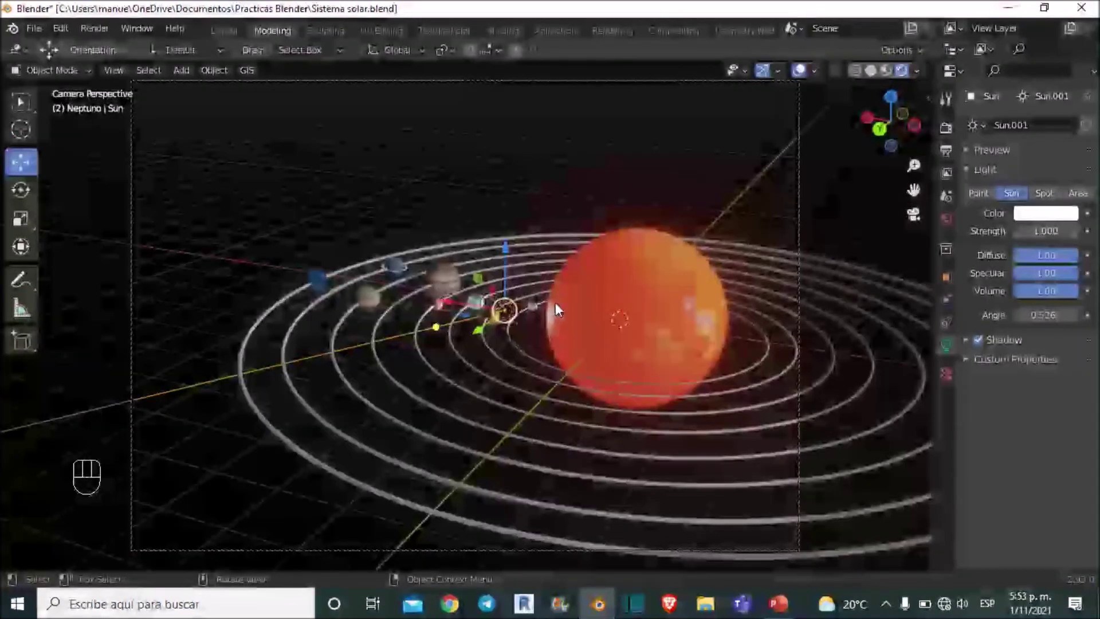
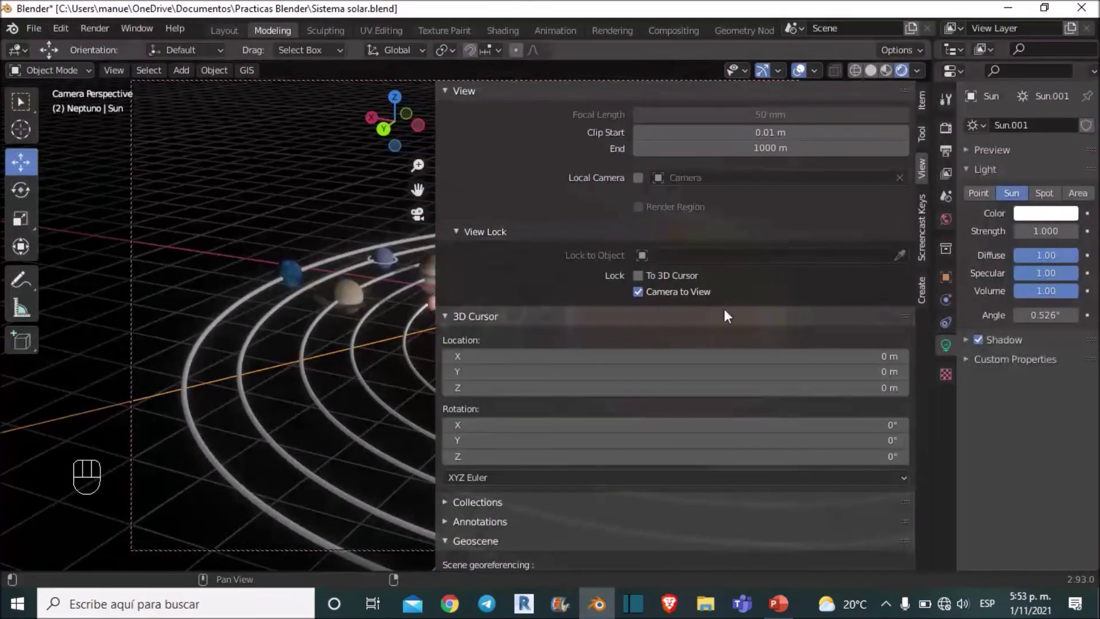
{"action": "left_click", "coordinate": [643, 299]}
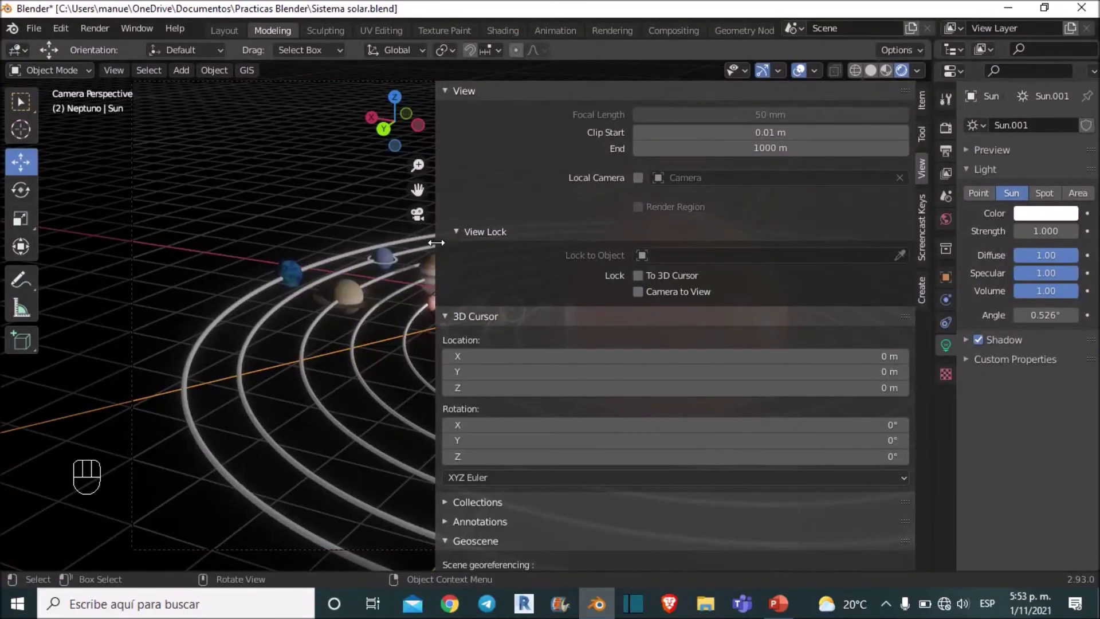
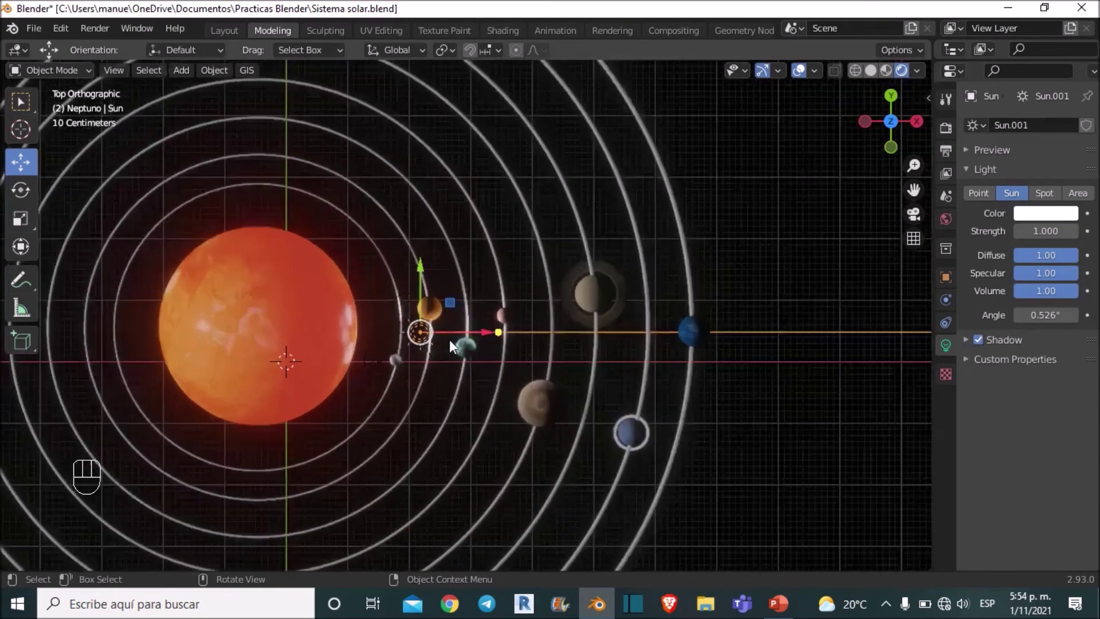
Duplicate the inner point light out beside Saturn at 40 W power.
{"action": "left_click", "coordinate": [529, 329]}
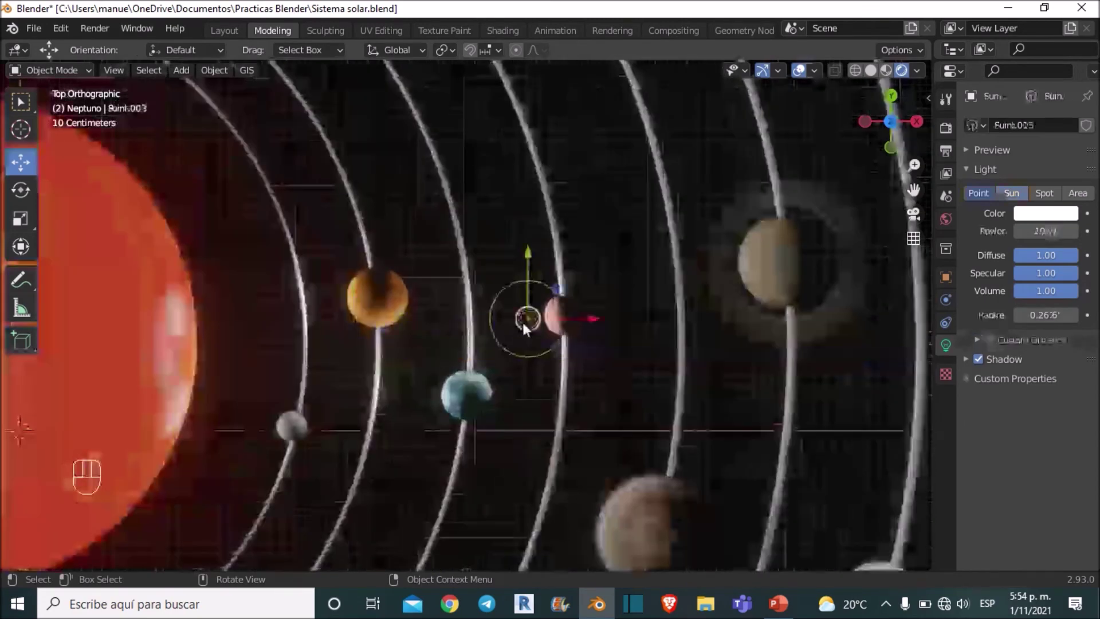
{"action": "key", "text": "shift+d"}
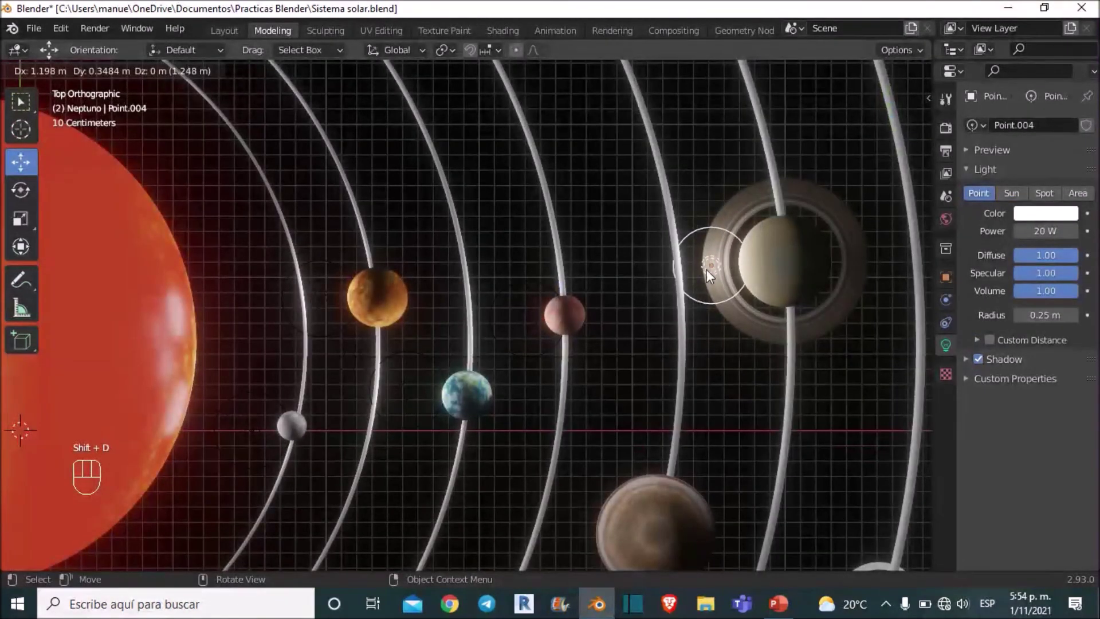
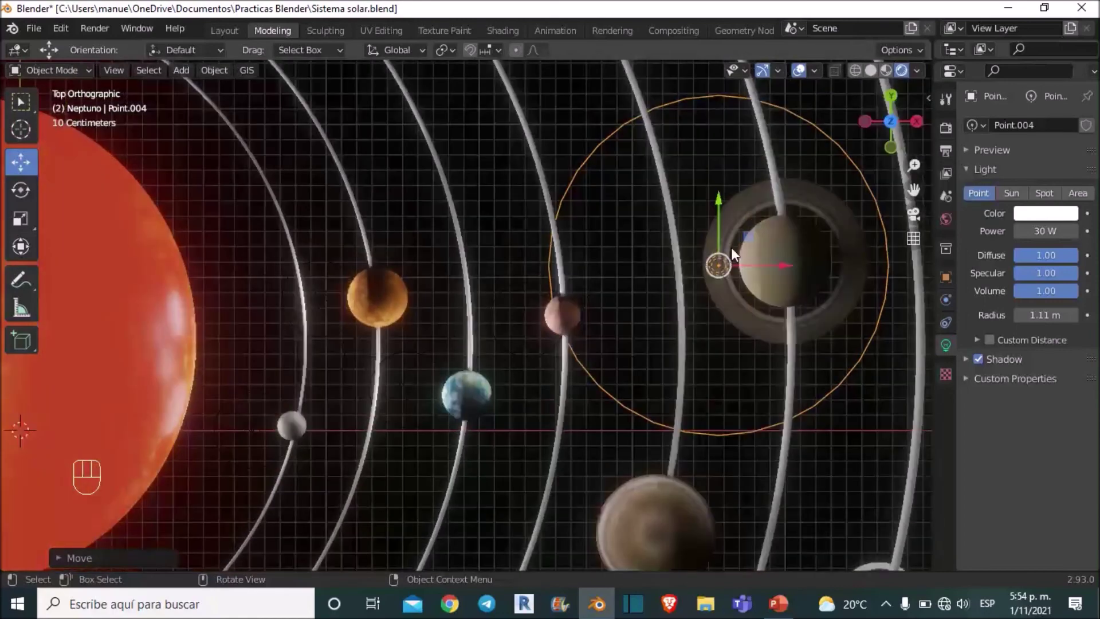
{"action": "left_click_drag", "start_coordinate": [535, 325], "coordinate": [583, 367]}
{"action": "middle_click", "coordinate": [599, 295]}
Duplicate point lights beside the remaining outer planets, raising power up to 50 W for Neptune.
{"action": "key", "text": "shift+d"}
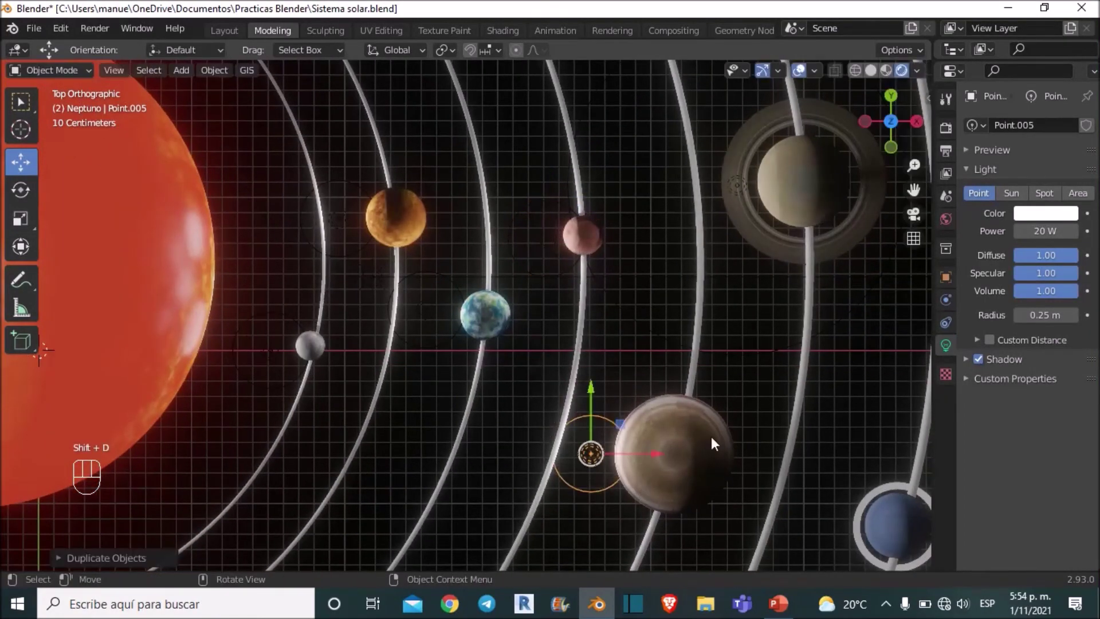
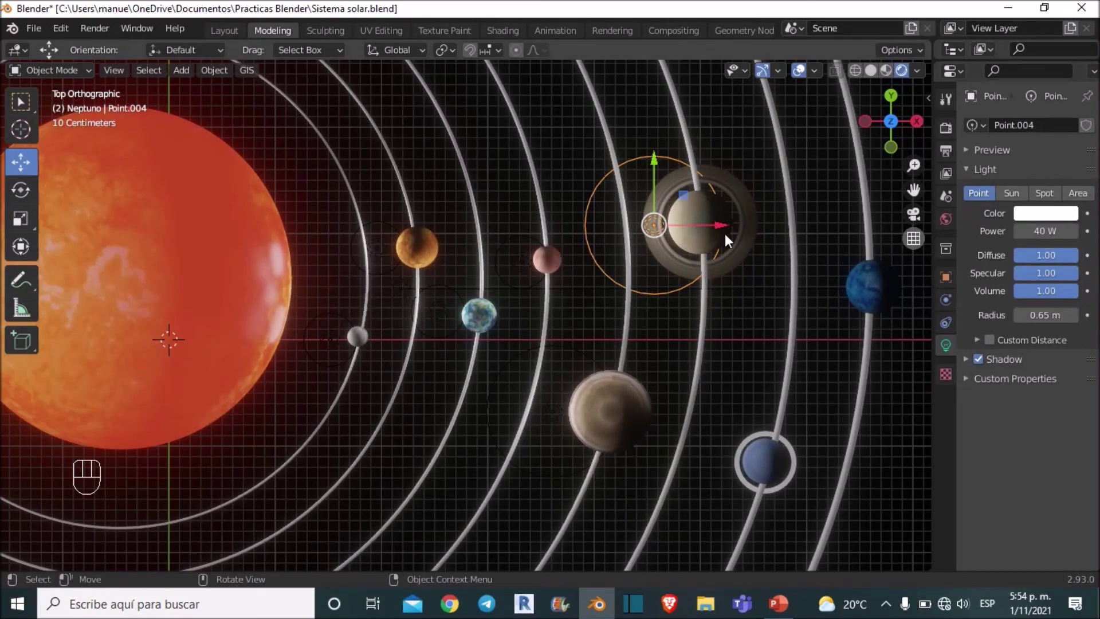
{"action": "key", "text": "shift+d"}
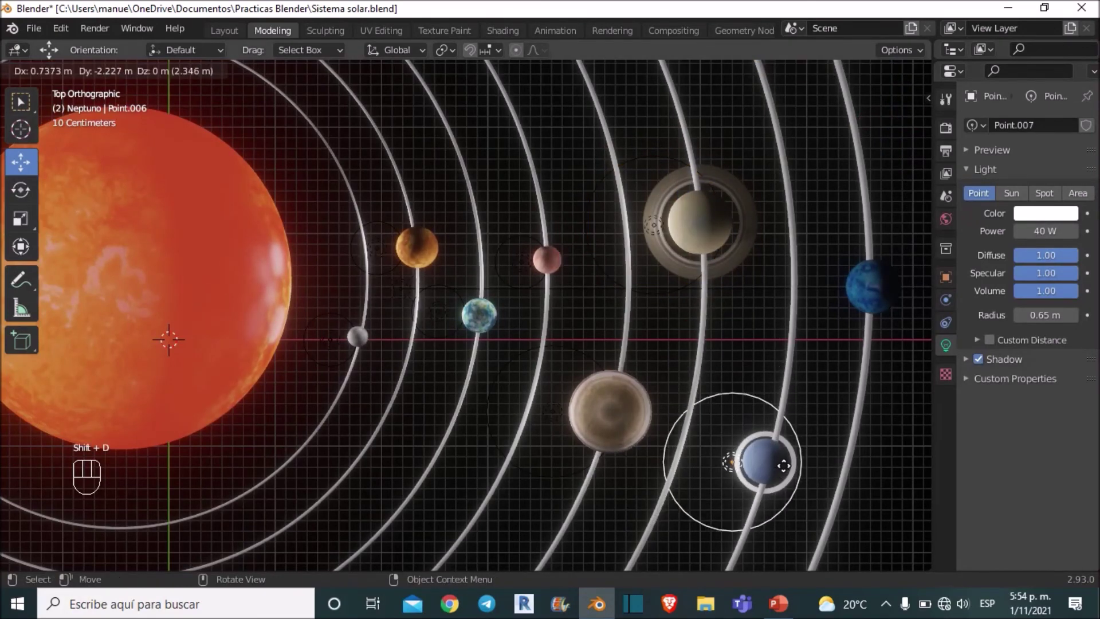
{"action": "key", "text": "shift+d"}
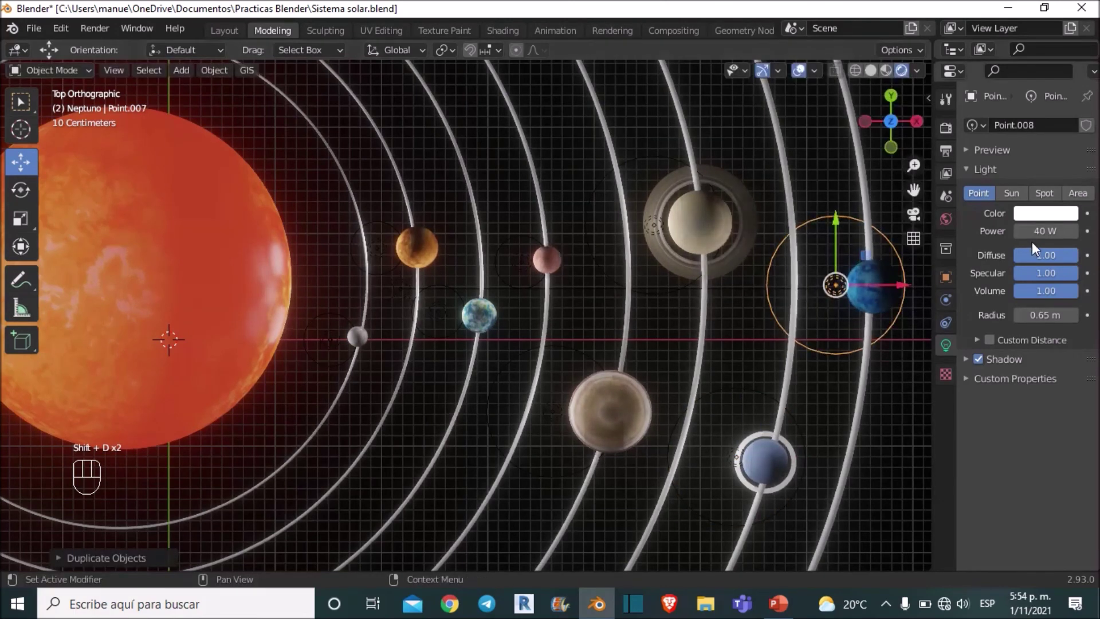